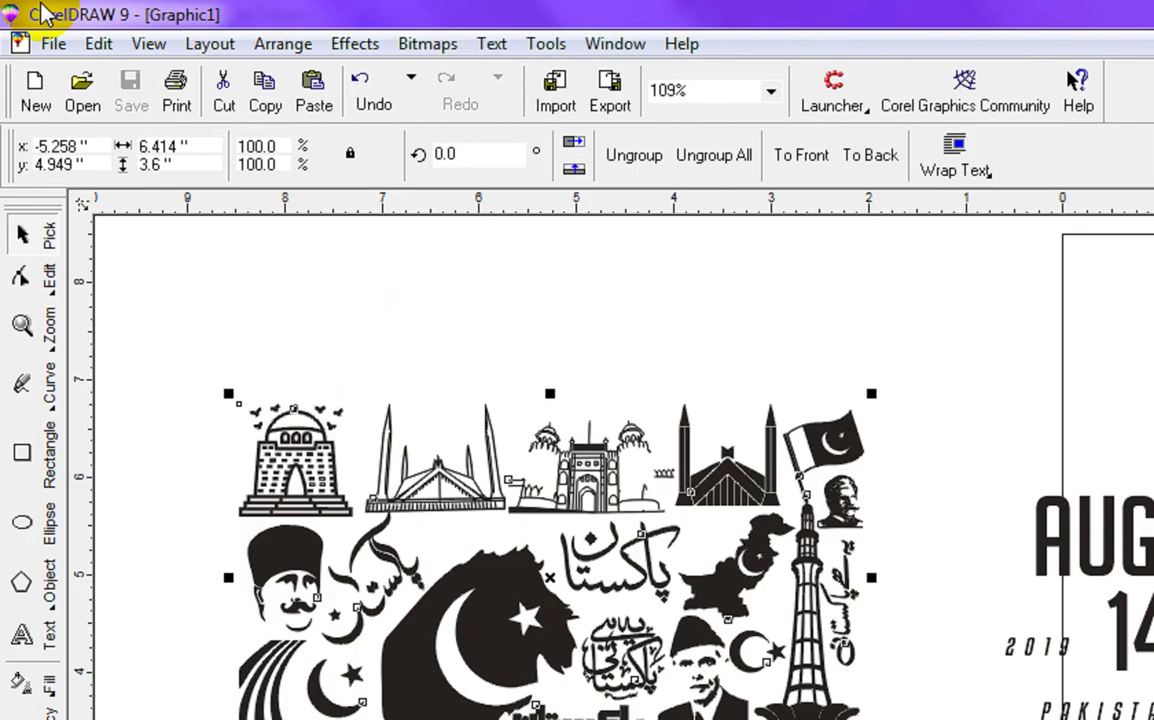
Zoom out and back in to inspect the green banner against the whole page.
key("F5")
left_click(542, 43)
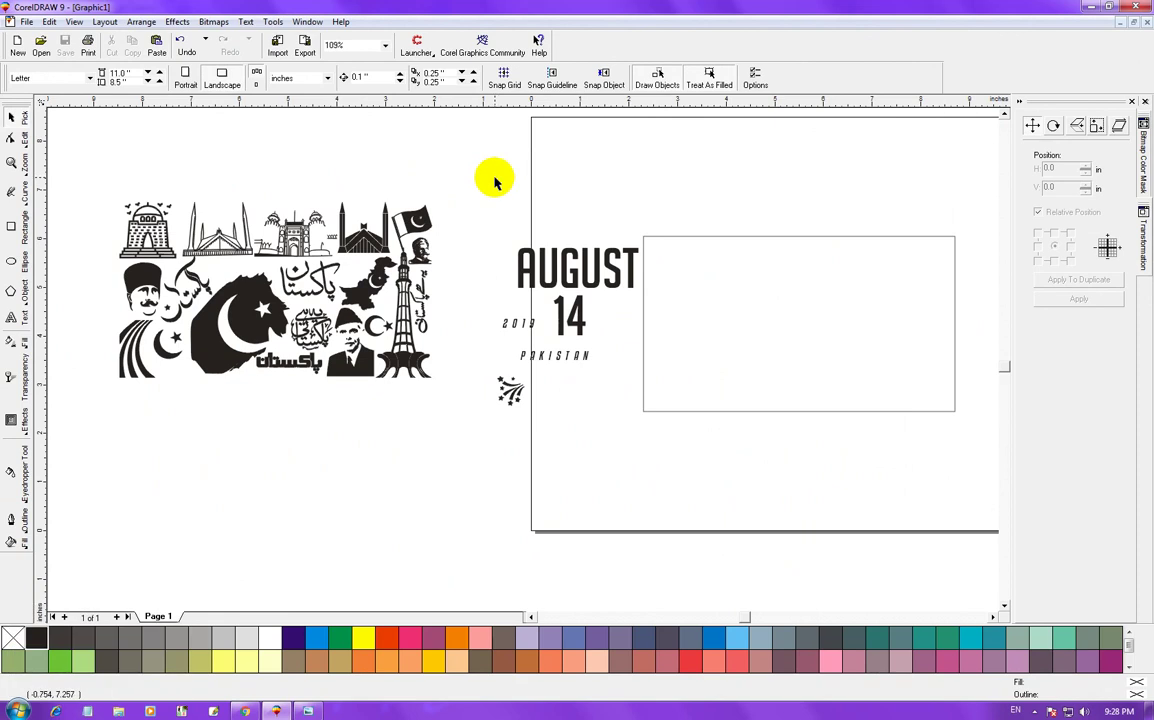
left_click(542, 43)
key("F3")
key("F2")
left_click(542, 43)
key("F2")
key("F2")
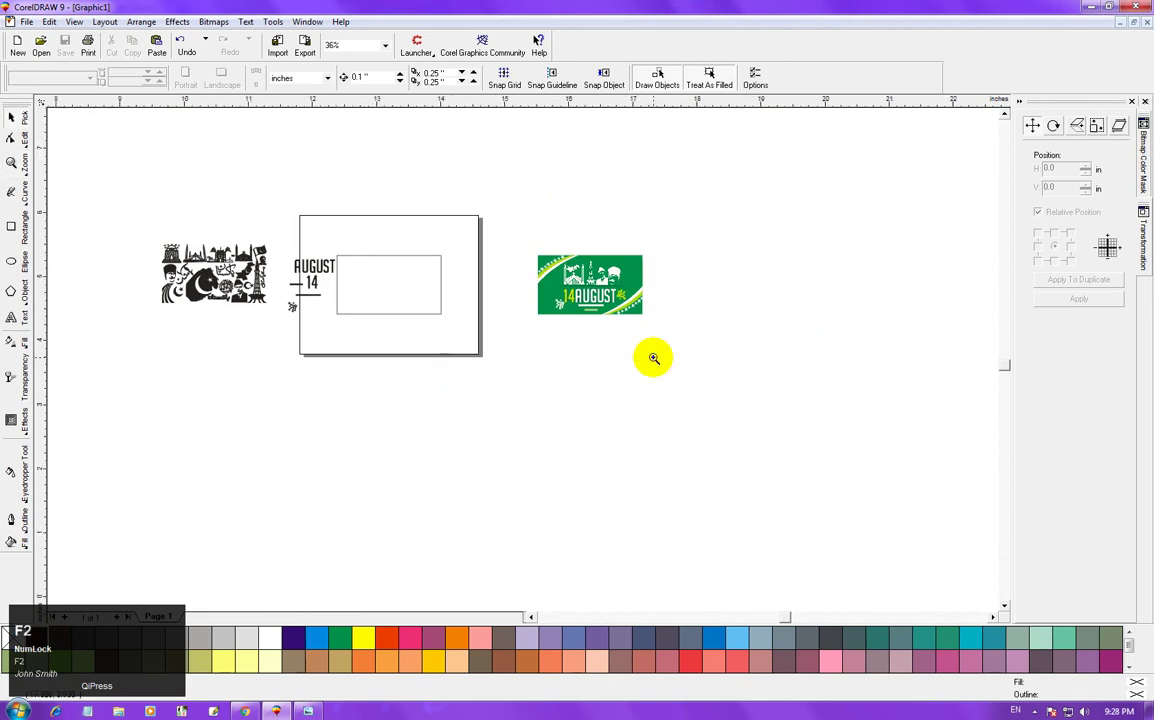
left_click(542, 43)
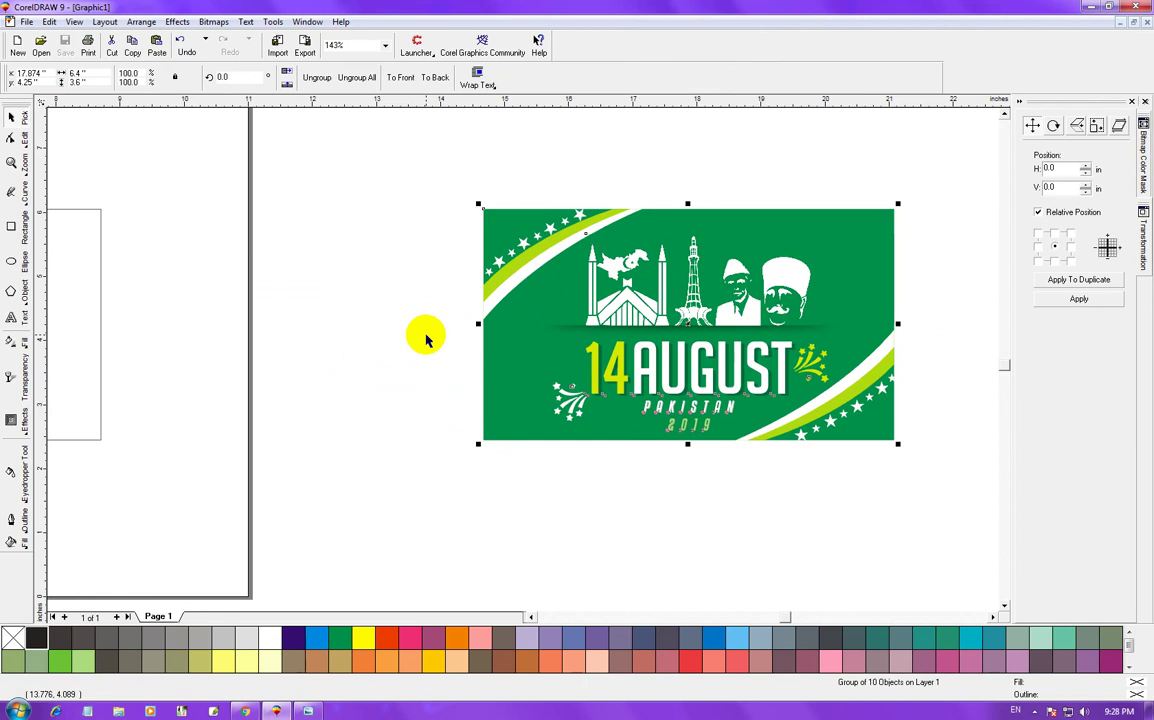
key("F3")
key("F2")
left_click(542, 43)
key("F2")
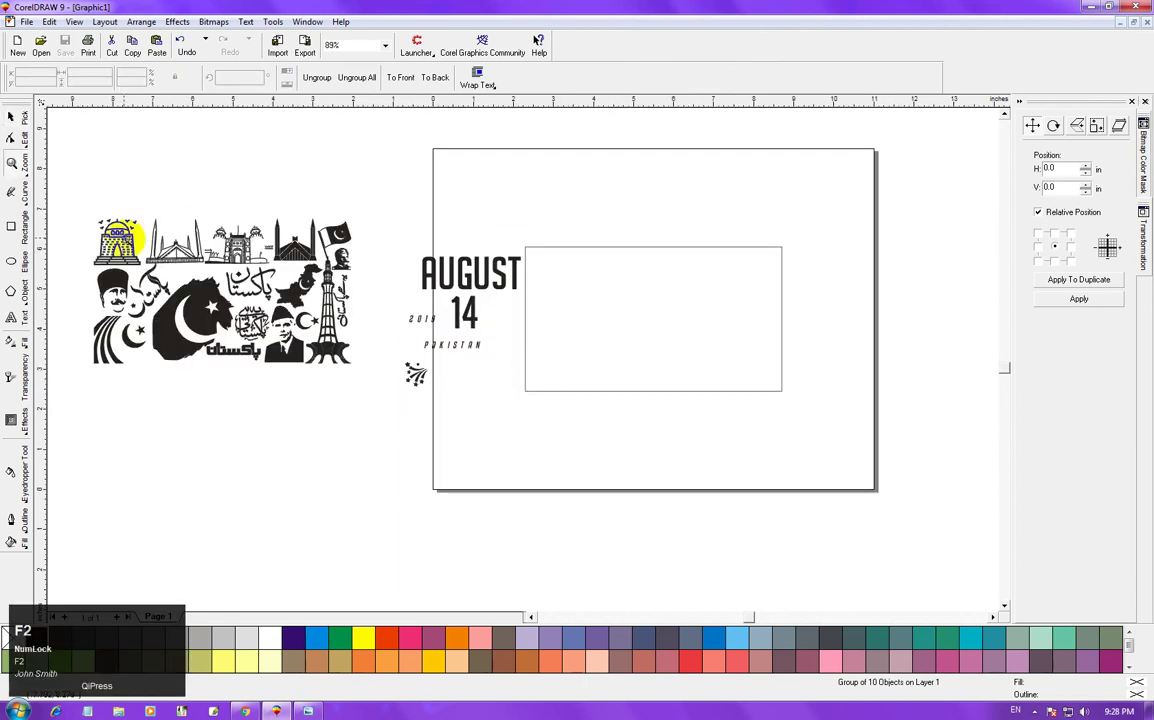
Zoom in on the AUGUST 14 text and the imported silhouette artwork.
left_click(542, 43)
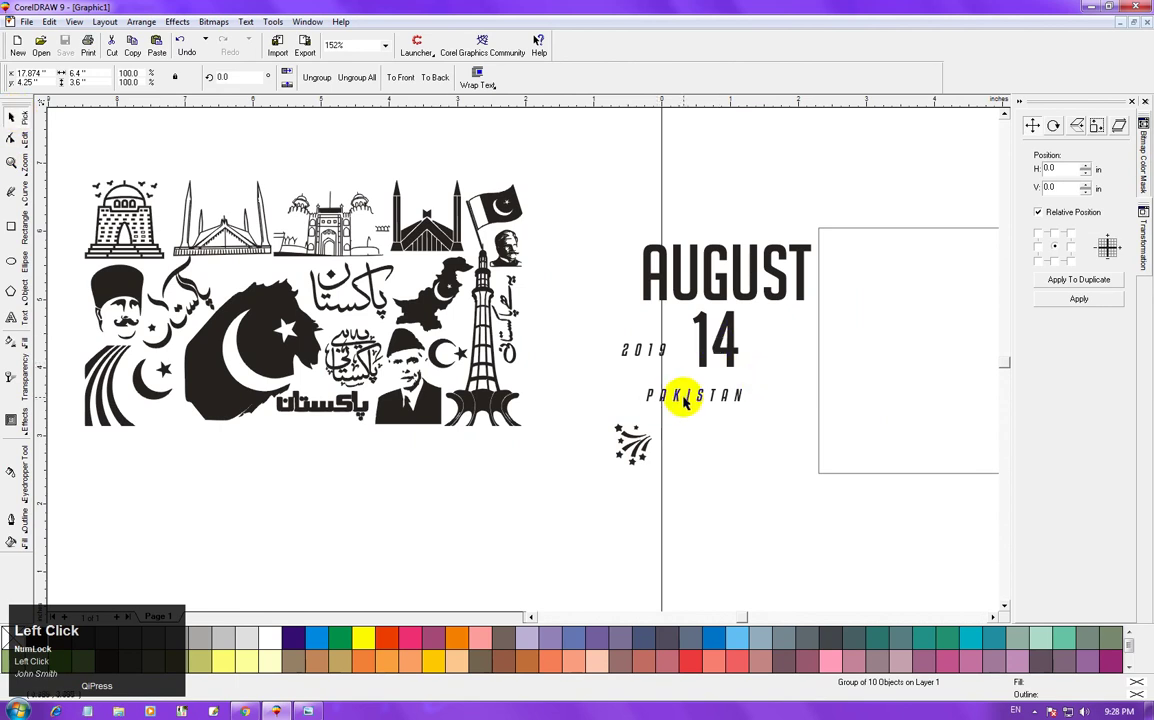
left_click(542, 43)
key("F2")
left_click(542, 43)
key("F2")
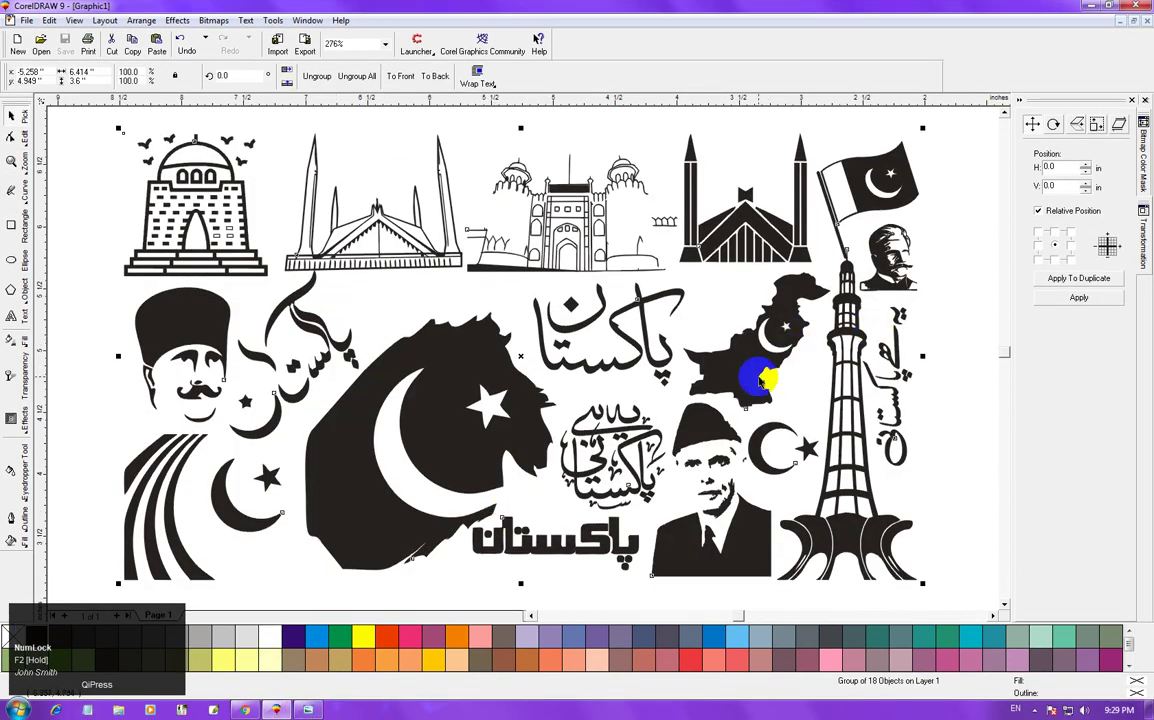
key("F5")
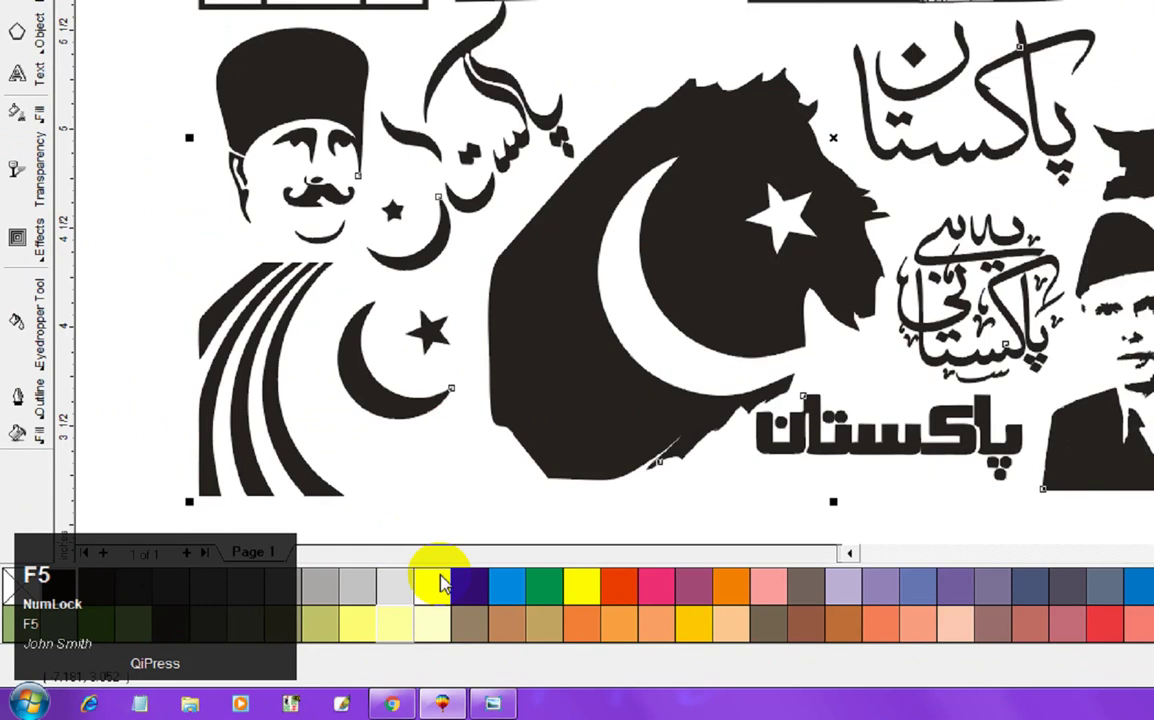
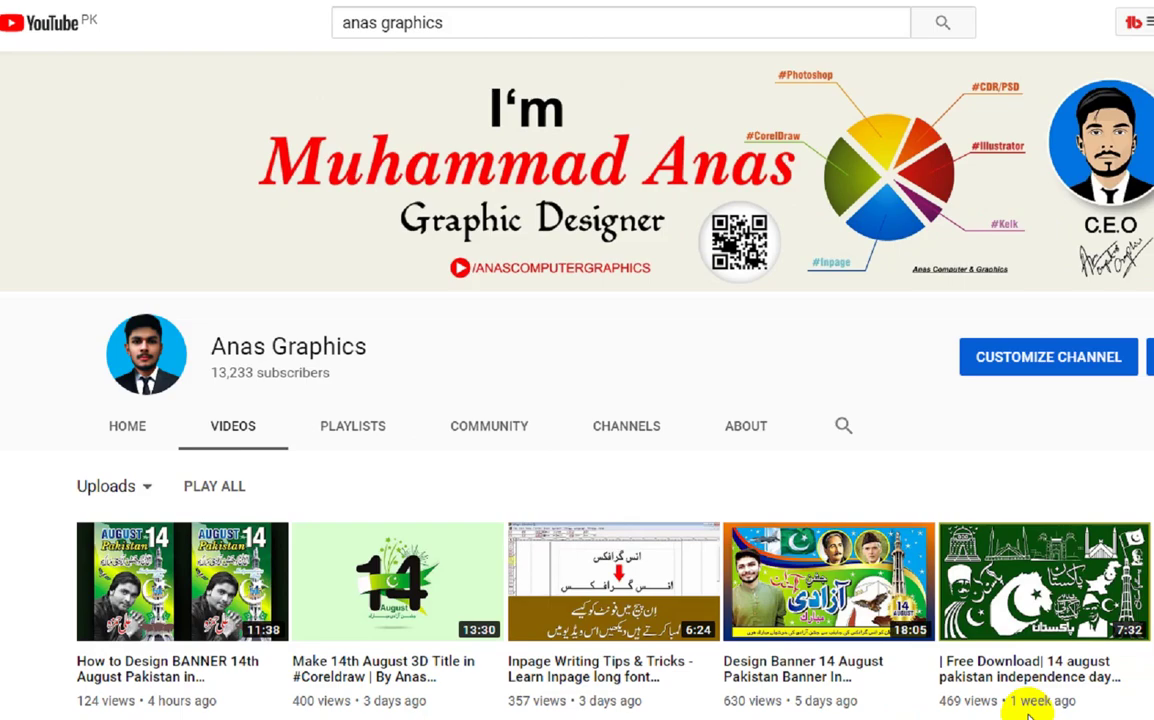
key("F5")
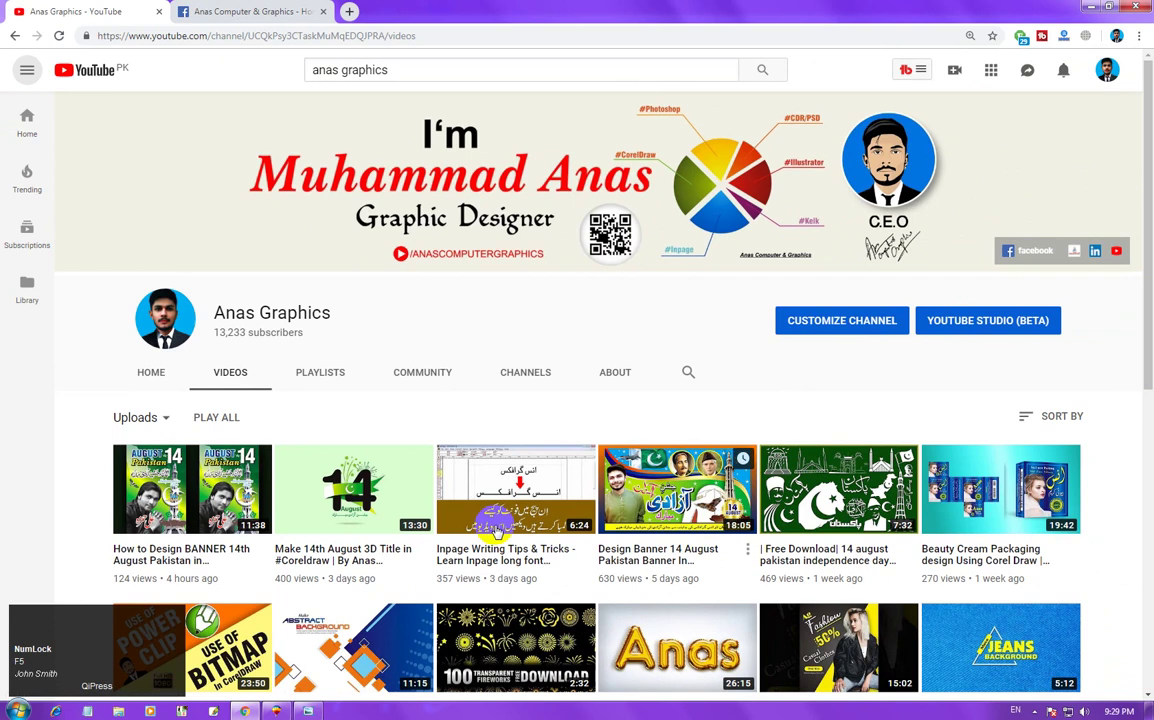
Browse the channel's playlists and videos in the browser, then return to the drawing.
left_click(324, 376)
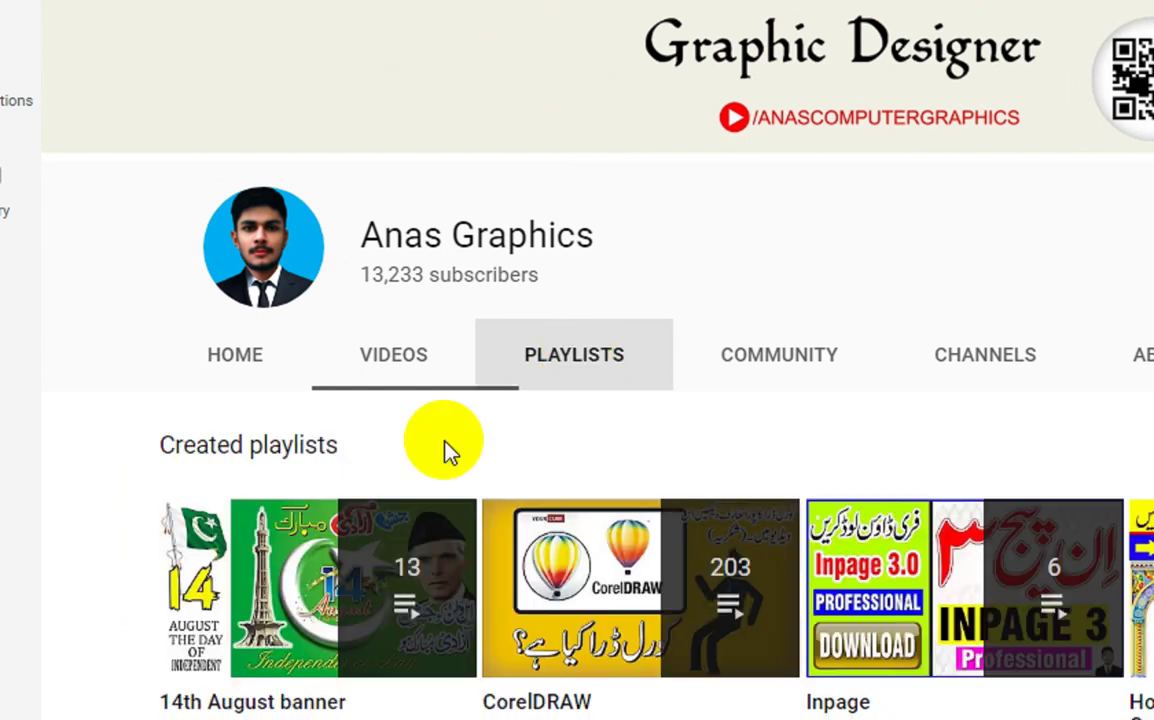
left_click(566, 240)
left_click(573, 231)
left_click(628, 231)
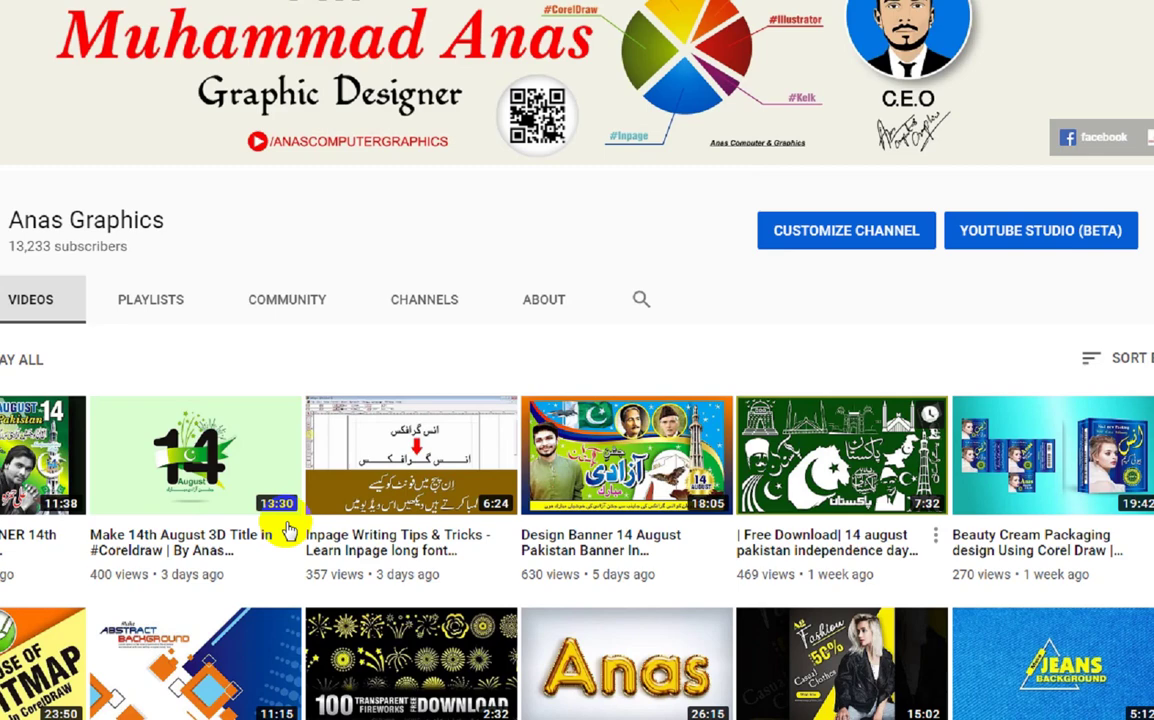
key("F5")
Check the AUGUST text's font up close, then view the whole page again.
left_click(615, 232)
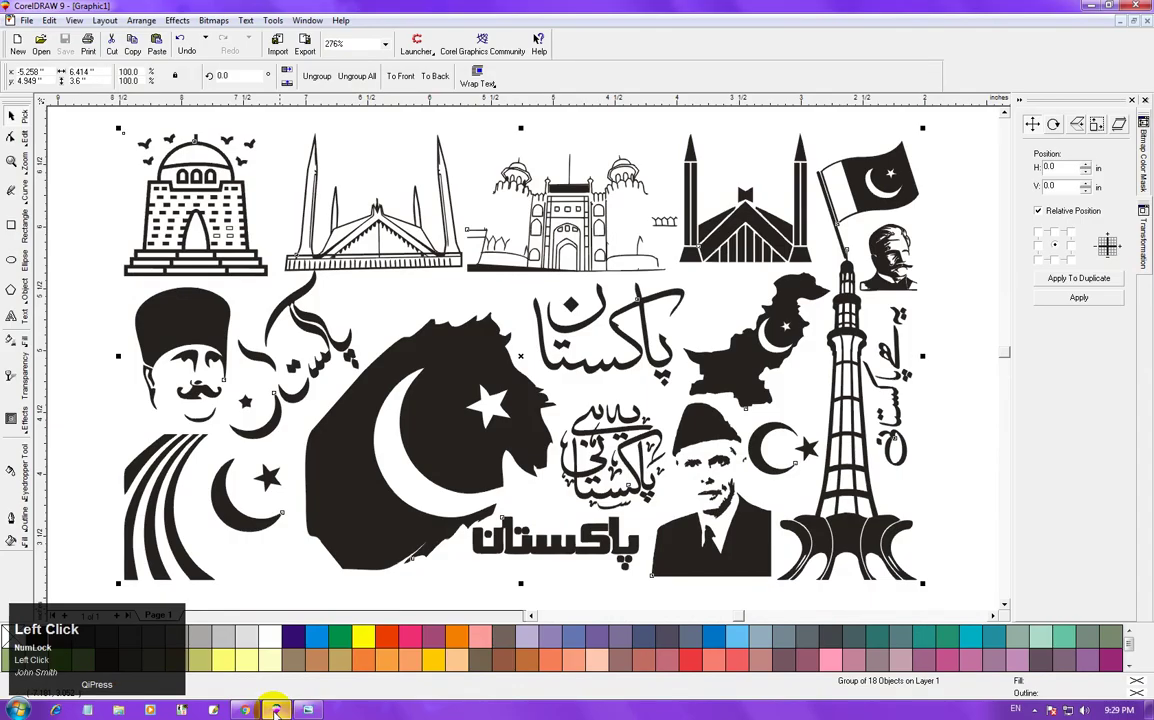
key("F3")
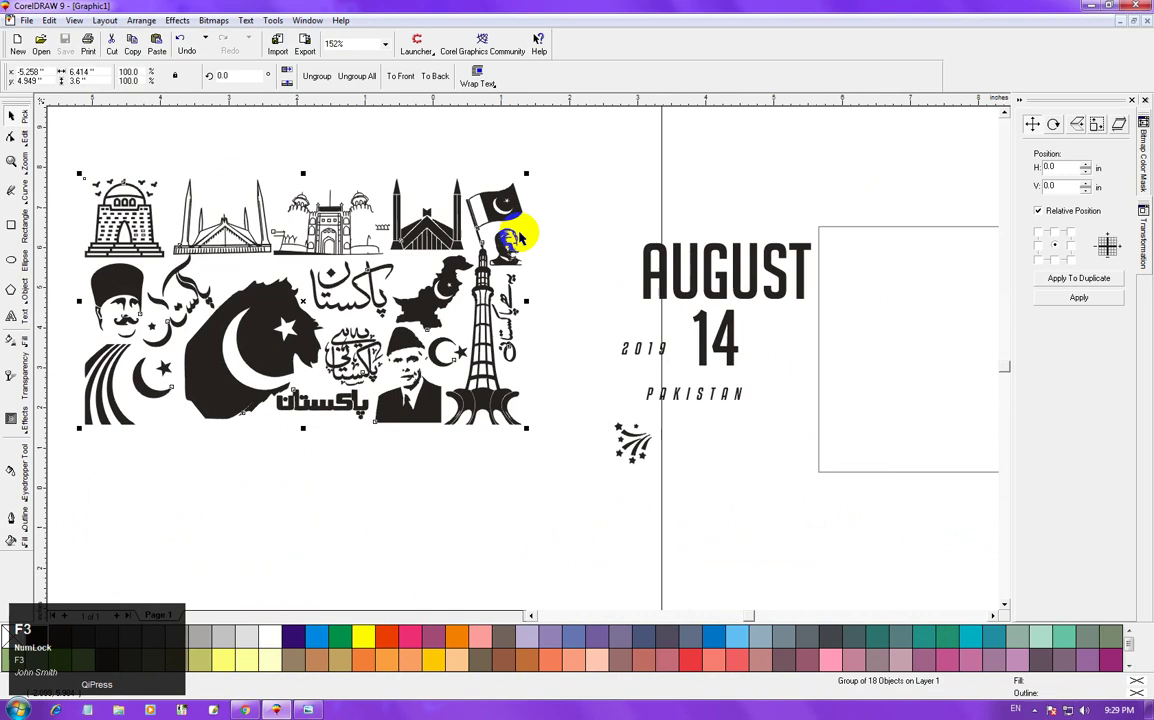
left_click(536, 44)
key("F2")
left_click(712, 73)
key("F2")
left_click(727, 85)
key("F3")
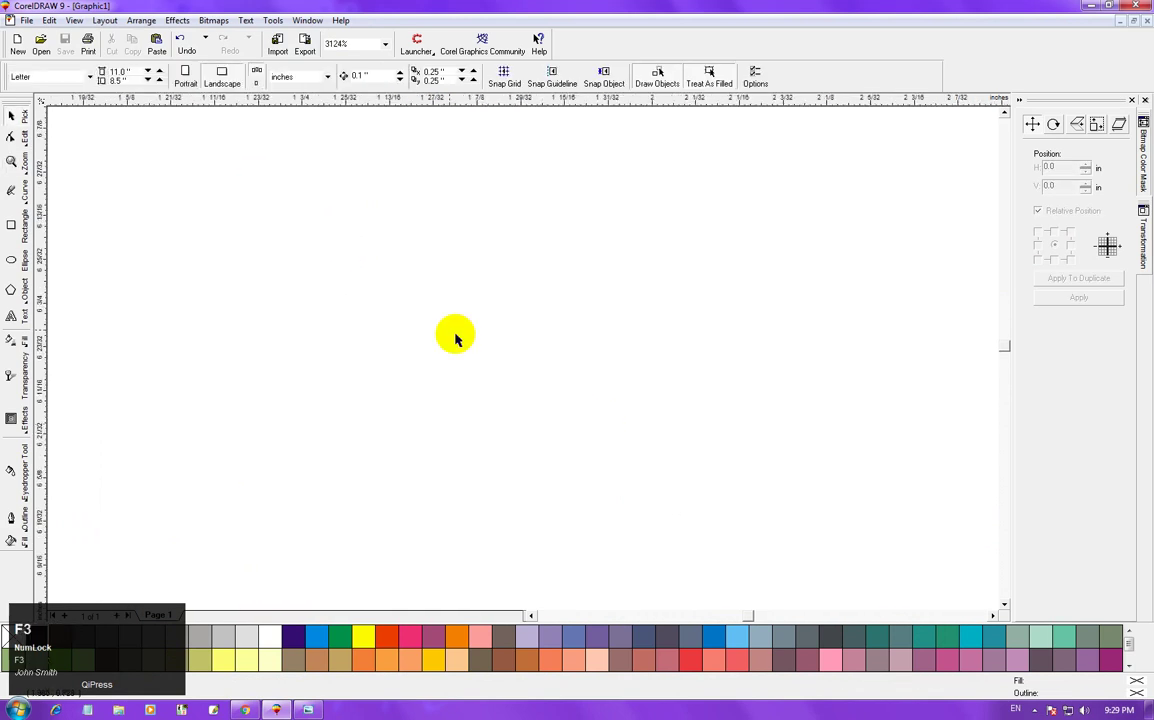
key("F2")
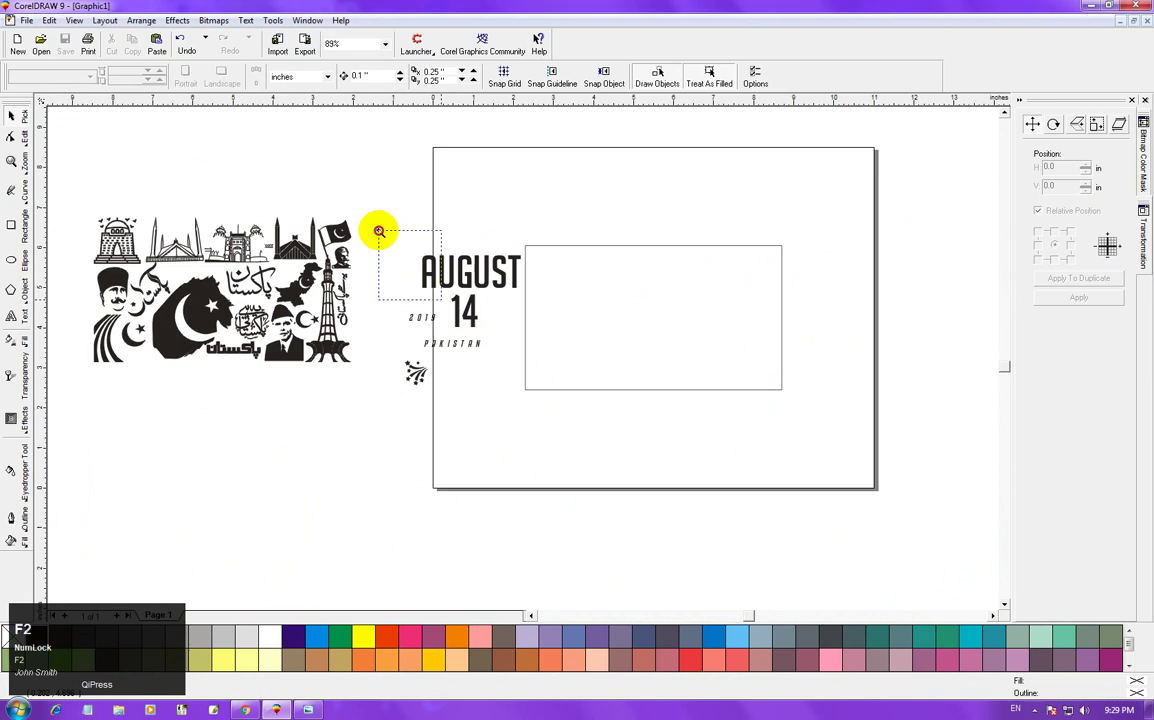
Scroll the channel page in the browser, return, and clear the stray object from the page.
left_click(12, 124)
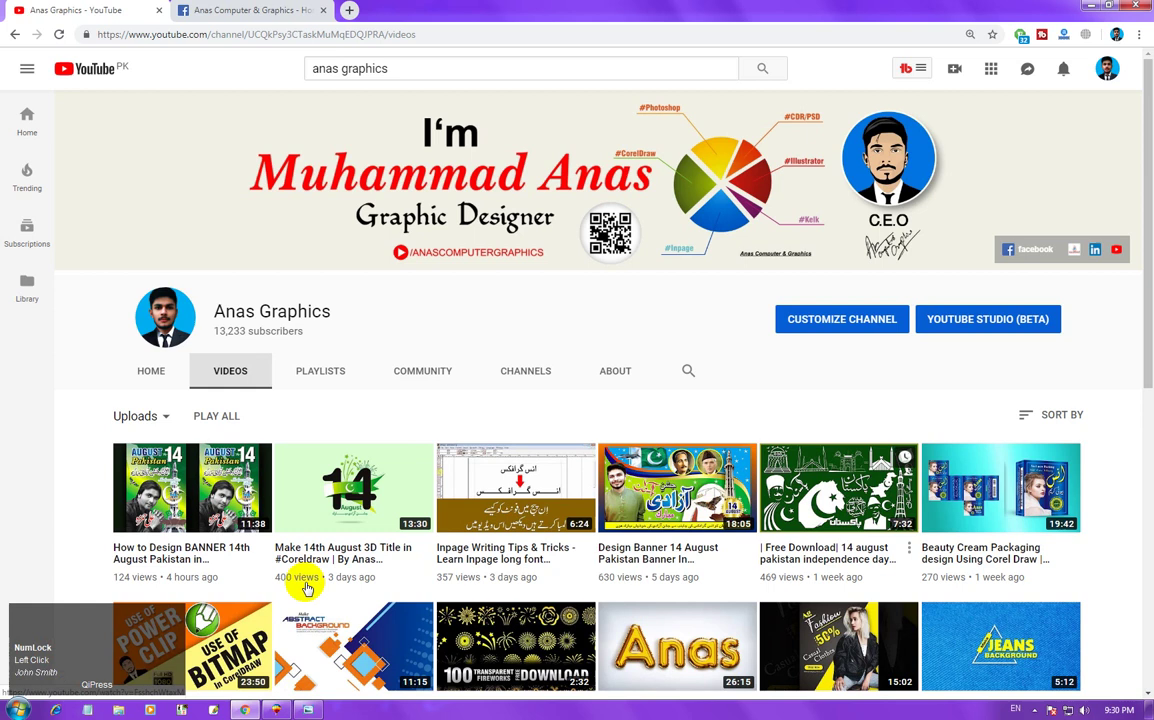
scroll("down", 3)
scroll("down", 3)
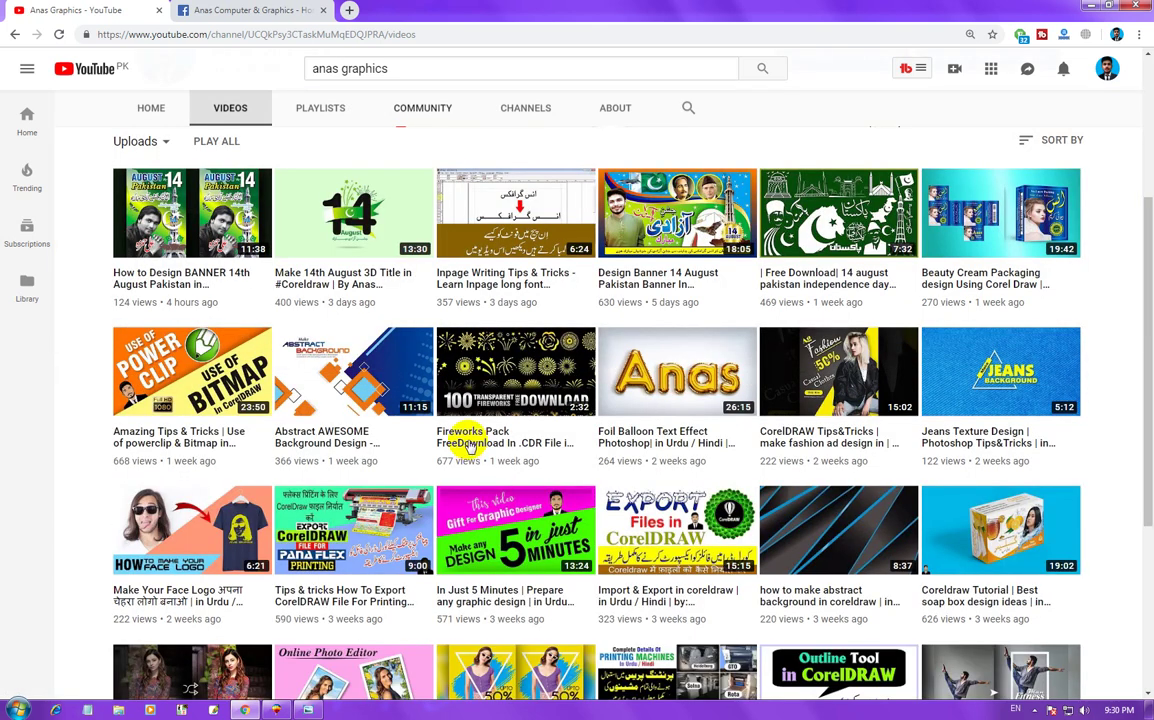
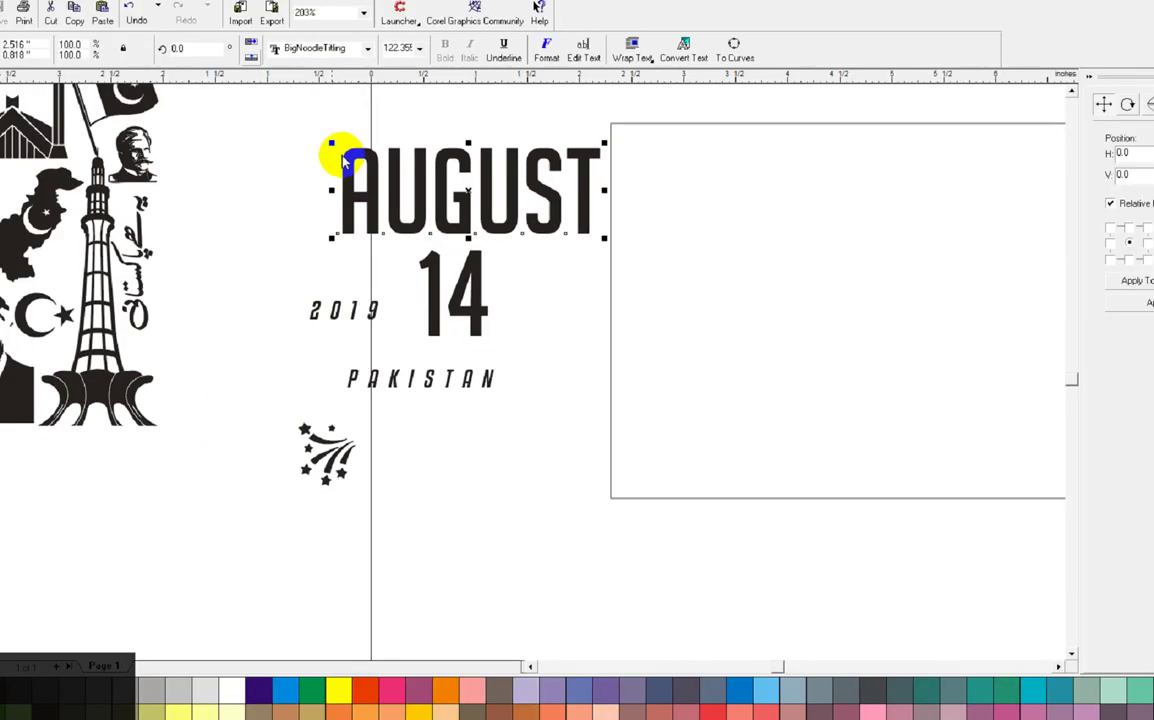
key("F5")
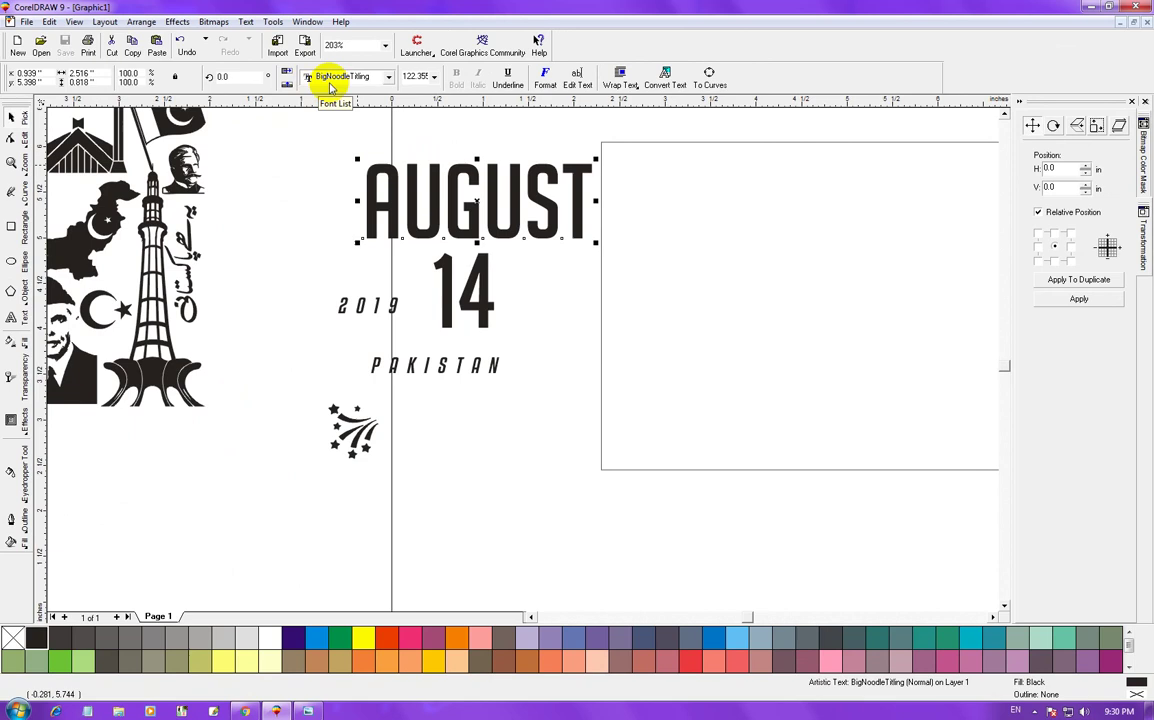
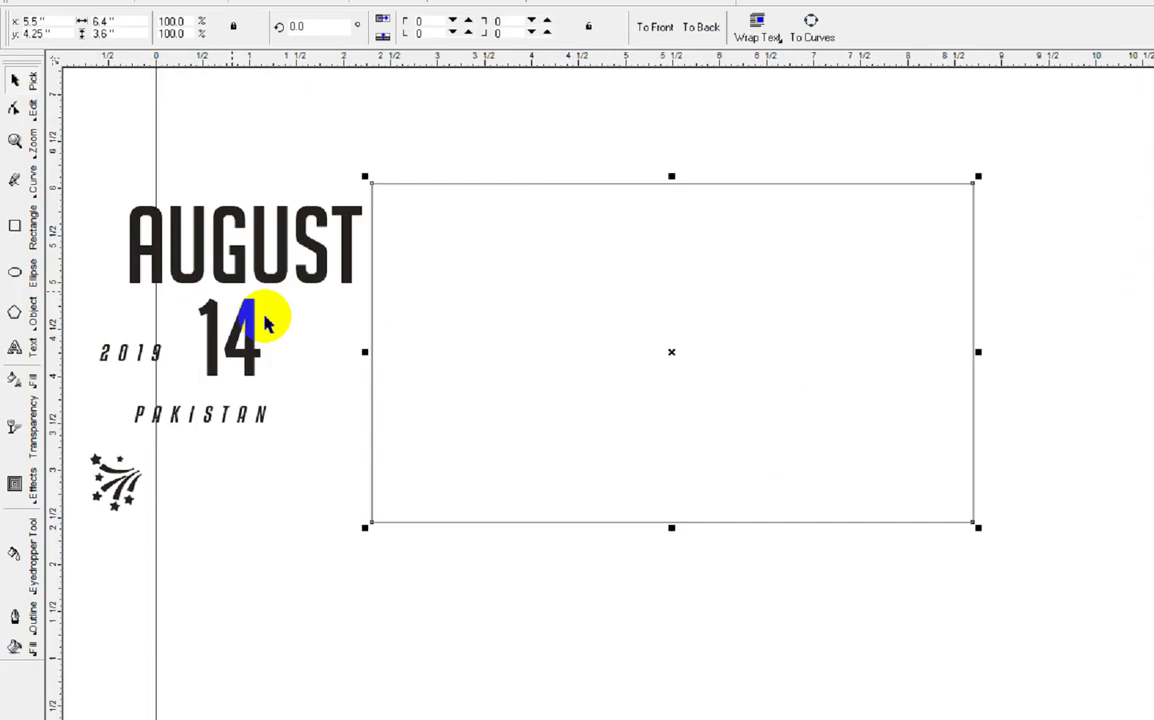
key("F5")
left_click(572, 41)
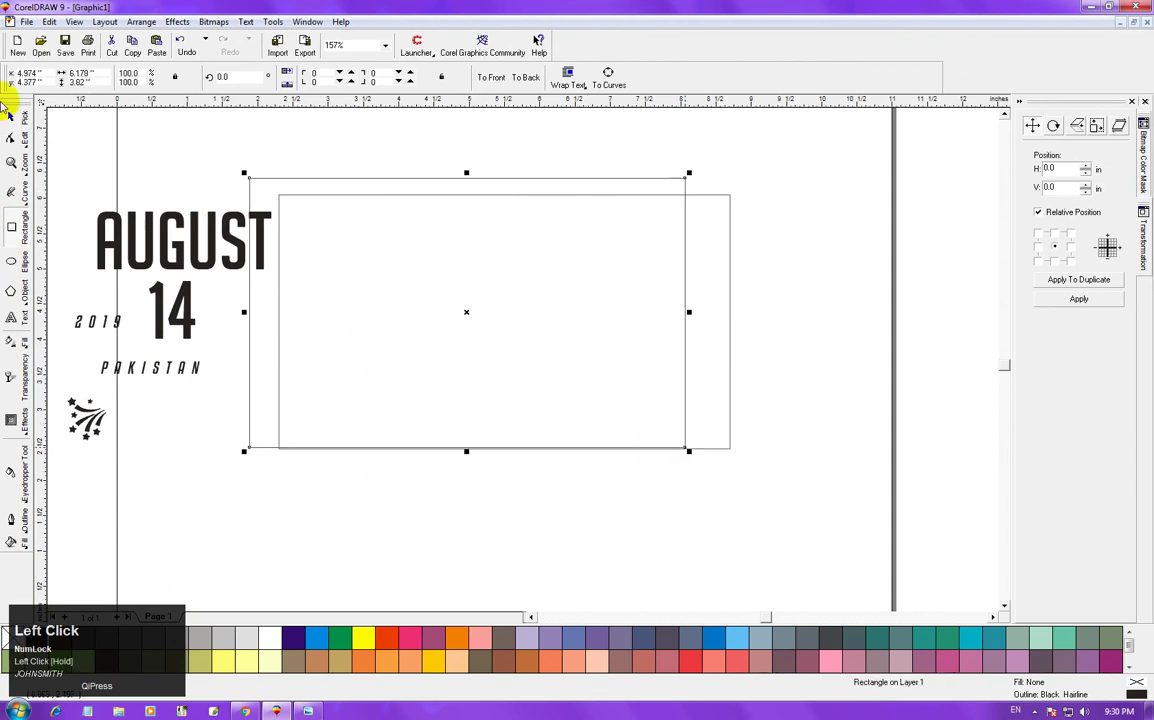
key("Delete")
left_click(542, 43)
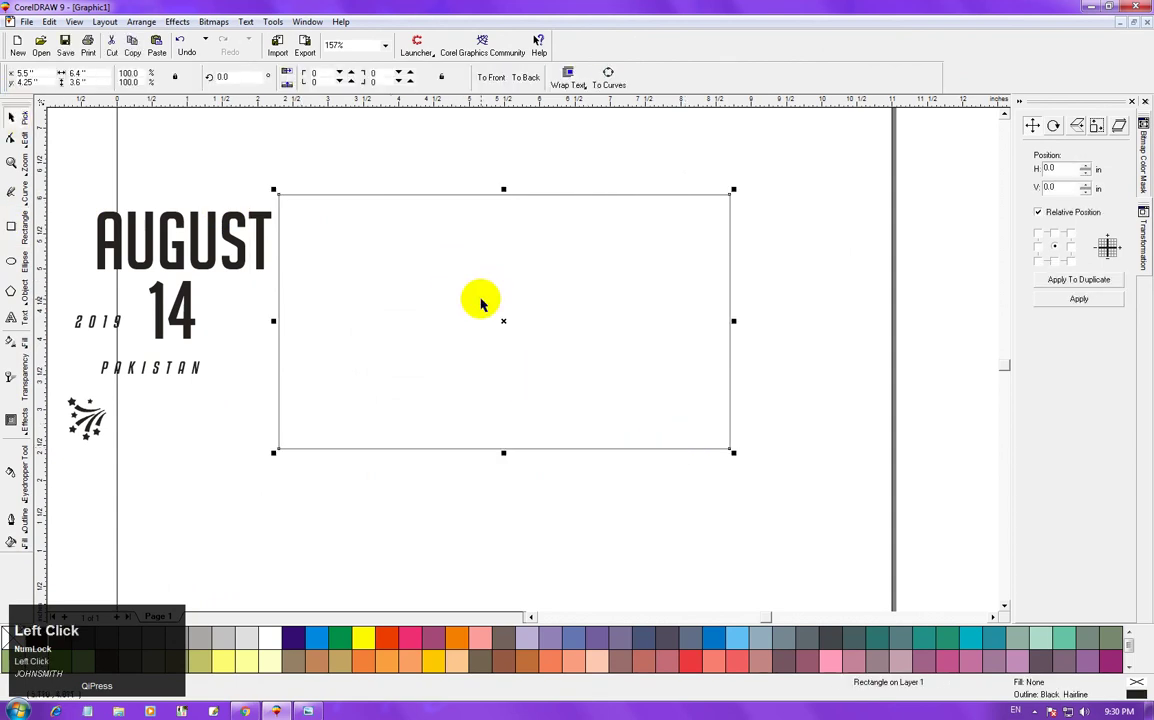
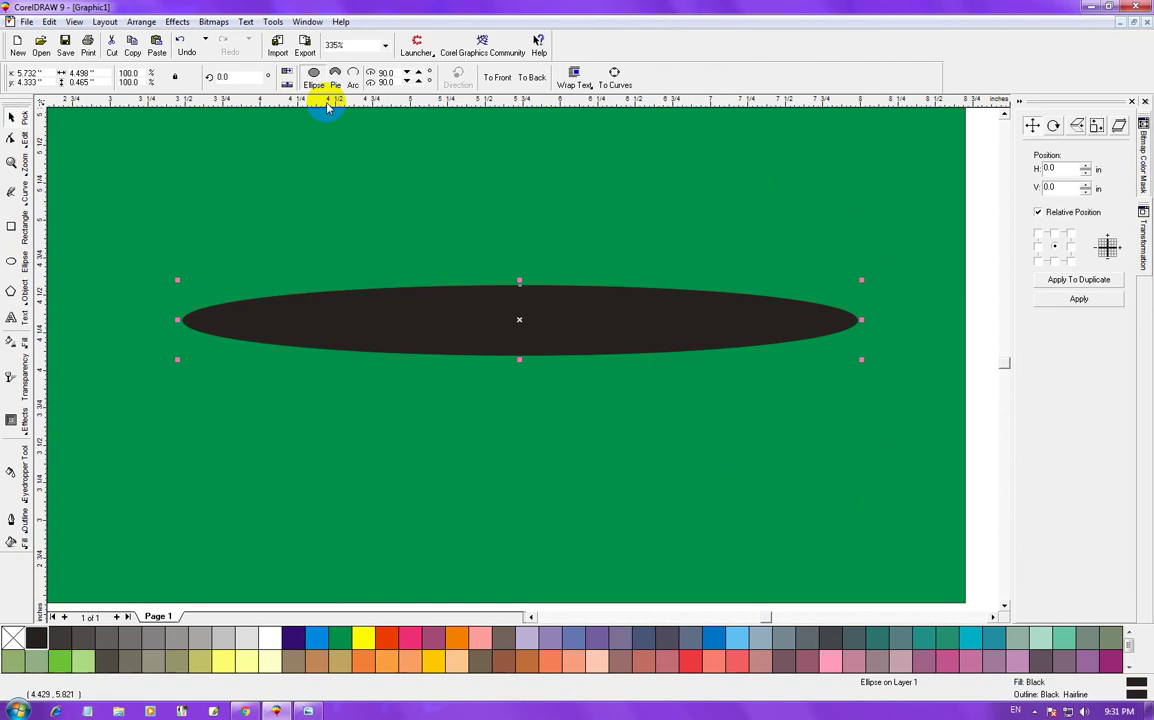
Convert the black ellipse into a 350 dpi grayscale bitmap.
left_click(542, 43)
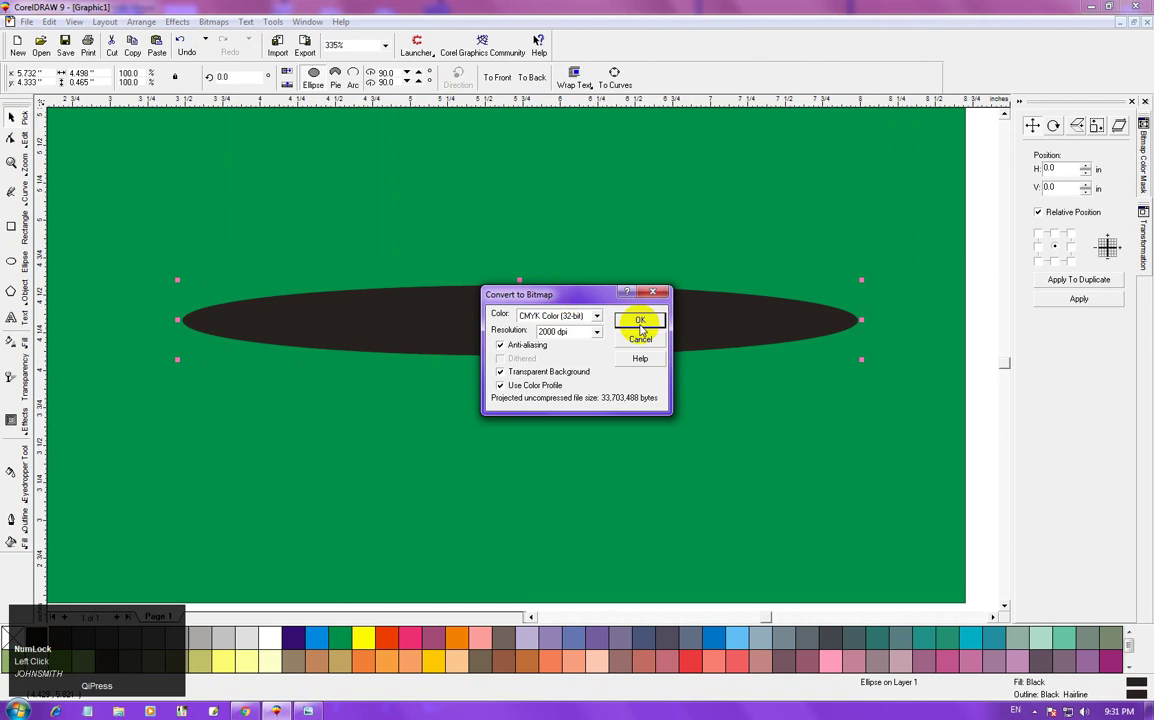
left_click(542, 43)
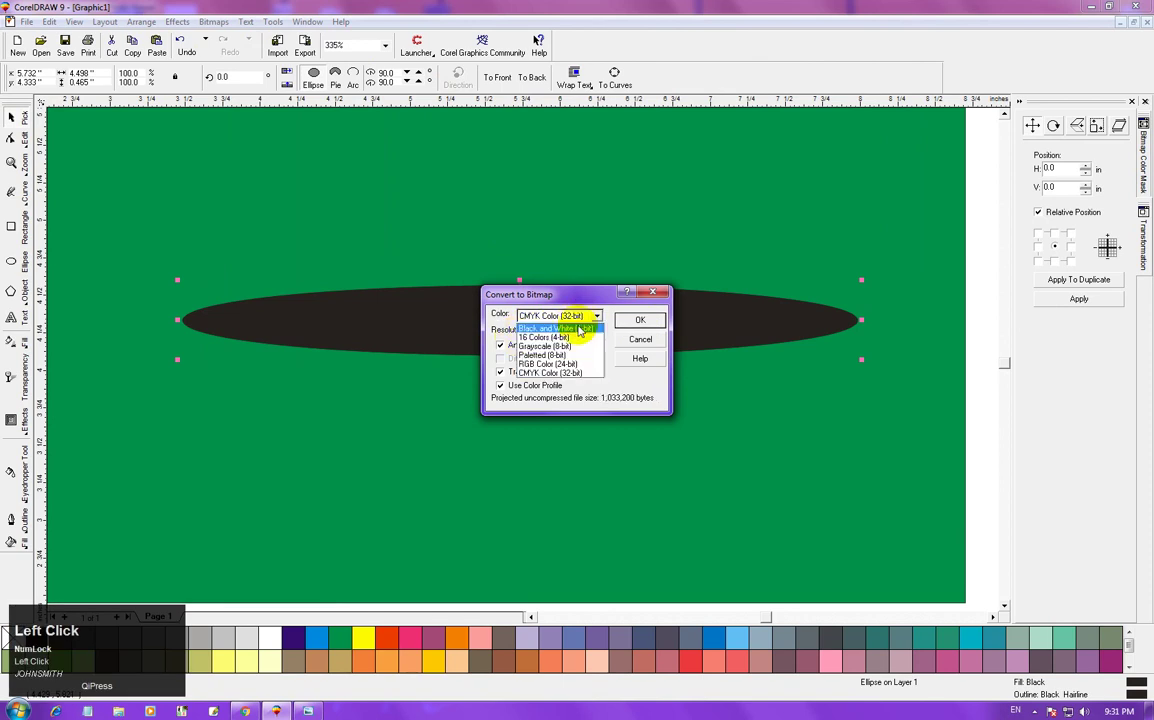
left_click(542, 43)
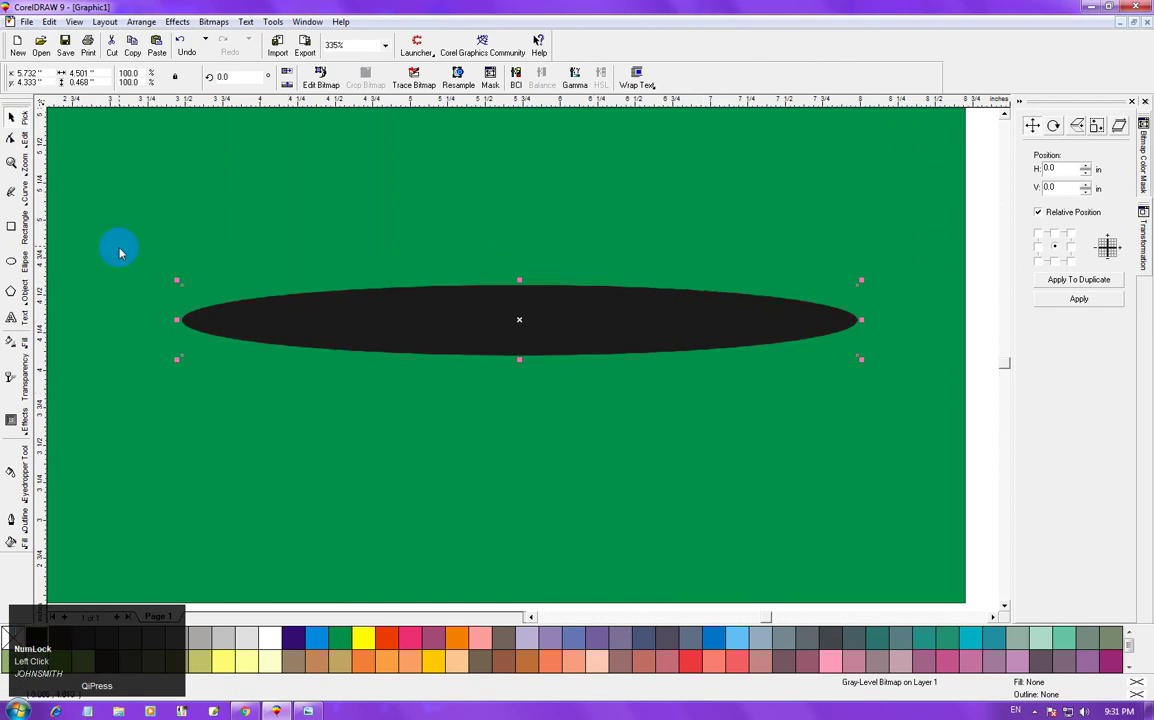
Apply a 57-pixel Gaussian Blur to the ellipse bitmap, making a soft dark glow.
left_click(542, 43)
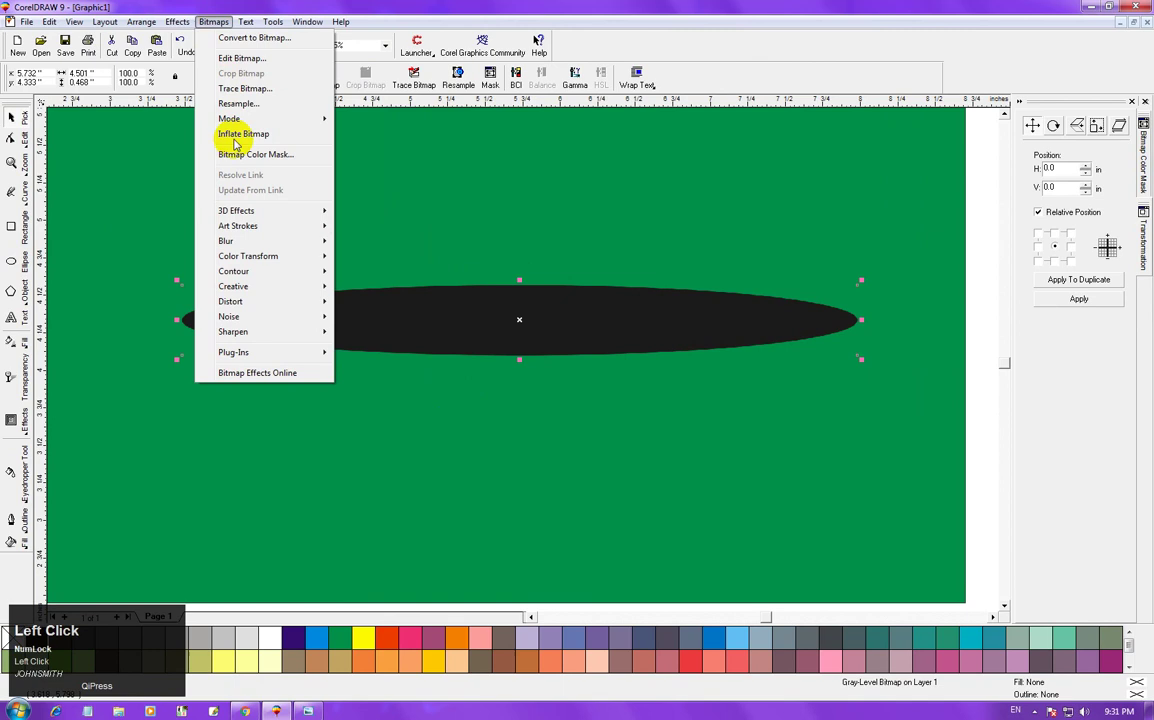
left_click(542, 43)
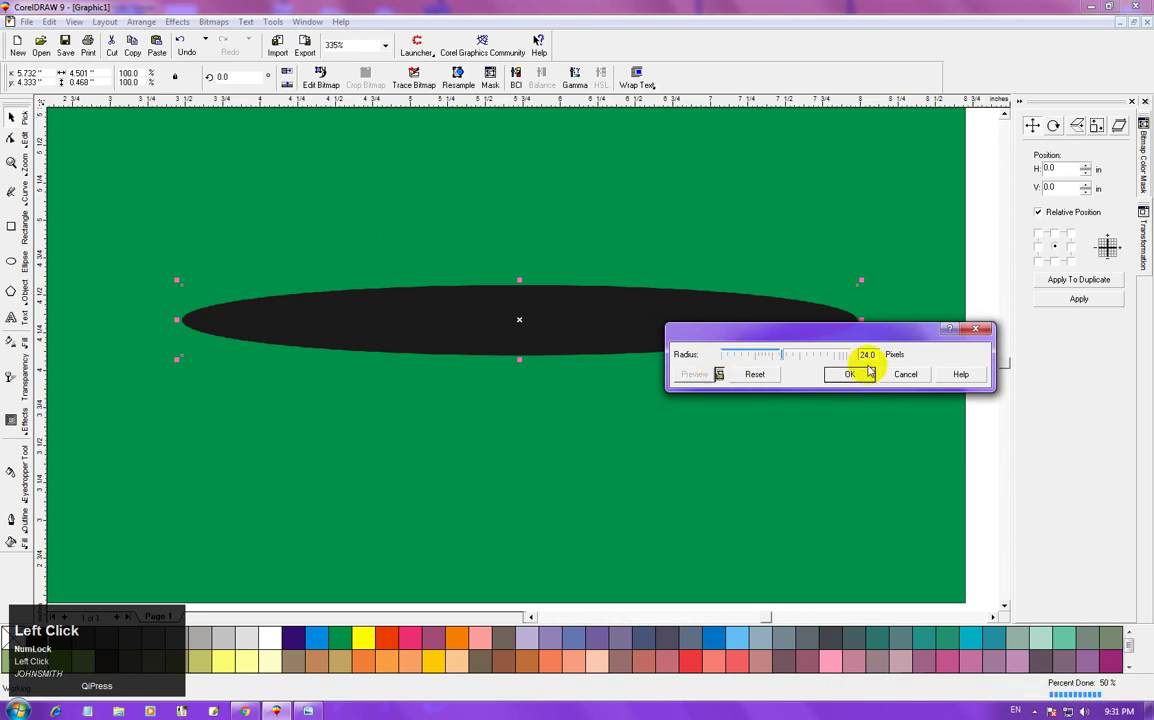
left_click(542, 43)
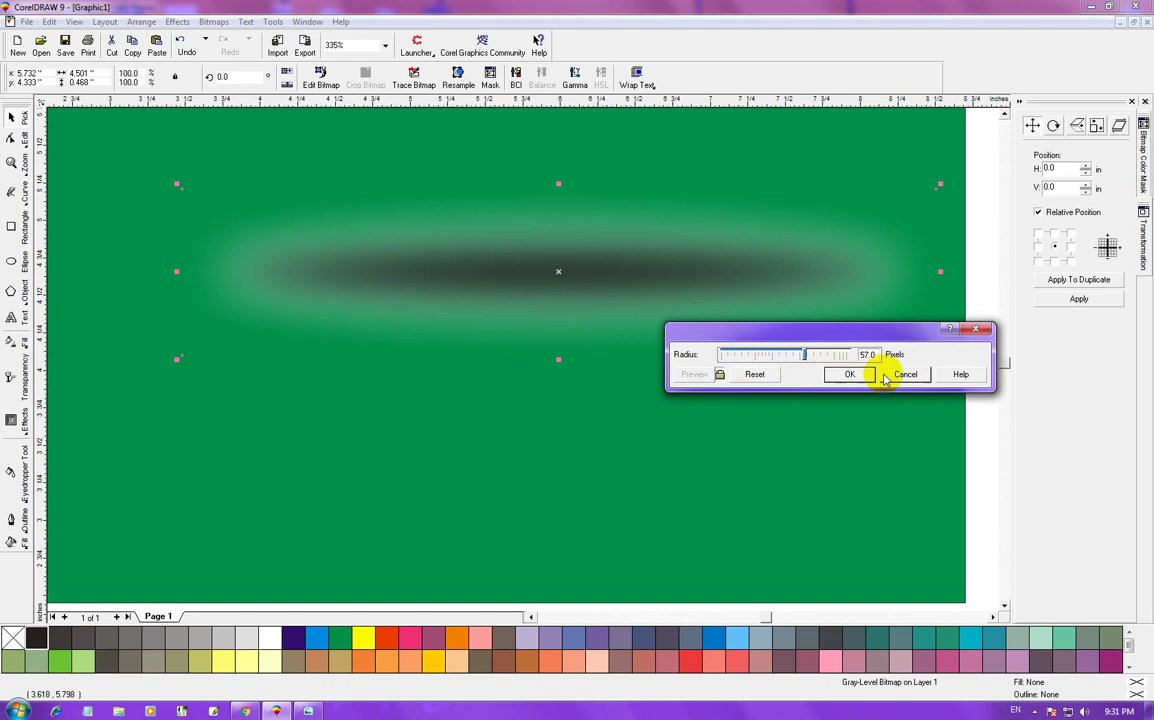
left_click(542, 43)
key("F3")
key("F2")
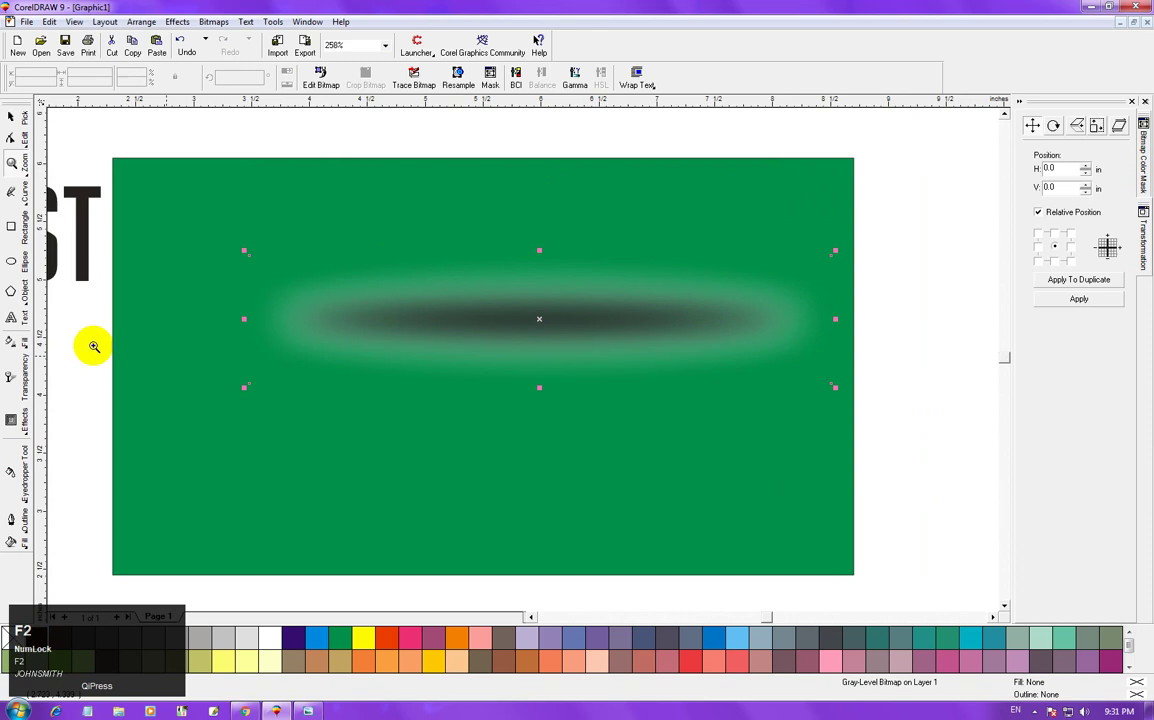
key("alt+c")
Set Brightness, Contrast and Intensity to -100 so the shadow turns deep black.
key("alt+b")
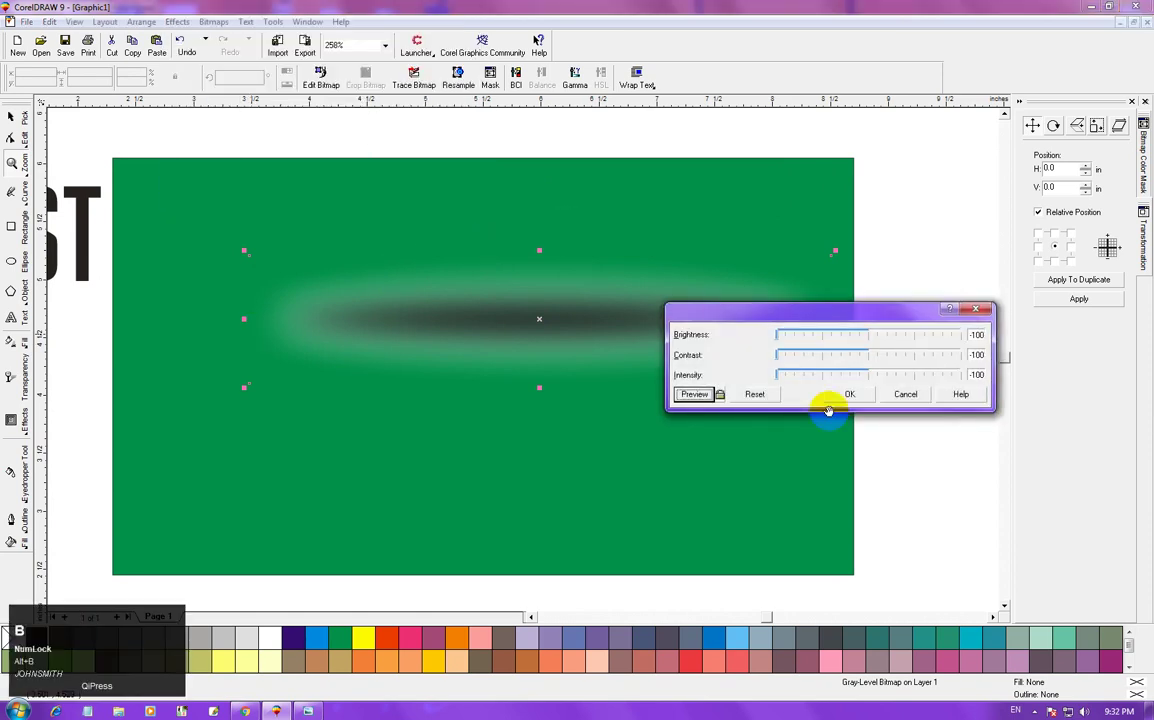
left_click(542, 43)
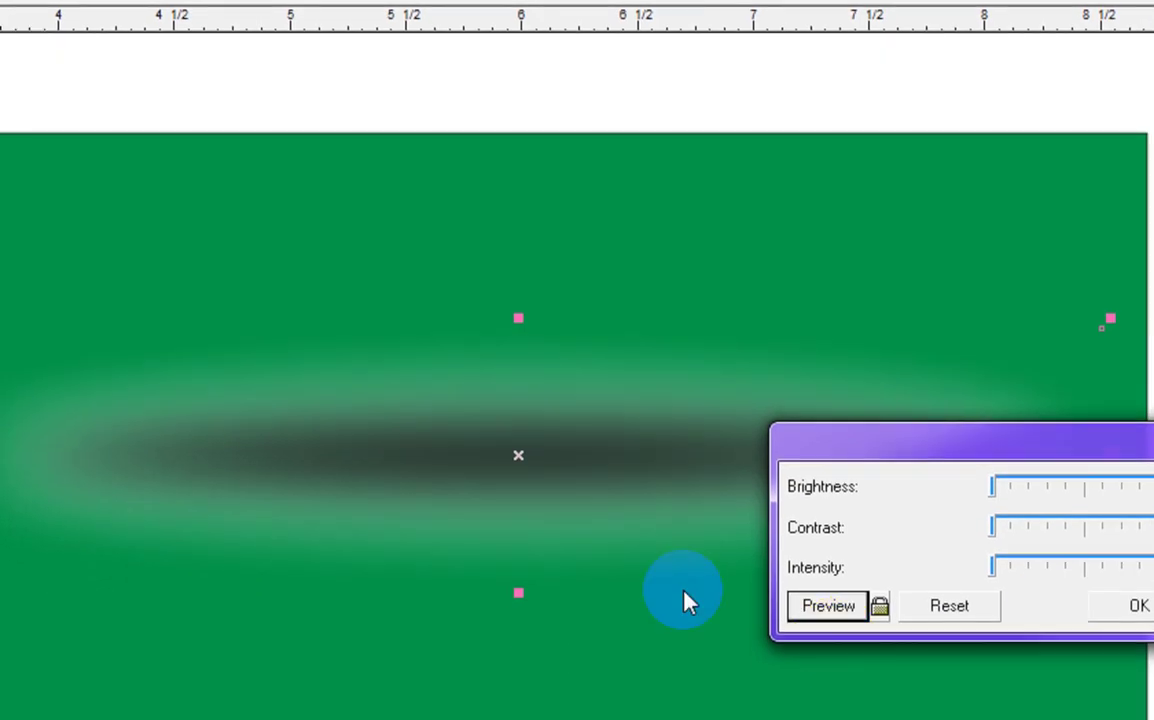
key("F5")
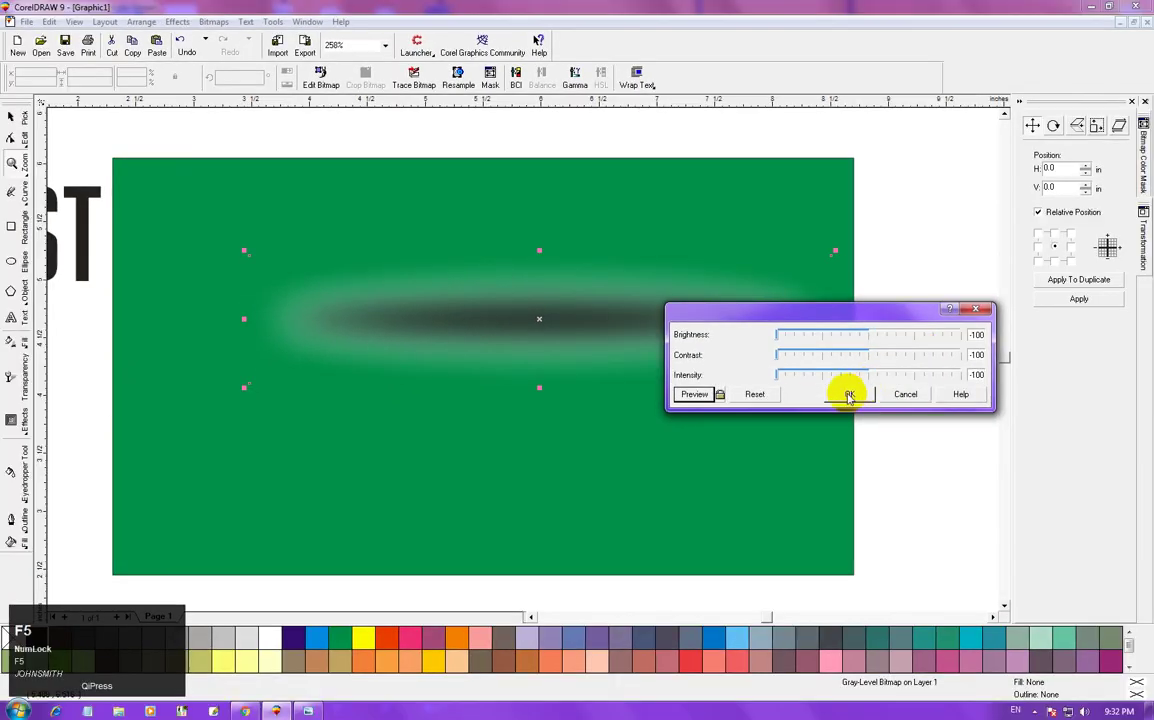
left_click(542, 43)
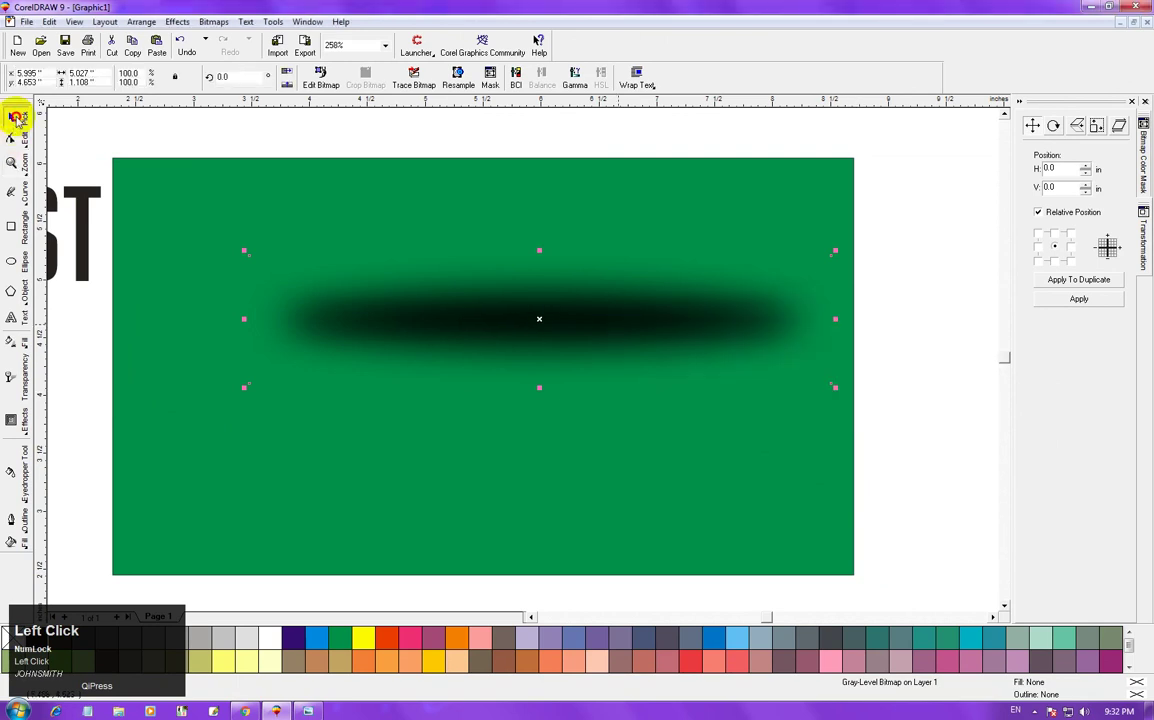
Cover the shadow's upper half with a green rectangle, leaving a thin dark strip.
left_click(542, 43)
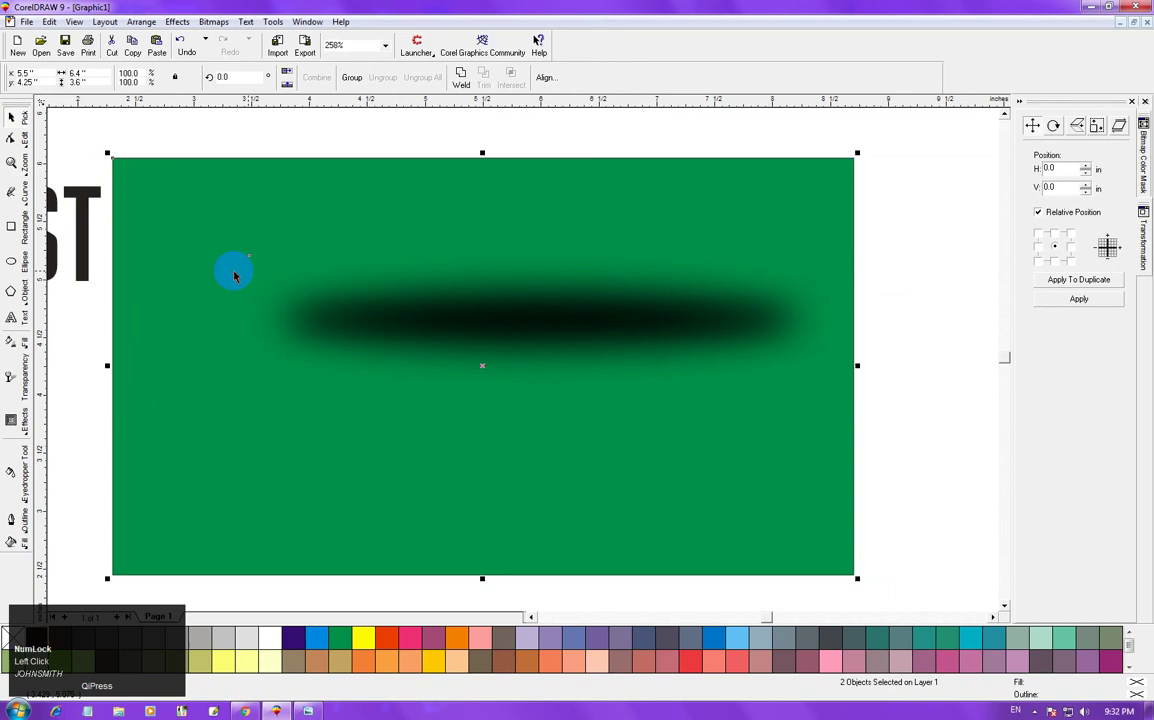
key("c")
left_click_drag(542, 43, 542, 43)
left_click(542, 43)
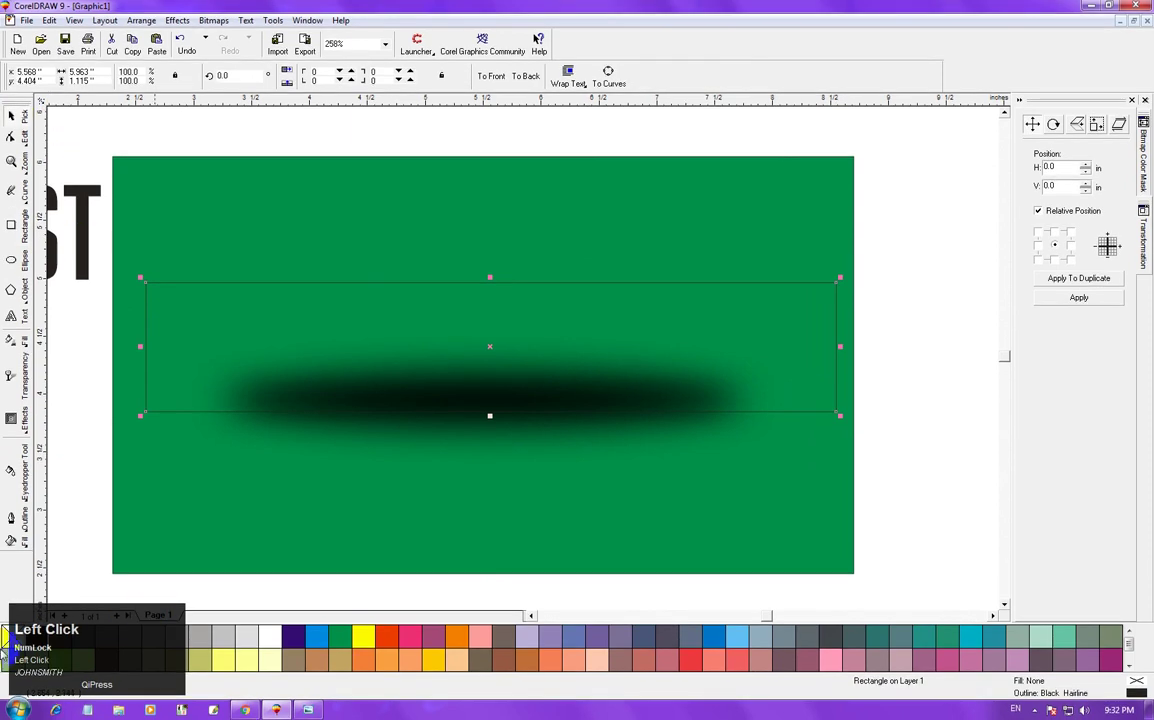
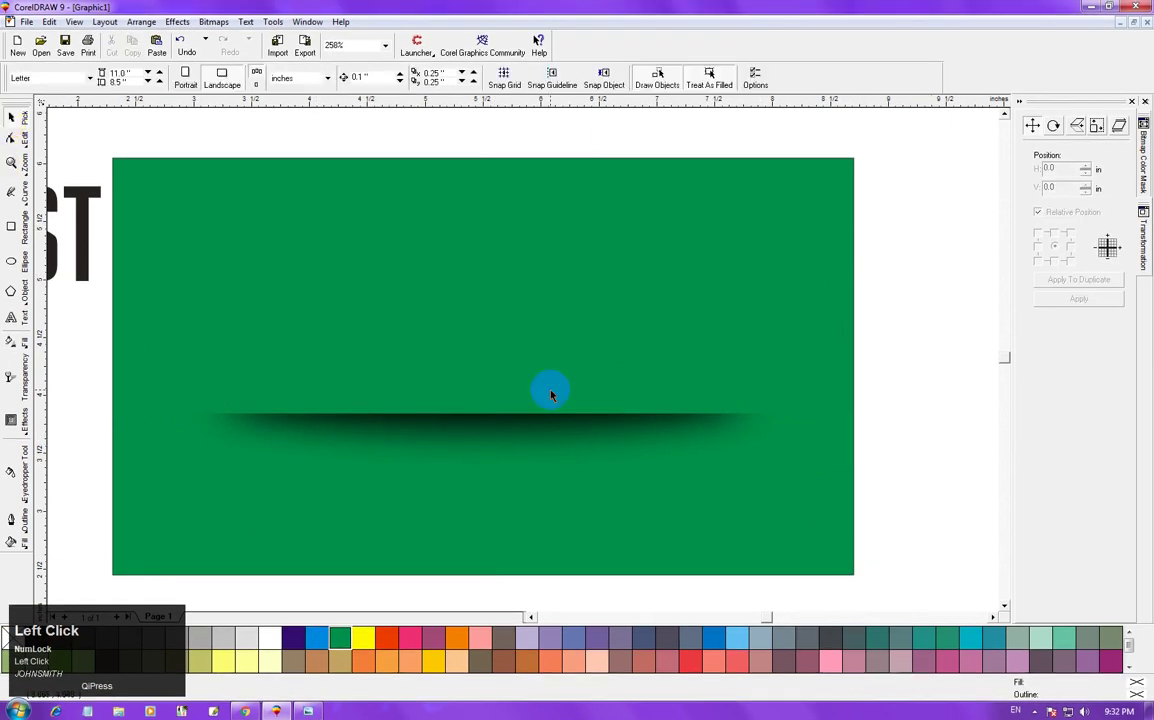
left_click(542, 43)
Group the covering green rectangle with the shadow strip into the finished banner.
key("c")
key("c")
left_click(542, 43)
key("ctrl+r")
left_click(542, 43)
key("c")
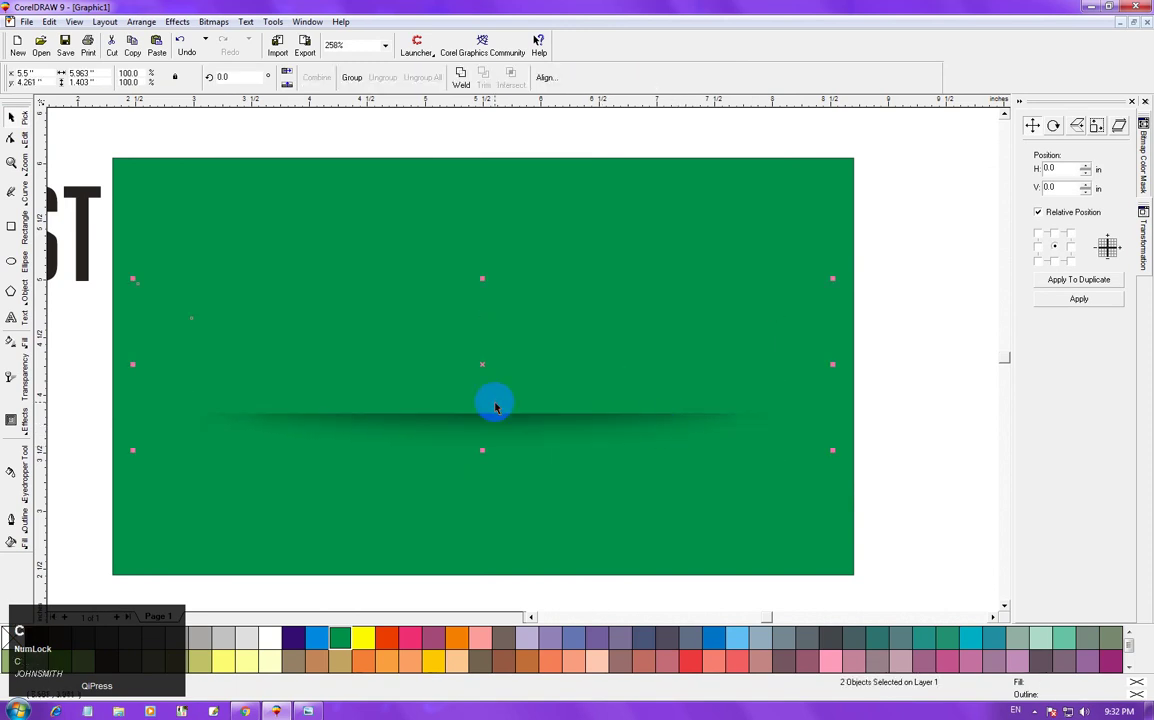
key("ctrl+g")
left_click(542, 43)
key("c")
Zoom out to the page and select the group of landmark silhouettes.
left_click_drag(542, 43, 542, 43)
key("F3")
left_click(542, 43)
key("F3")
left_click(542, 43)
key("F2")
left_click(542, 43)
key("F2")
left_click(542, 43)
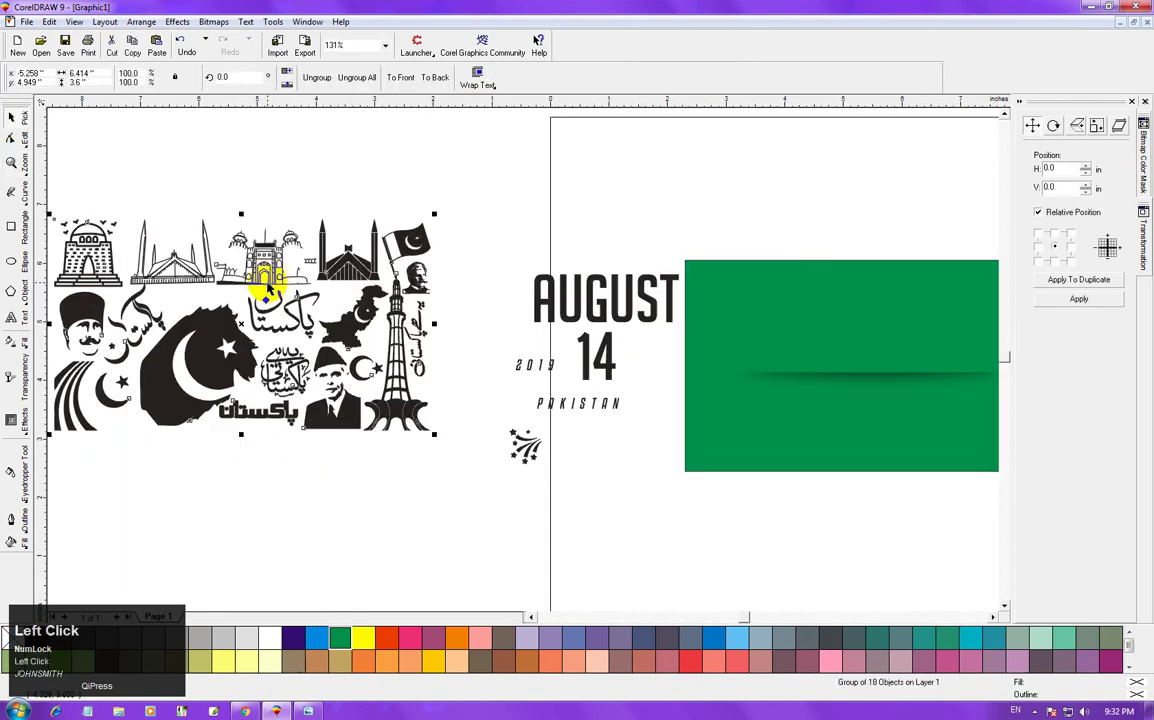
Ungroup the silhouettes and move them onto the banner, in front, above the shadow line.
key("ctrl+u")
left_click_drag(542, 43, 542, 43)
key("Page_Up")
left_click_drag(542, 43, 542, 43)
key("shift+Page_Up")
left_click_drag(542, 43, 542, 43)
key("z")
key("Delete")
Arrange the map, minarets and portraits along the banner, deleting leftover pieces.
left_click_drag(542, 43, 542, 43)
left_click(542, 43)
left_click_drag(542, 43, 542, 43)
left_click_drag(542, 43, 542, 43)
left_click_drag(542, 43, 542, 43)
key("Delete")
key("F3")
key("F2")
left_click(542, 43)
key("F2")
left_click(542, 43)
Enlarge and reposition the minar tower and the Jinnah portrait.
left_click_drag(542, 43, 542, 43)
key("b")
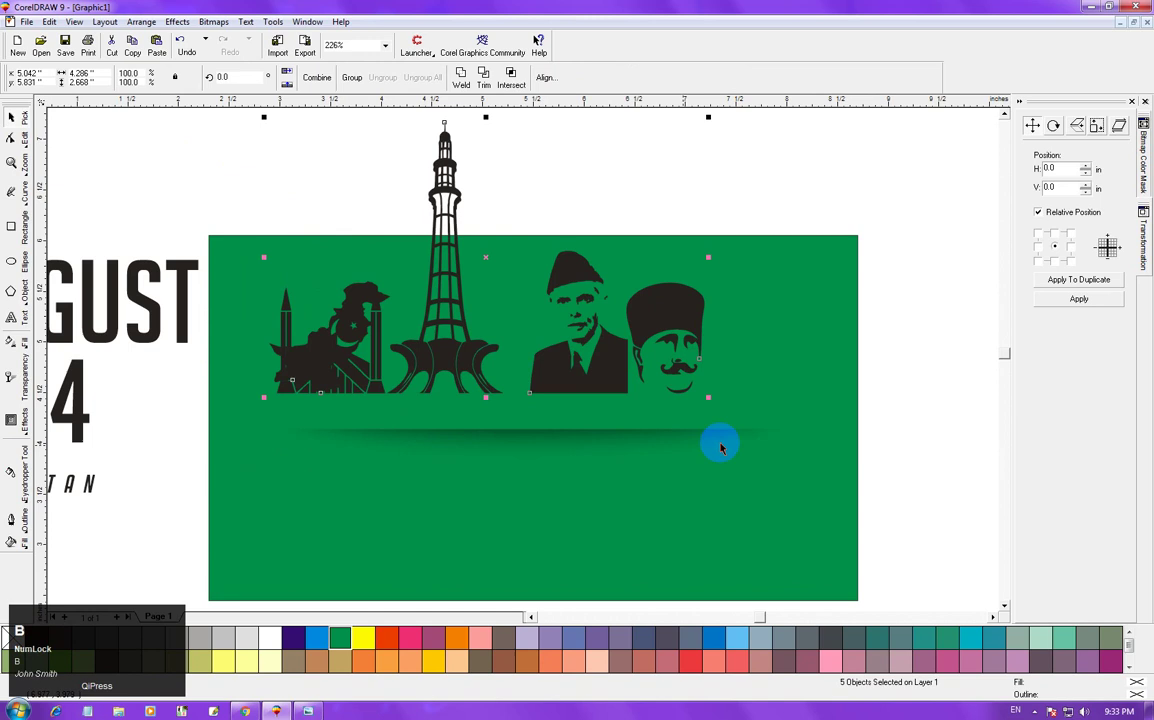
left_click_drag(542, 43, 542, 43)
left_click_drag(542, 43, 542, 43)
key("r")
left_click_drag(542, 43, 542, 43)
left_click_drag(542, 43, 542, 43)
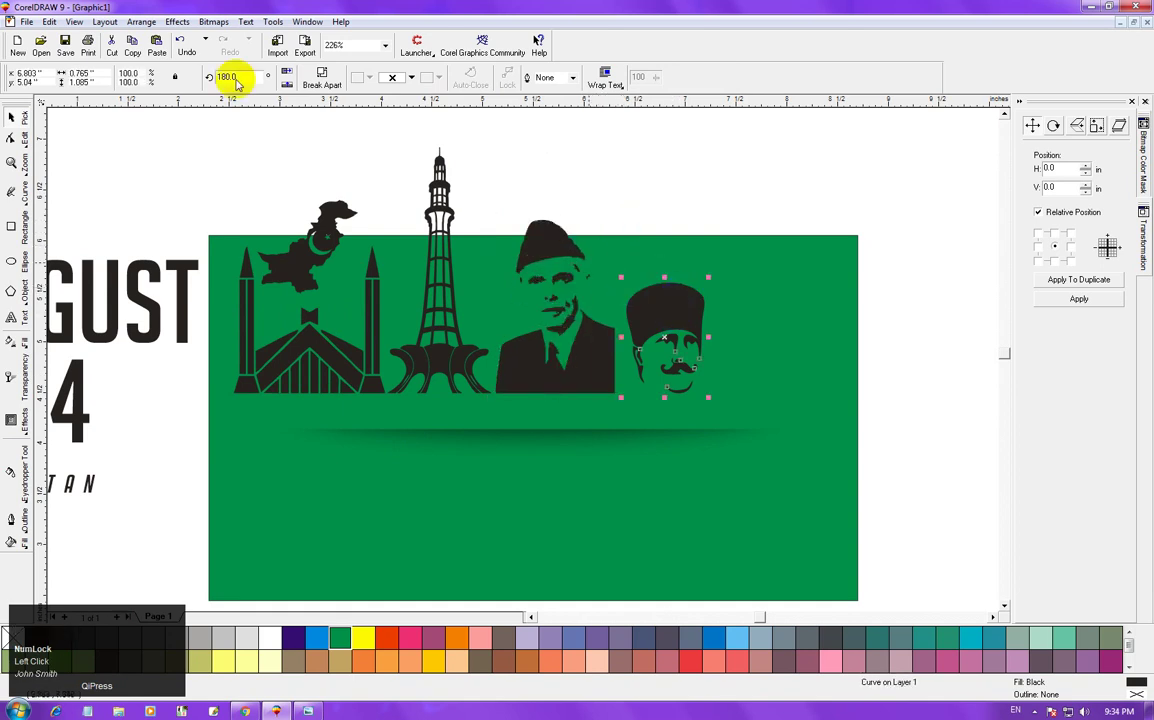
Enlarge the second portrait silhouette to match the Jinnah portrait beside it.
left_click(542, 43)
left_click(542, 43)
key("b")
left_click_drag(542, 43, 542, 43)
key("b")
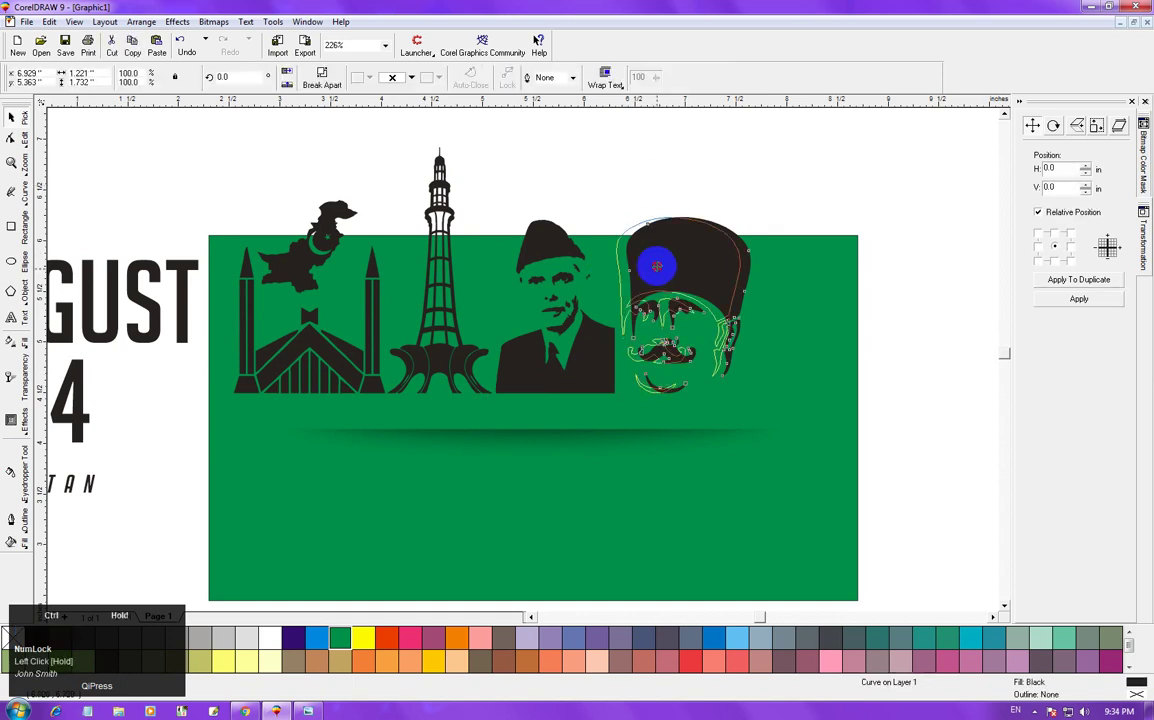
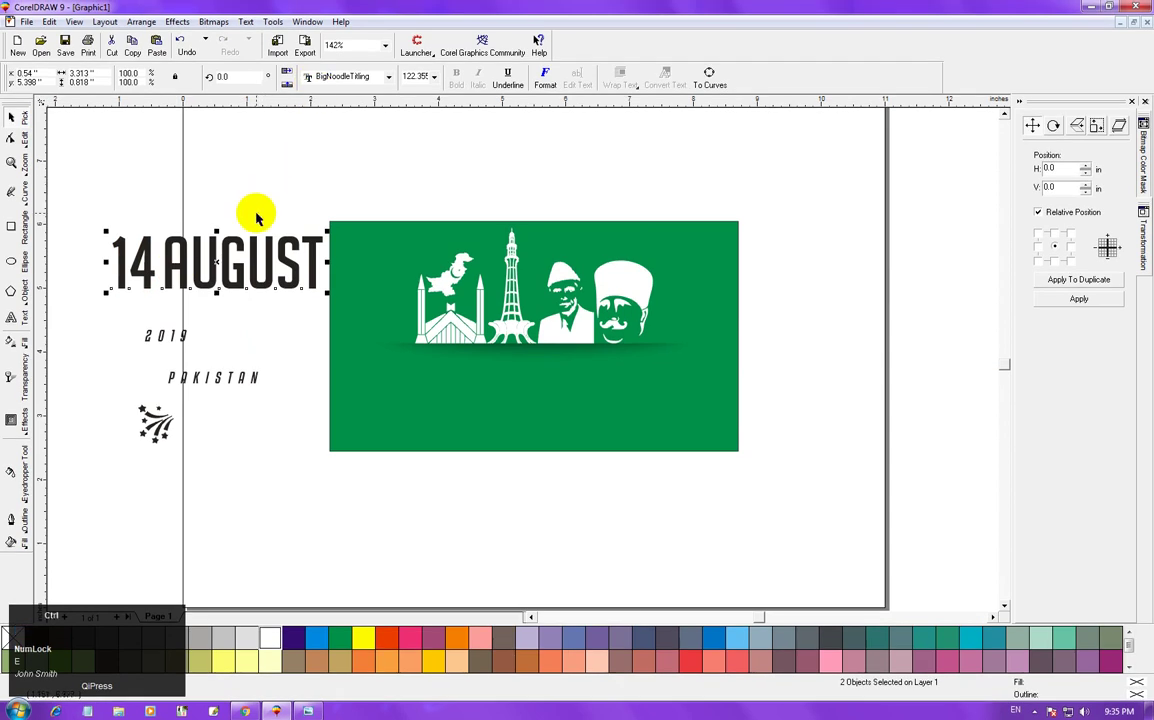
Move the 14 AUGUST title group onto the banner beneath the silhouettes, brought to front.
key("ctrl+g")
left_click_drag(542, 43, 542, 43)
key("shift+Page_Up")
key("F2")
left_click(542, 43)
key("F2")
key("Page_Up")
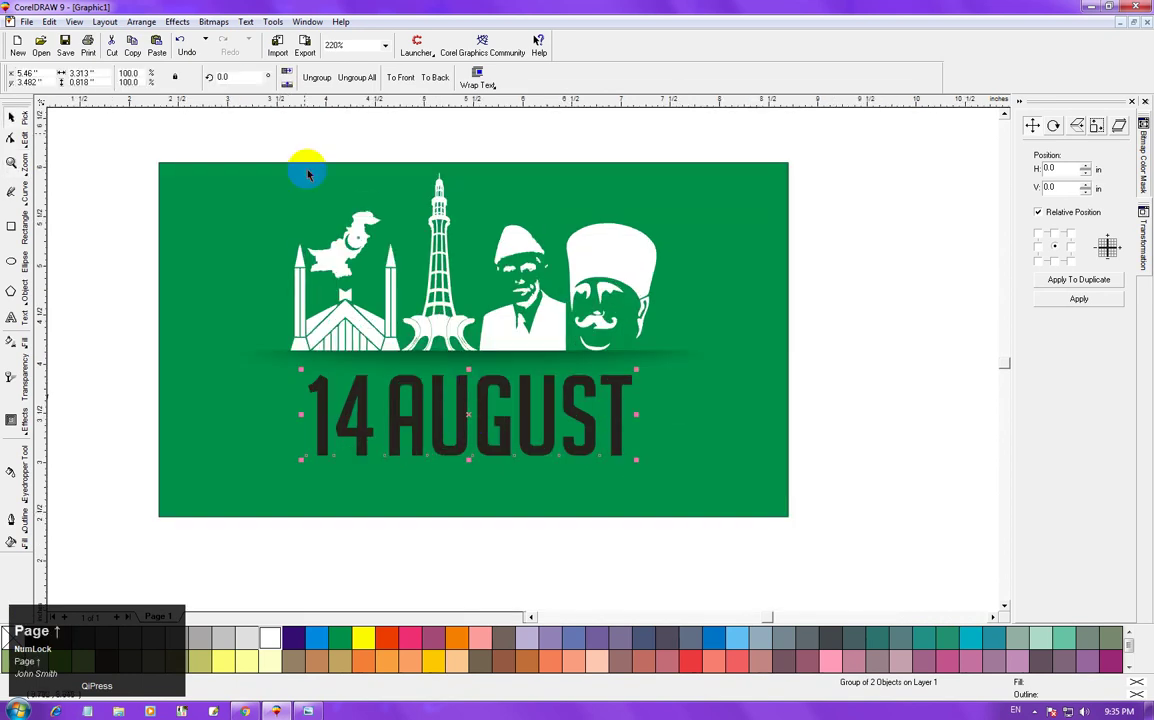
Select the AUGUST text and fill it white.
left_click(542, 43)
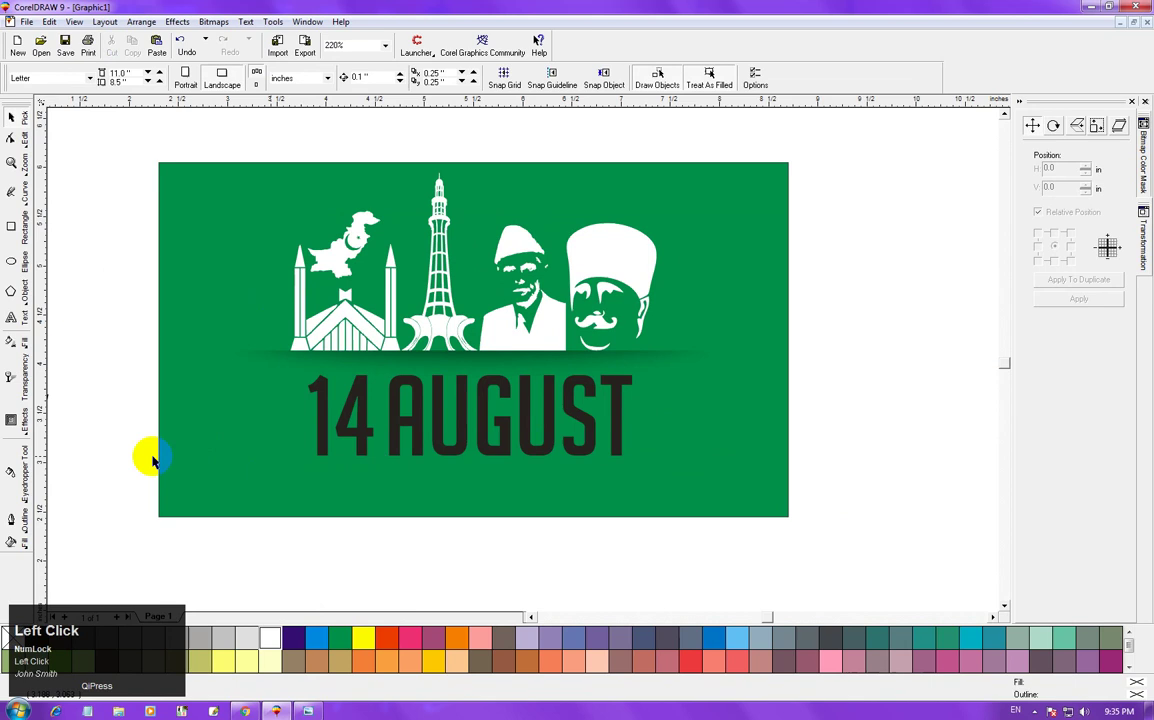
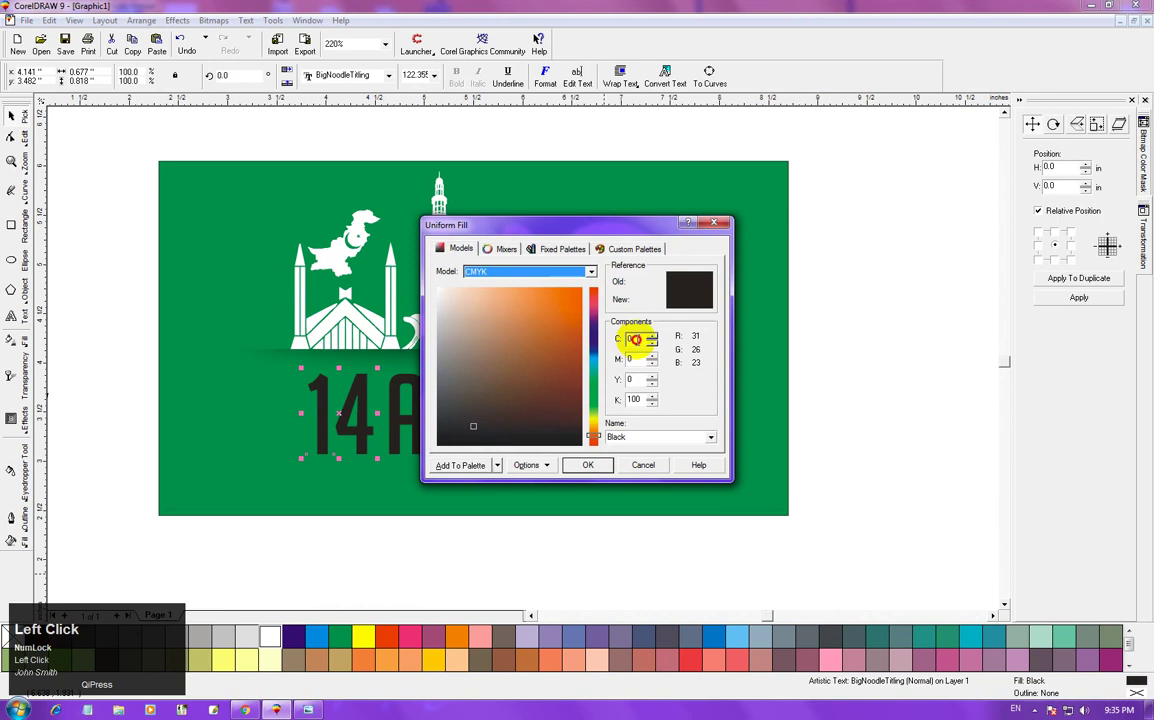
key("Tab")
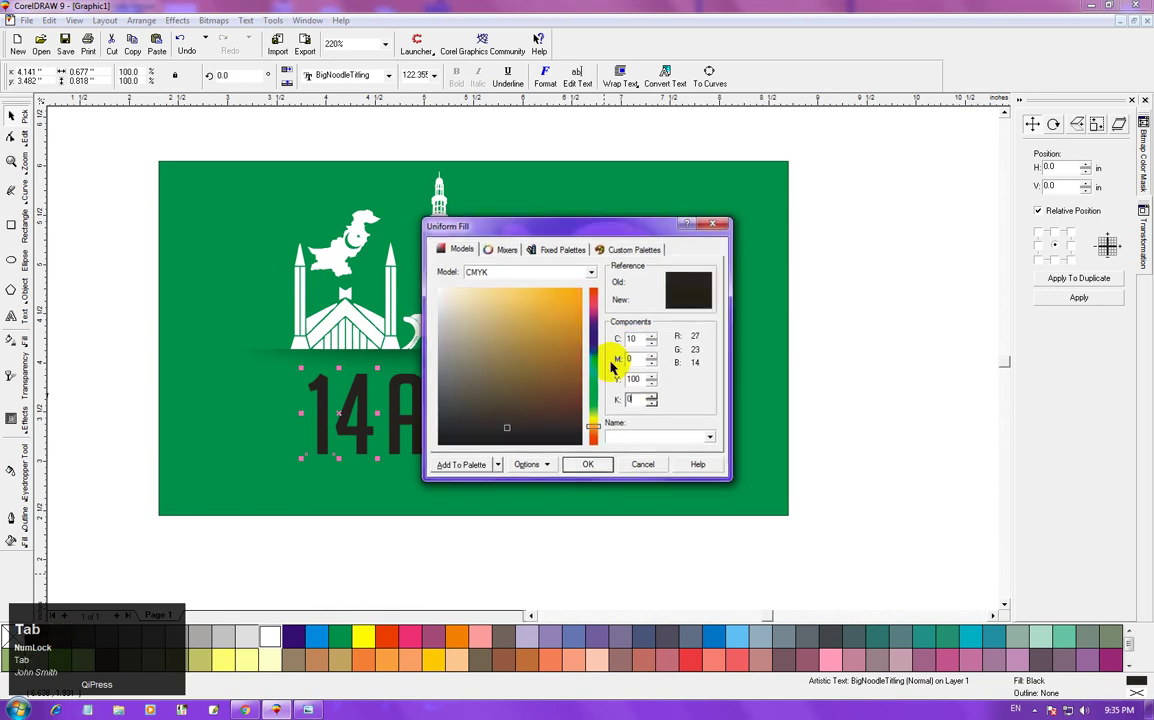
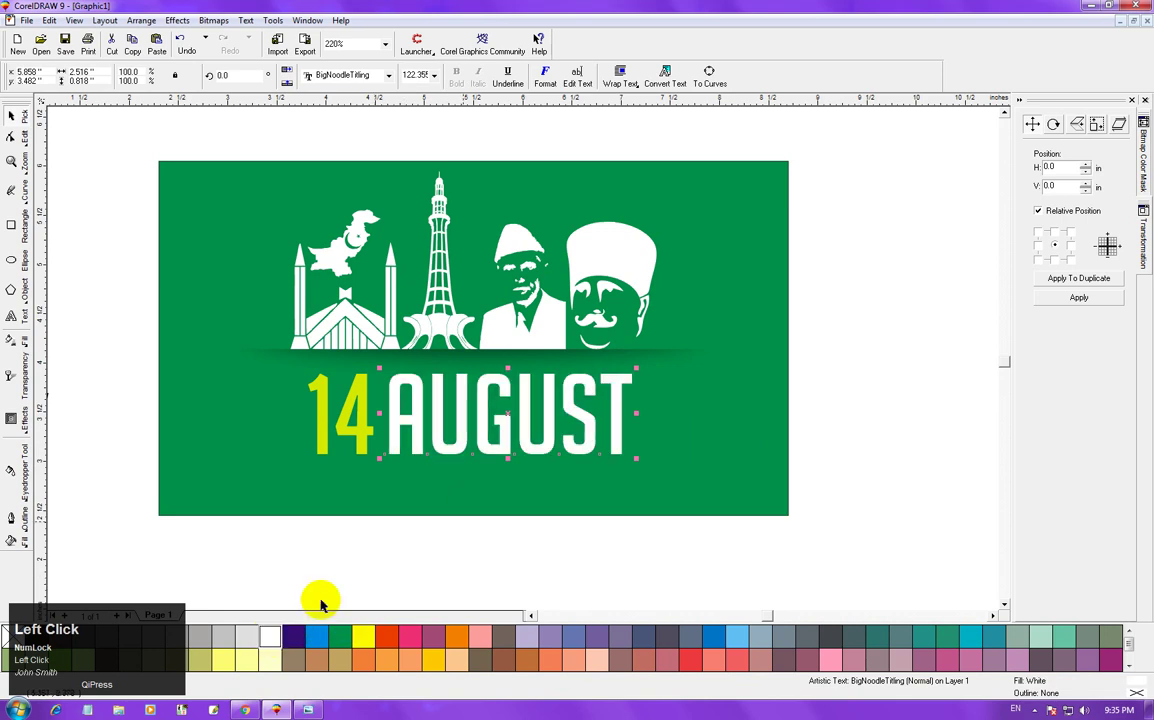
key("F2")
key("F3")
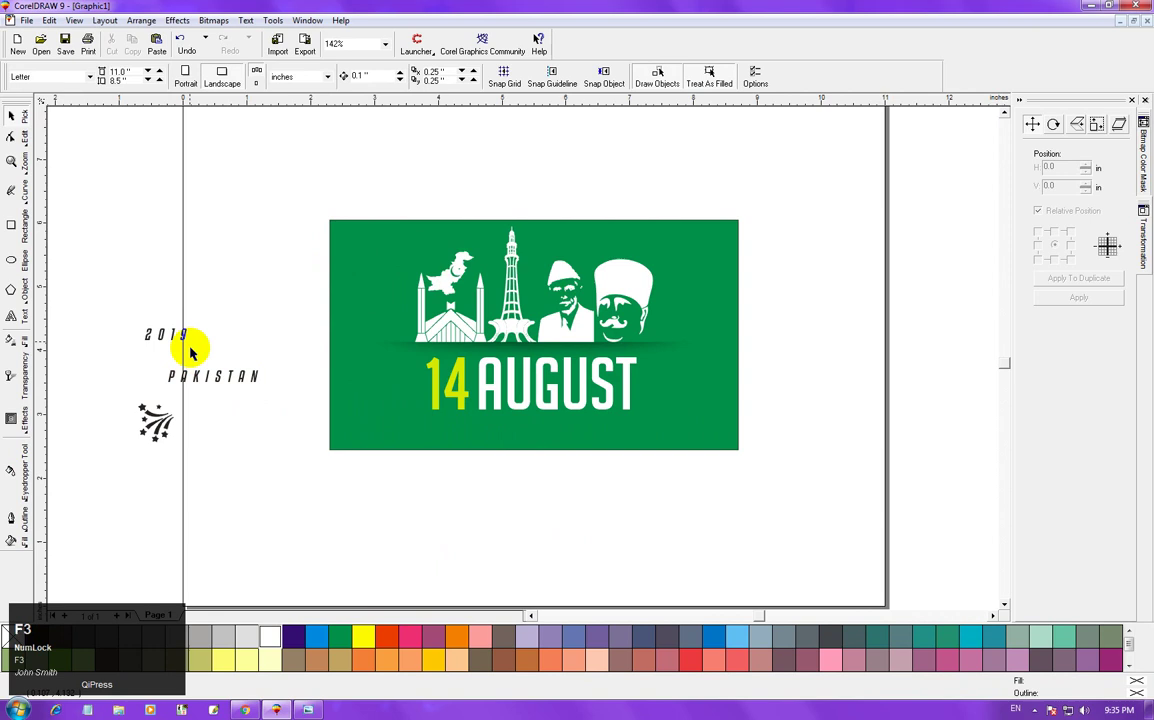
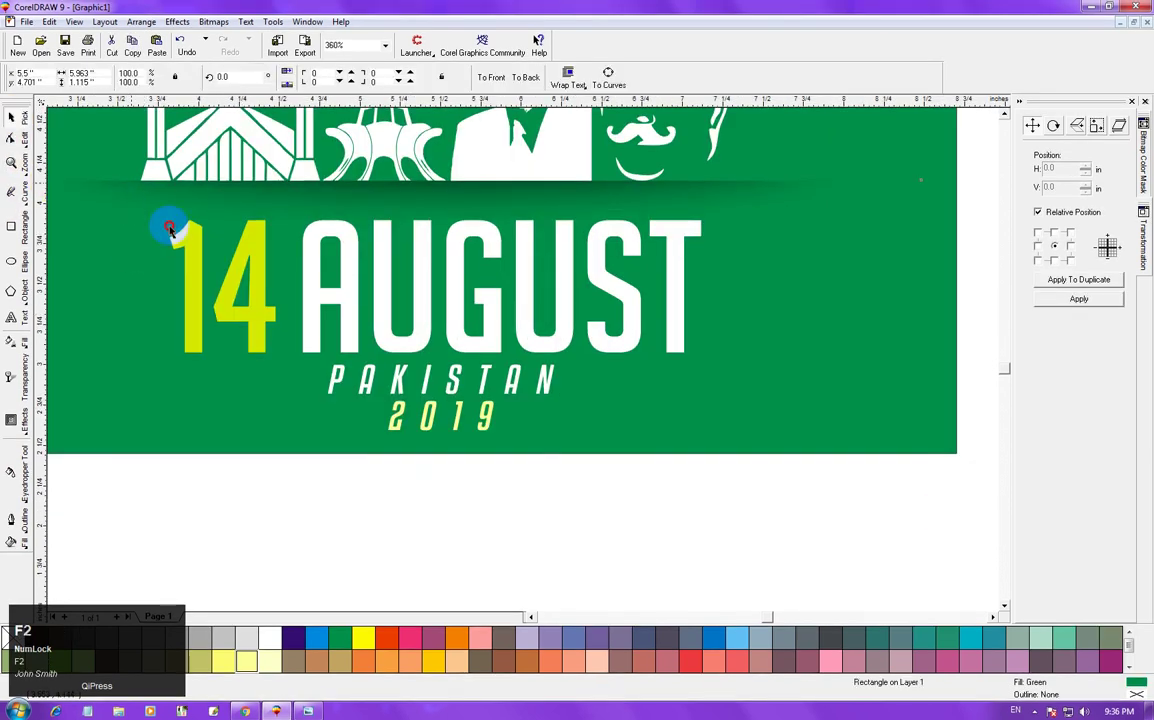
Duplicate the 14, fill the copy C30 M0 Y100 K0 and send it behind as a 3D edge.
key("ctrl+z")
left_click_drag(542, 43, 542, 43)
right_click(542, 43)
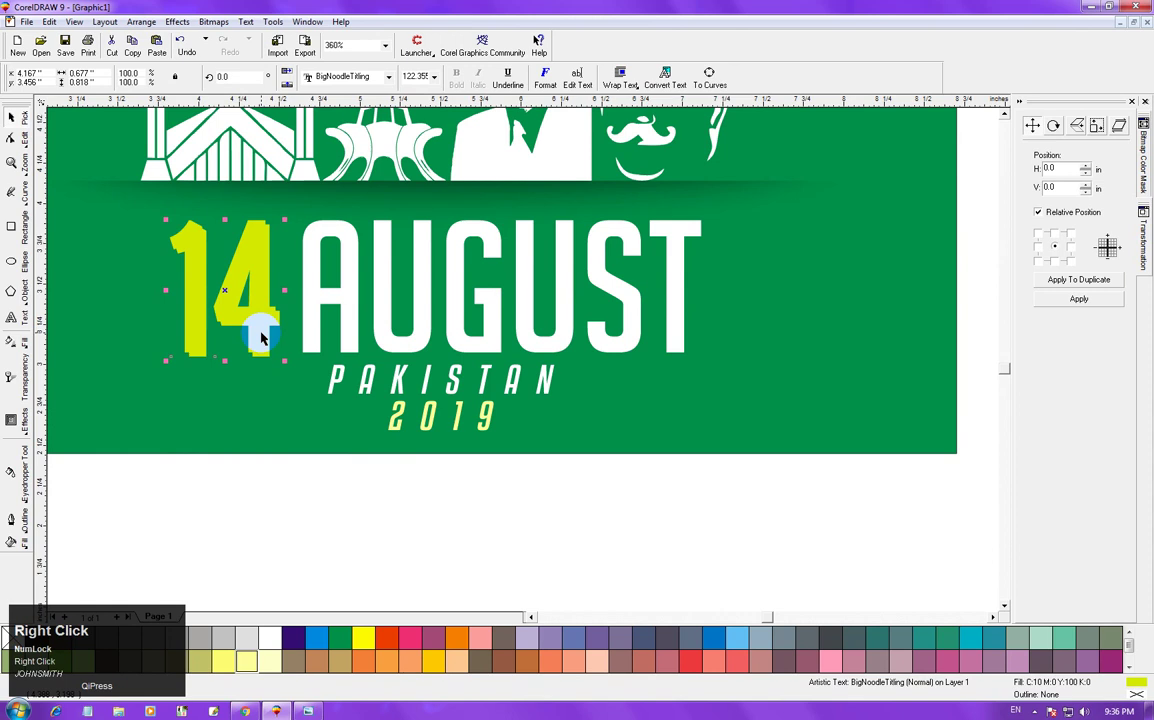
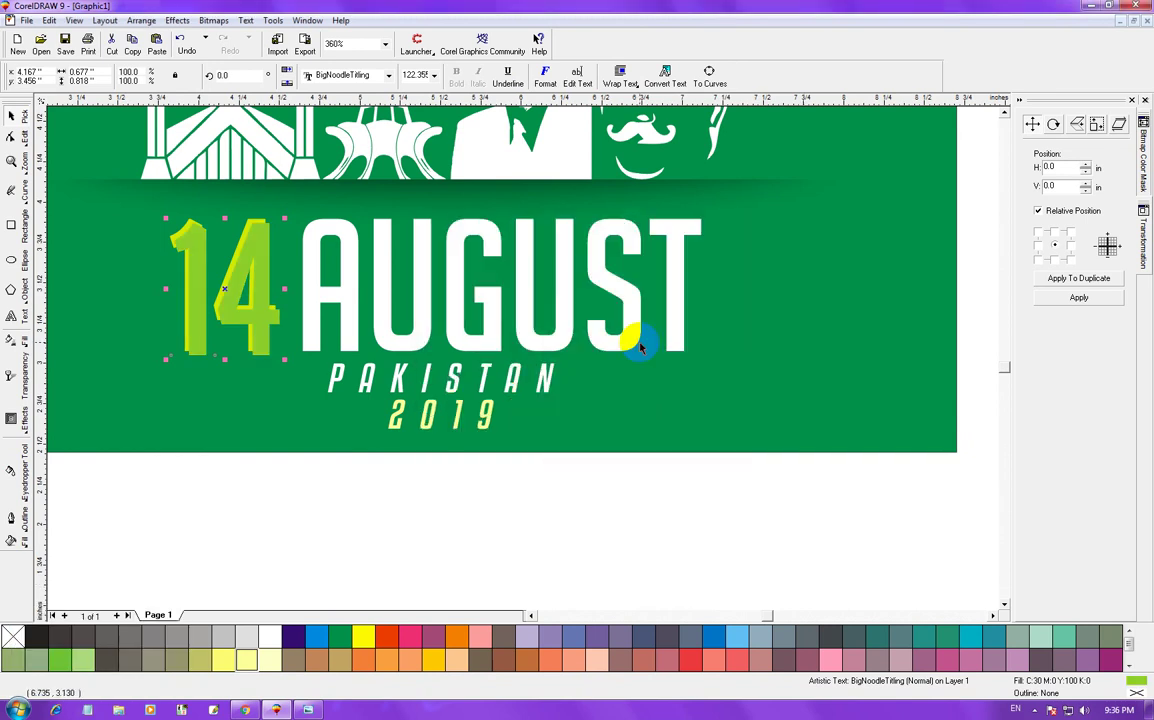
key("Page_Down")
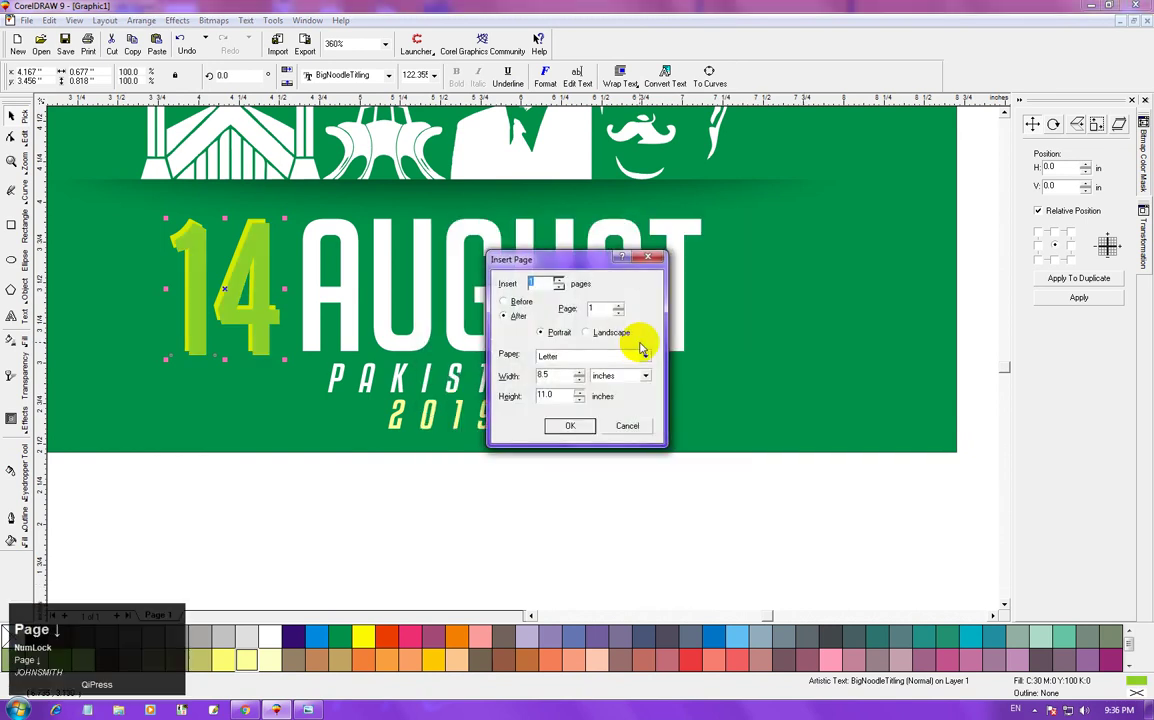
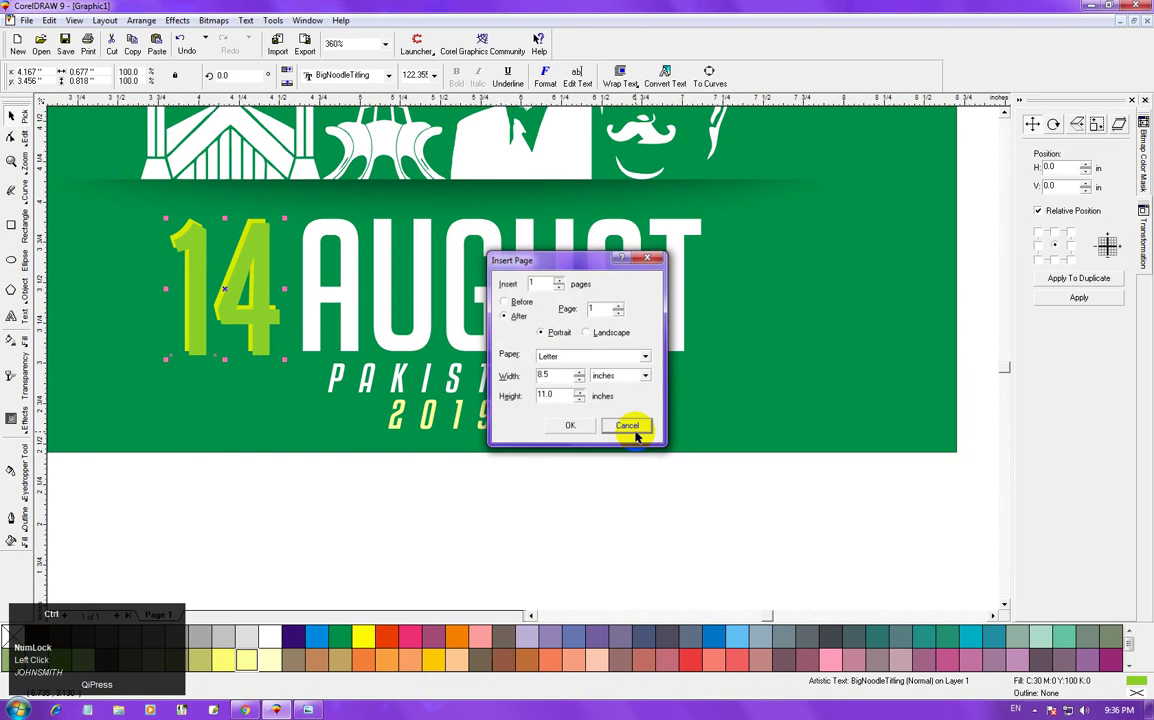
key("ctrl+Page_Up")
key("ctrl+Page_Down")
key("ctrl+Page_Down")
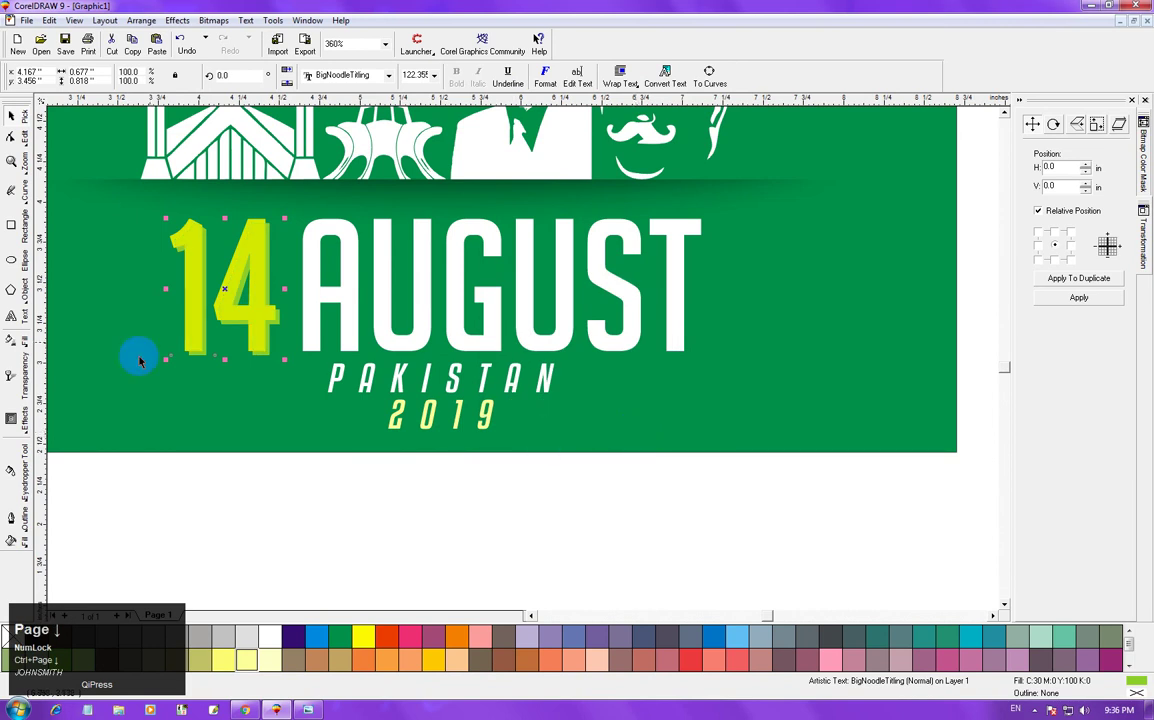
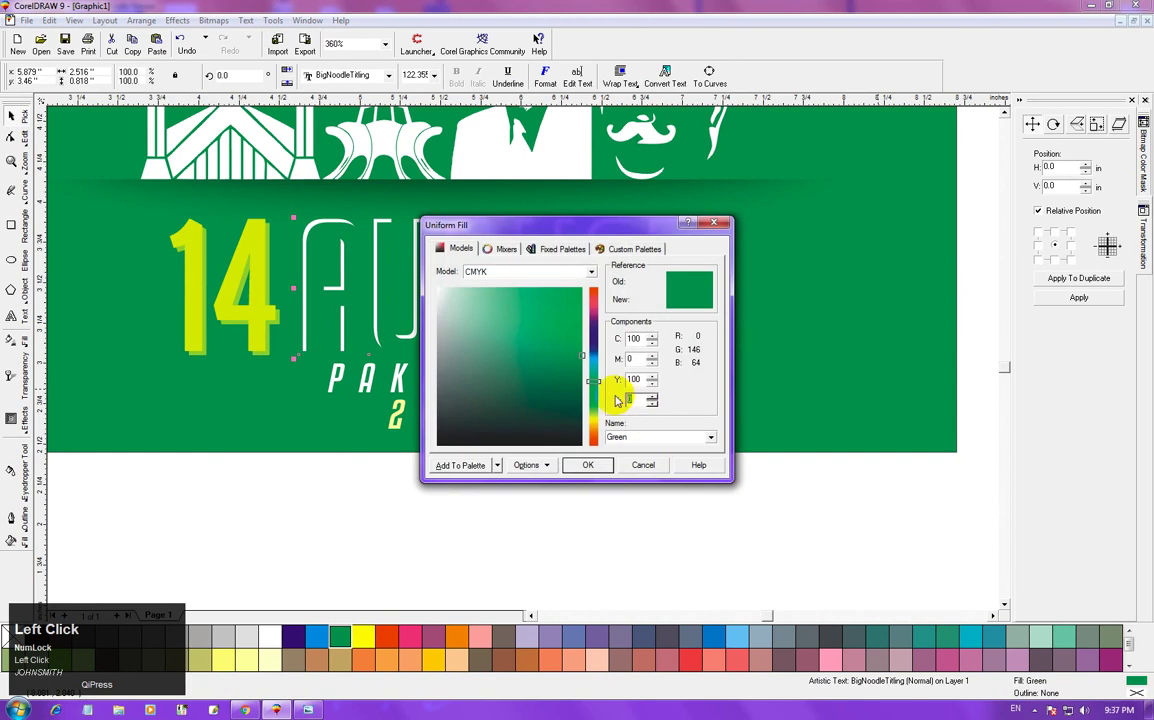
Send the dark green C100 M0 Y100 K20 AUGUST copy one back behind the white title.
key("BackSpace")
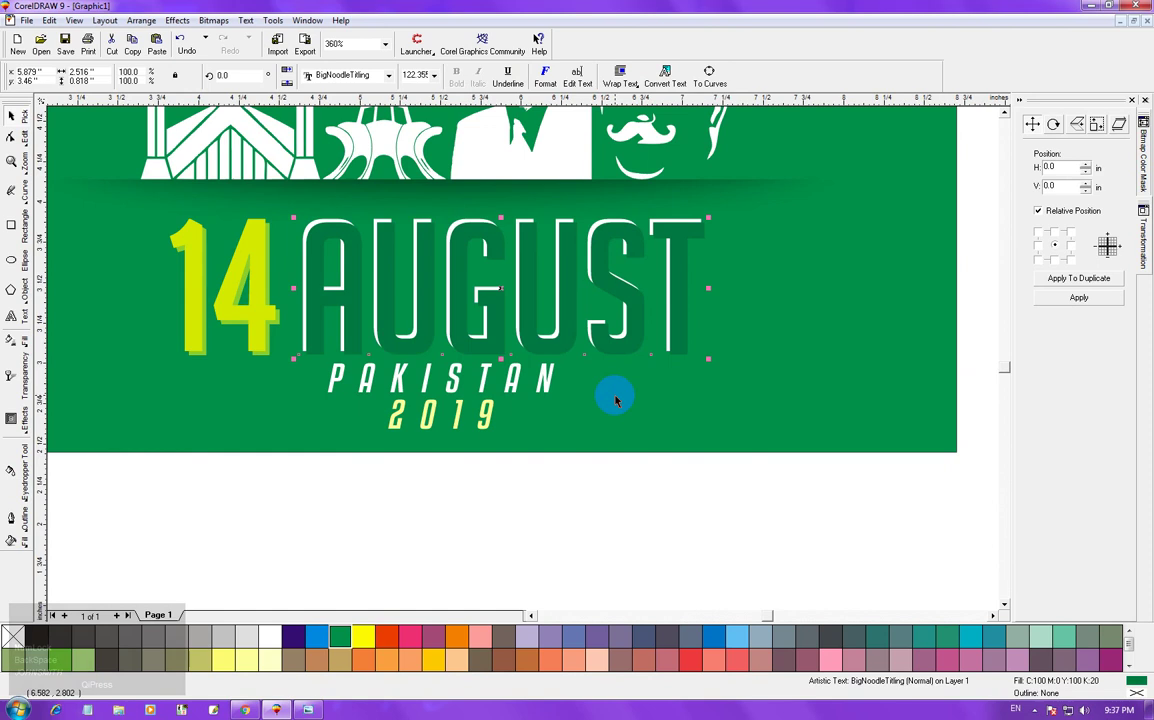
key("ctrl+Page_Down")
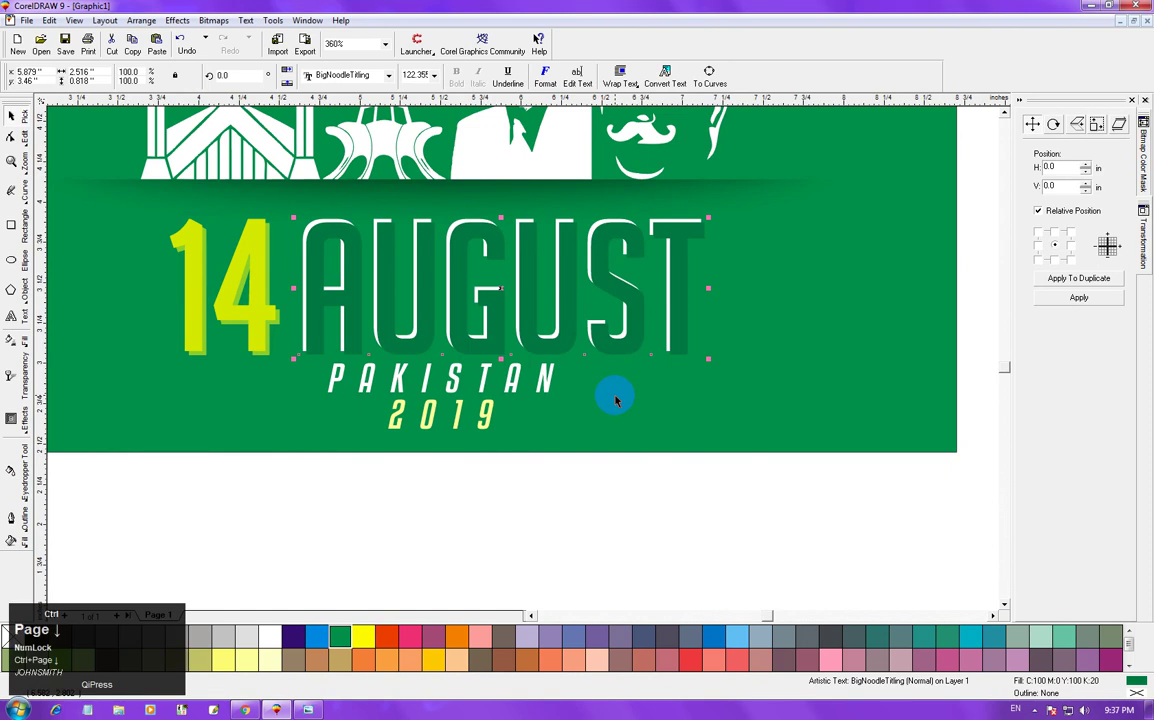
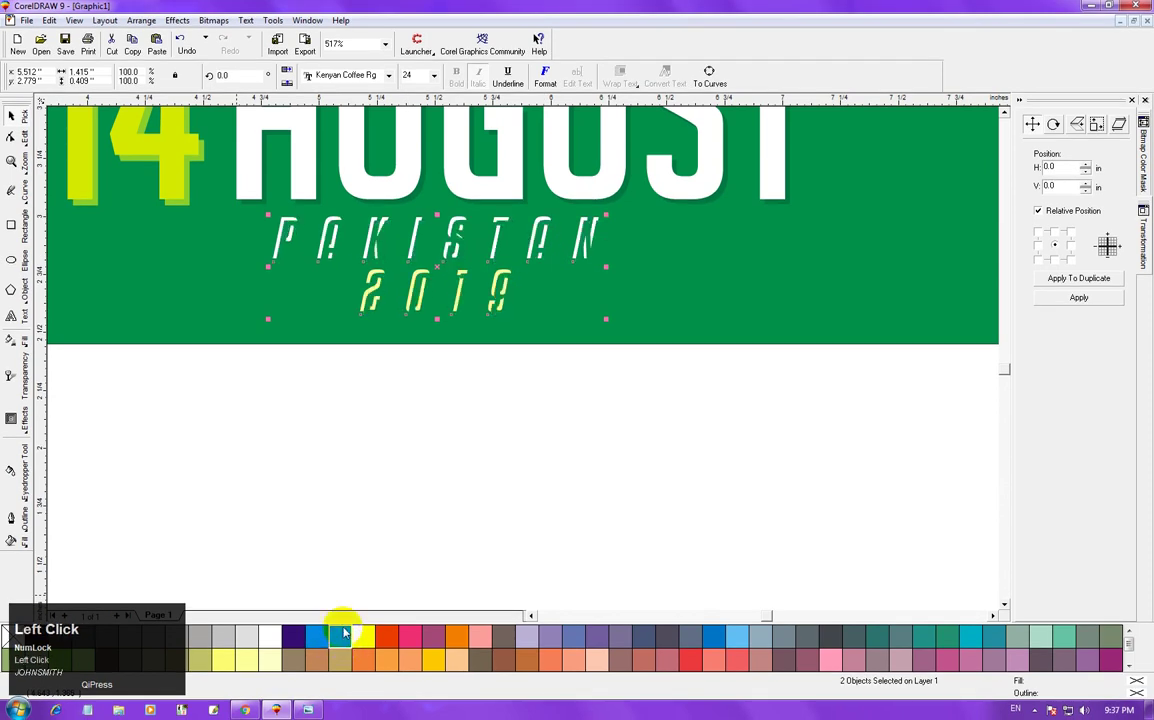
Send the PAKISTAN and 2019 green copies behind their white text and view the whole banner.
left_click(600, 293)
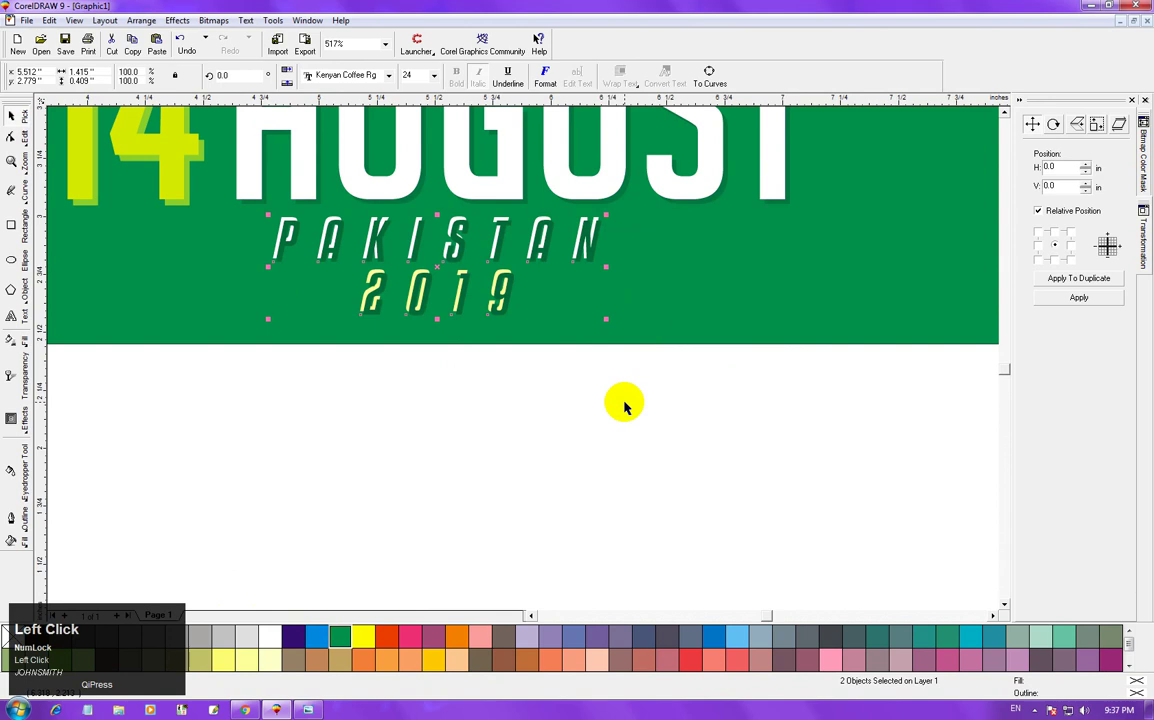
key("ctrl+Page_Down")
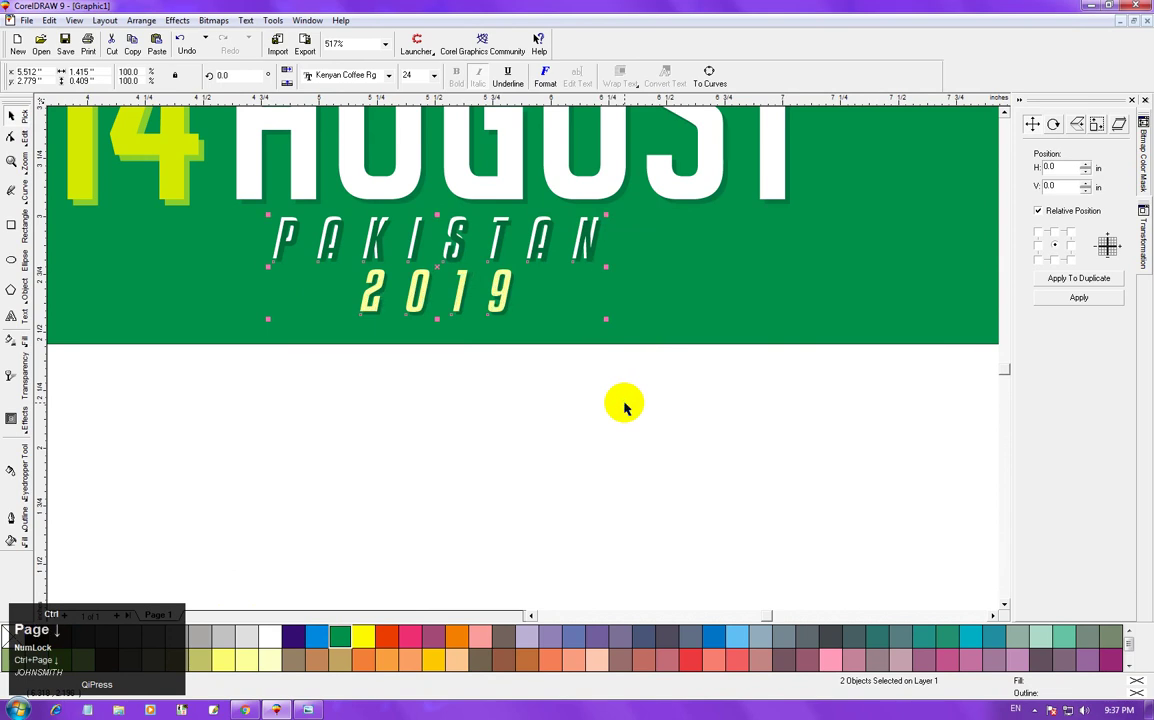
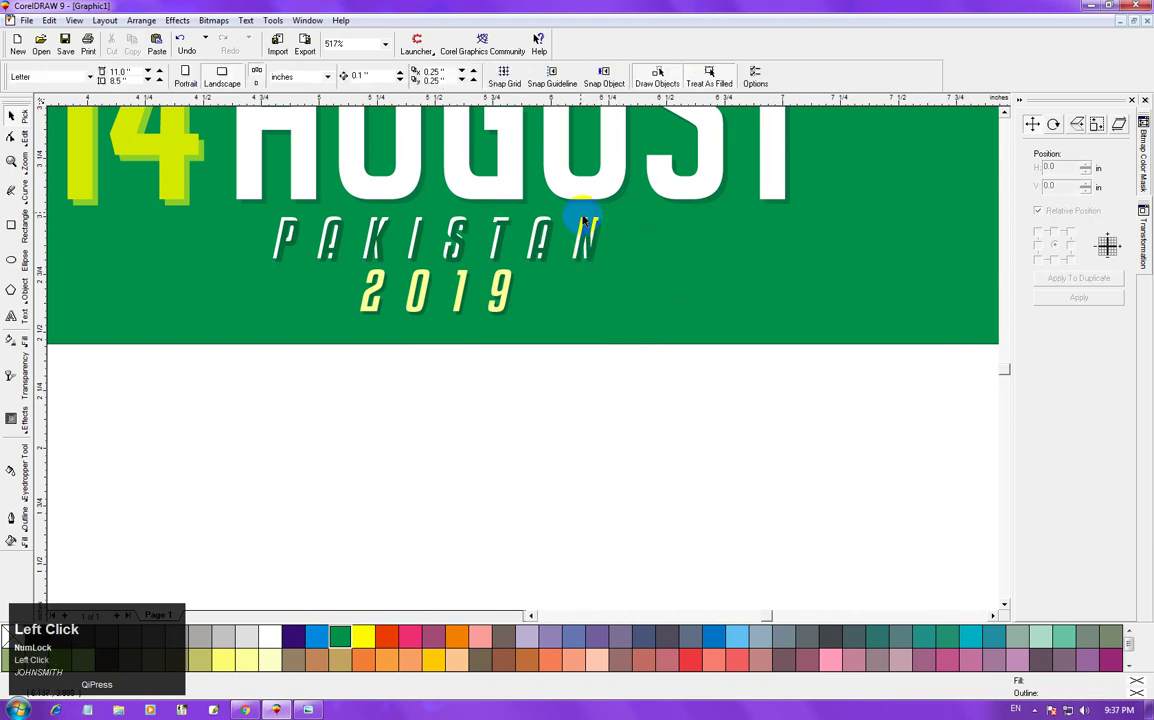
key("shift+Page_Up")
left_click(481, 482)
key("F3")
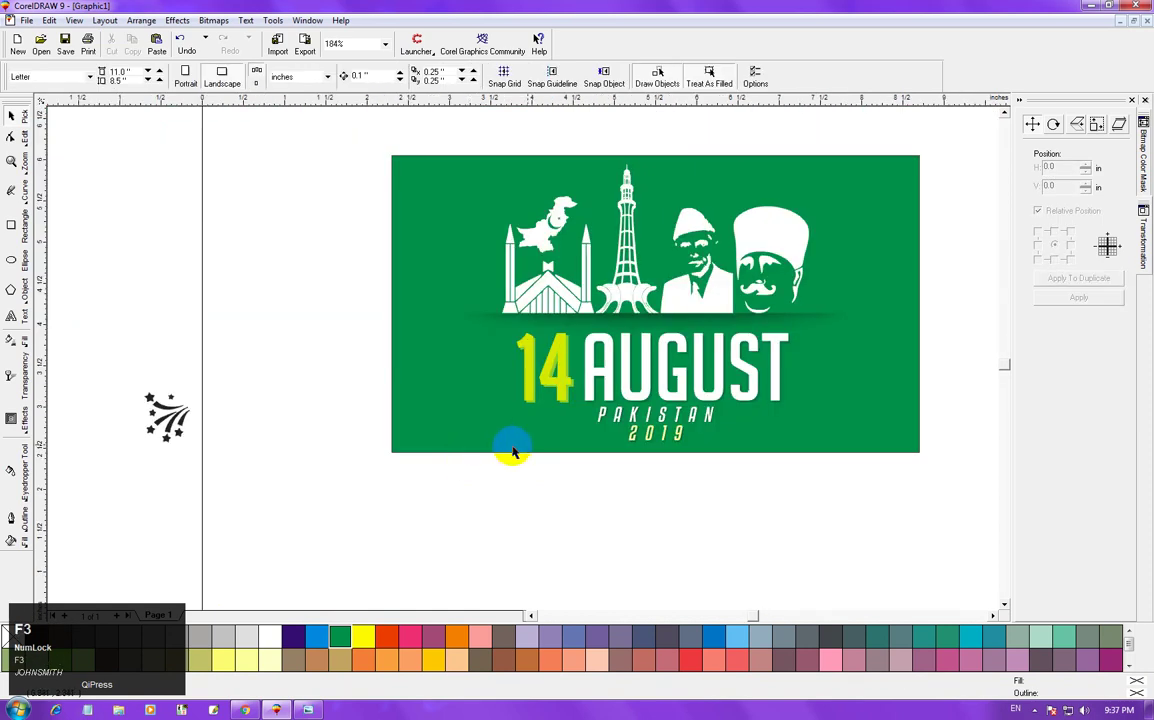
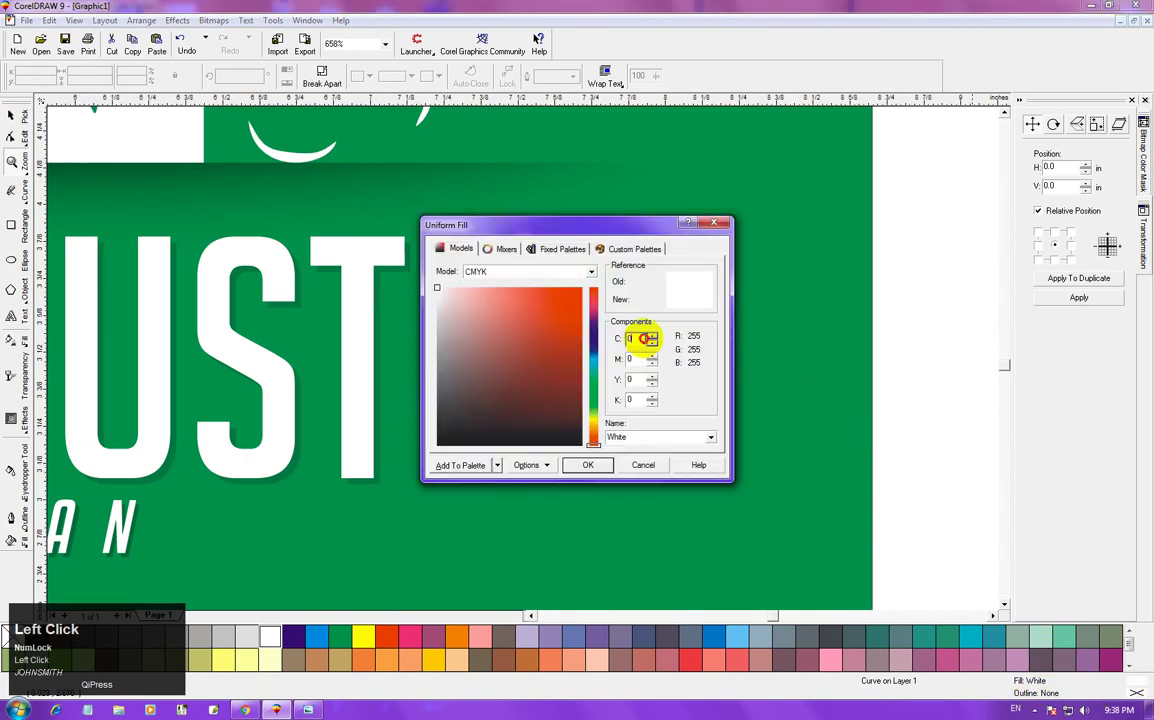
Fill the fireworks burst yellow-green C20 M0 Y100 K0 and zoom out to the banner.
key("Tab")
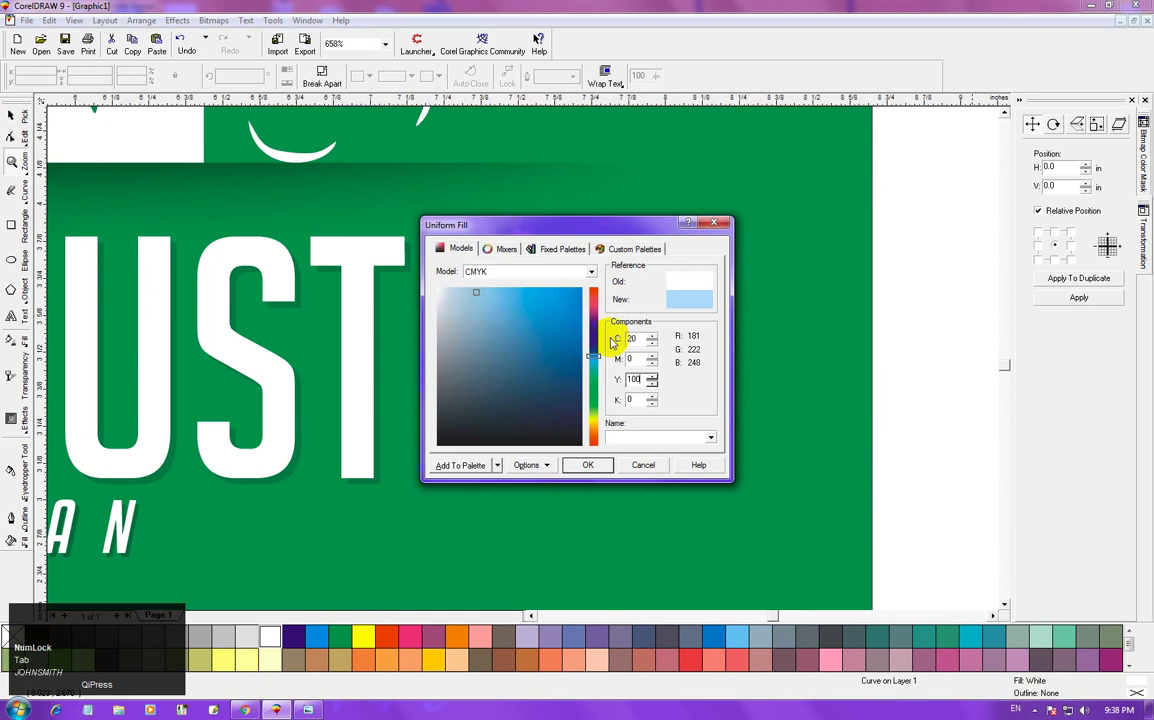
key("Return")
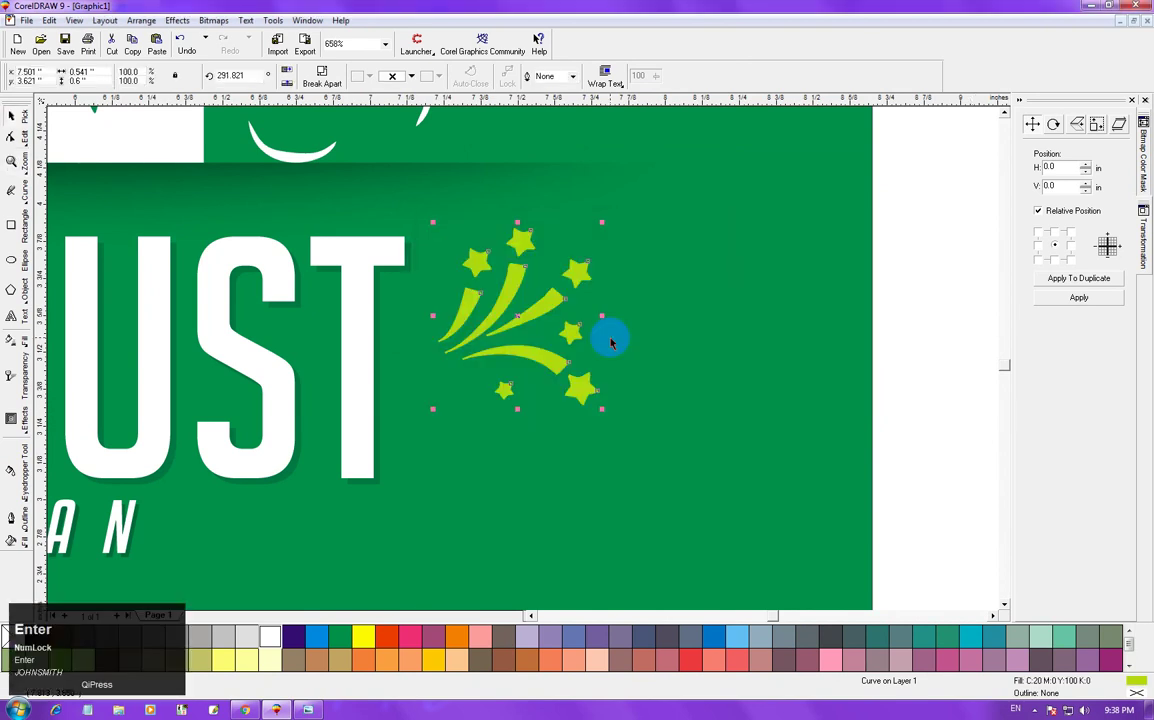
key("F3")
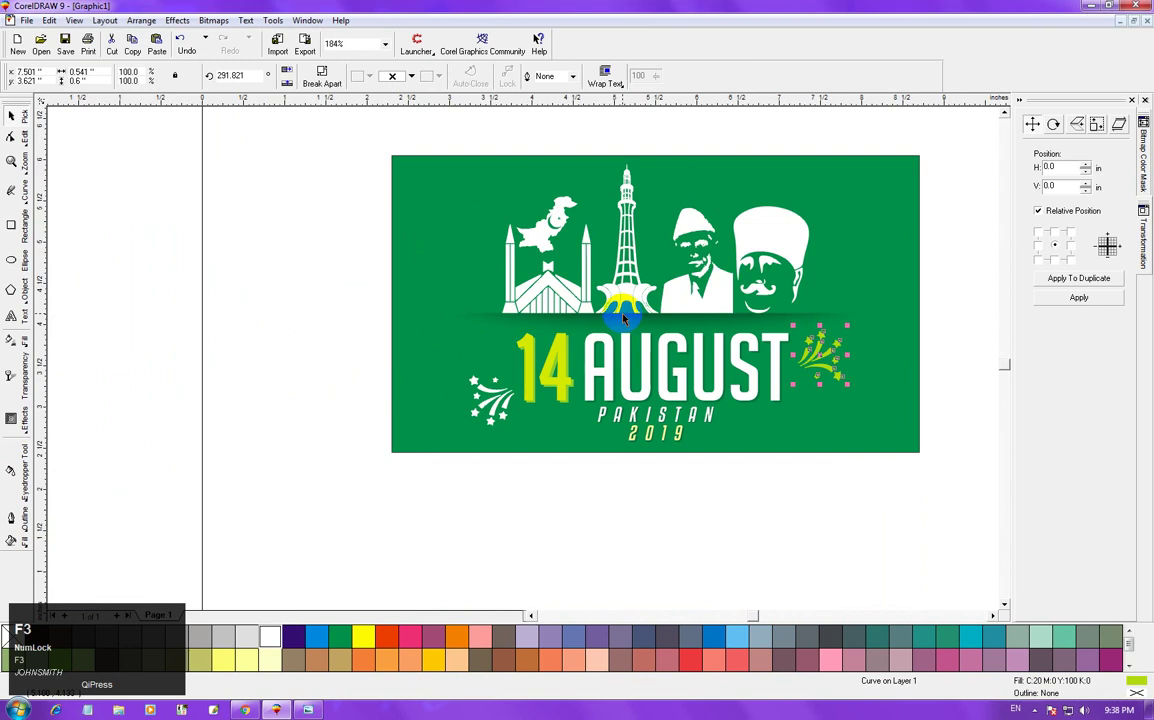
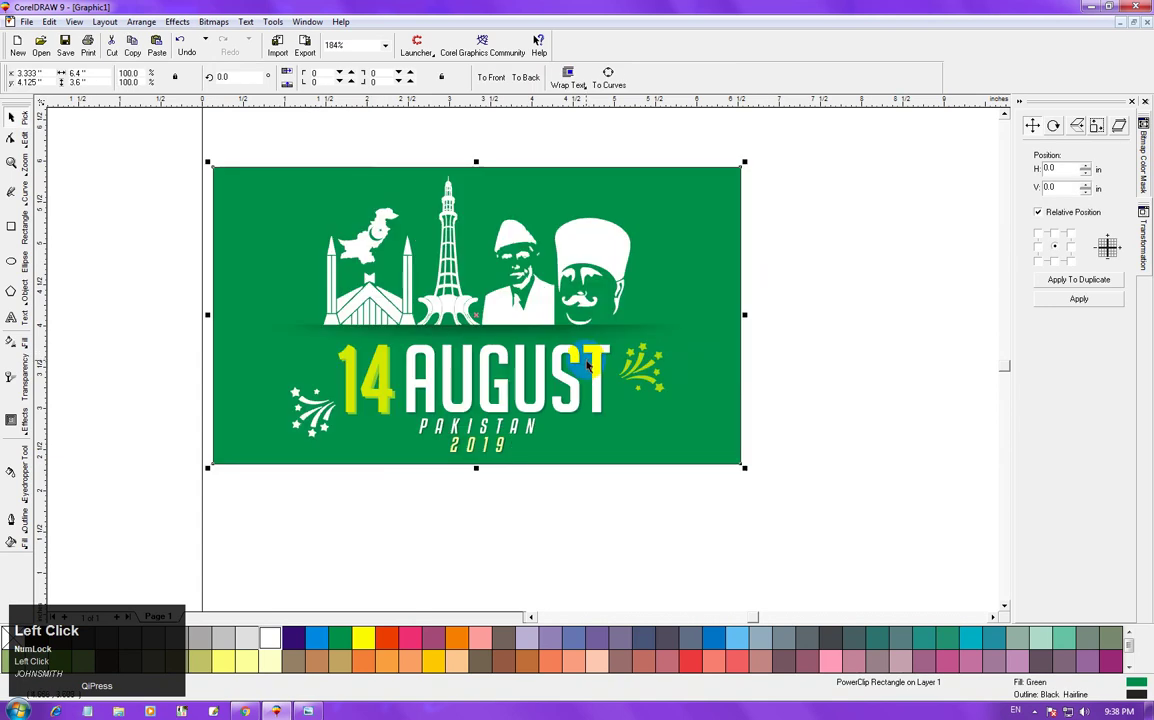
Place the fireworks beside AUGUST inside the banner's PowerClip and zoom back in.
key("p")
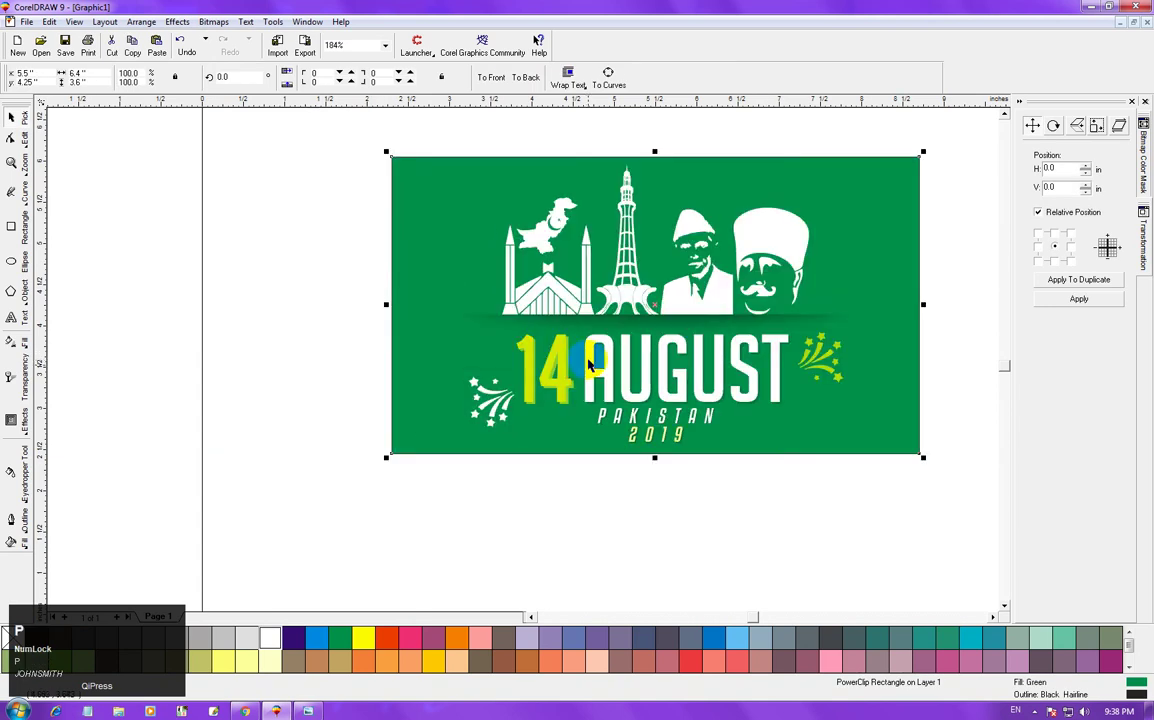
left_click(542, 43)
key("F2")
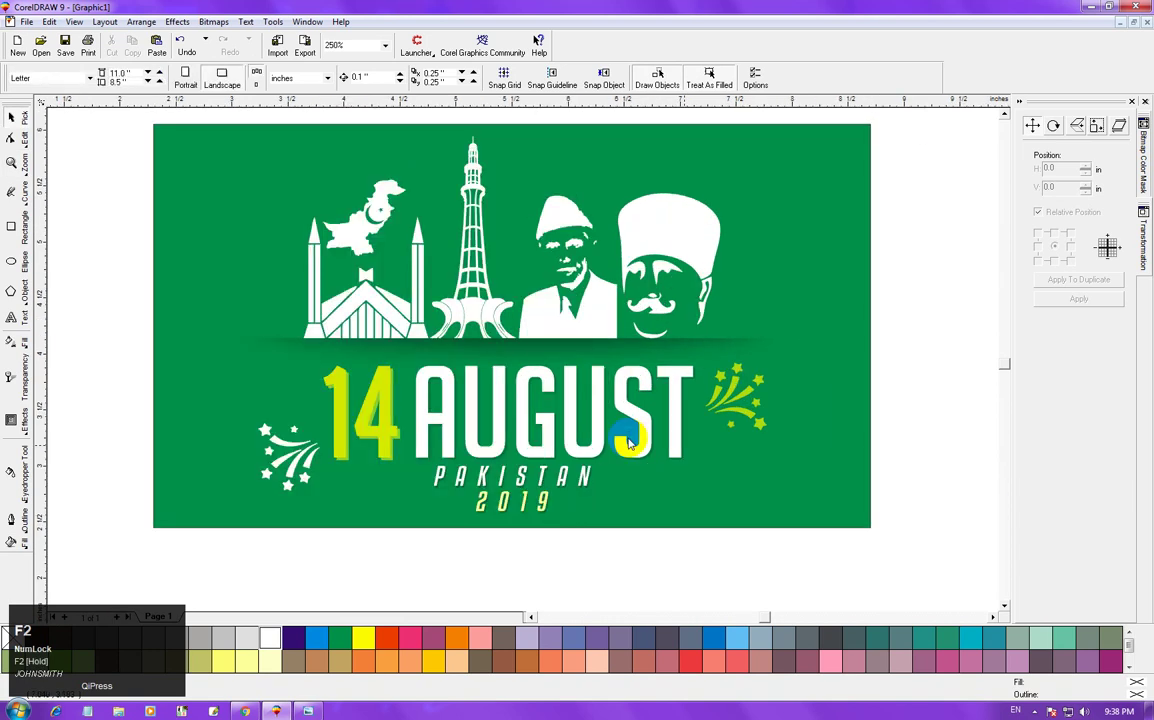
Draw a large ellipse across the banner and rotate it into a tilt.
left_click(542, 43)
key("F3")
left_click_drag(542, 43, 542, 43)
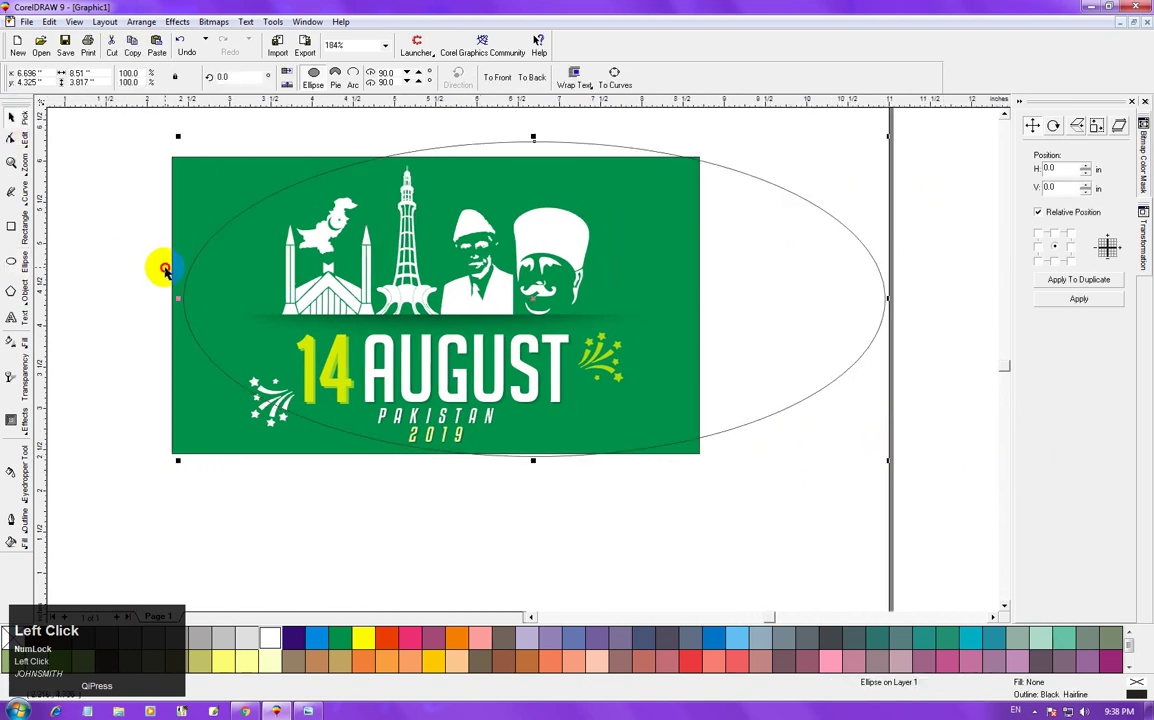
key("ctrl+r")
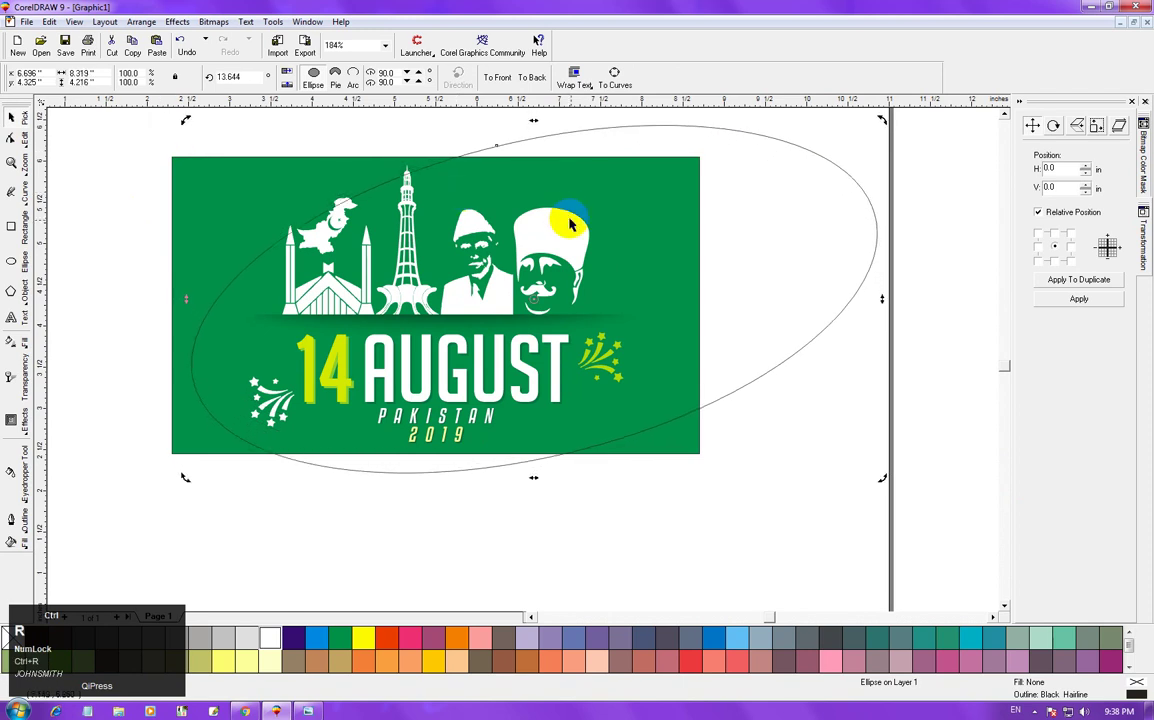
key("ctrl+r")
left_click_drag(542, 43, 542, 43)
left_click(542, 43)
left_click(542, 43)
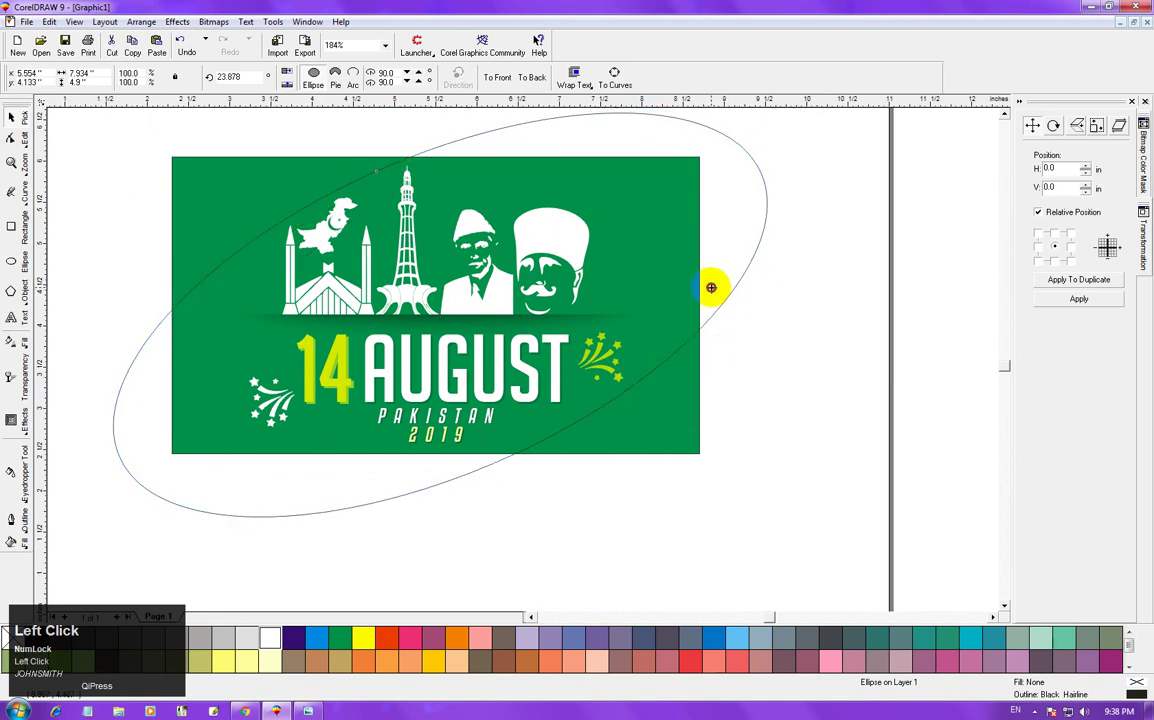
Leave slightly smaller copies of the tilted ellipse, repeated with Ctrl+R, then deselect.
key("c")
left_click(542, 43)
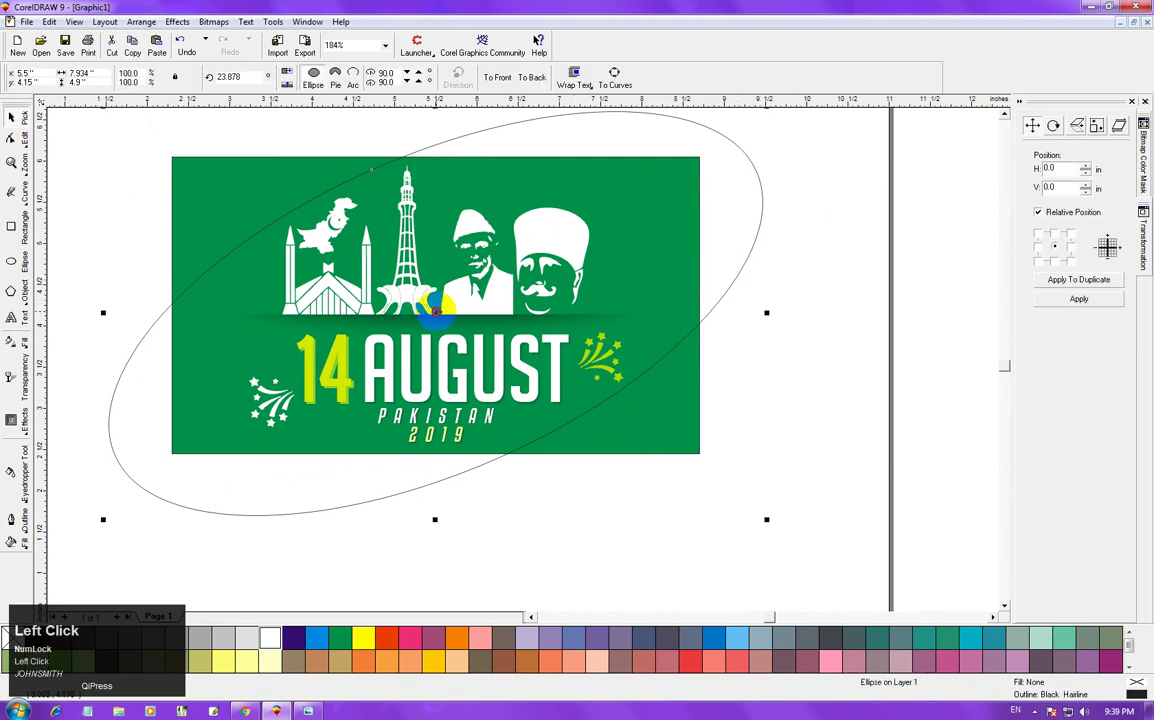
left_click_drag(542, 43, 542, 43)
right_click(542, 43)
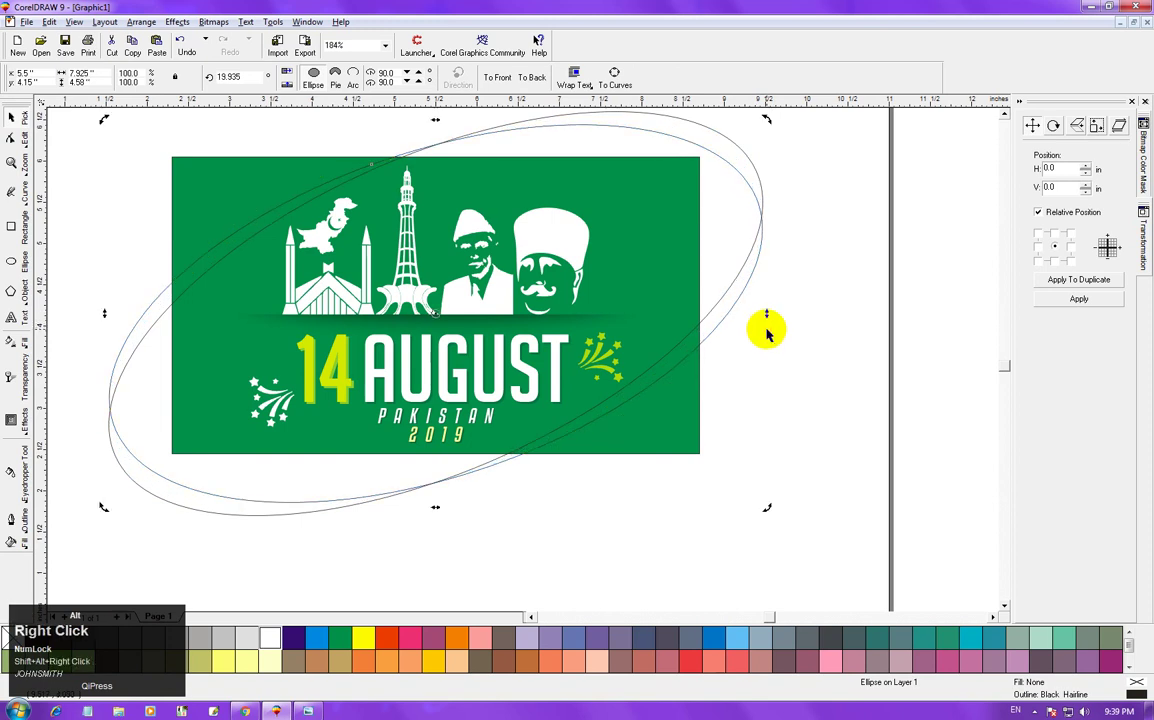
key("ctrl+r")
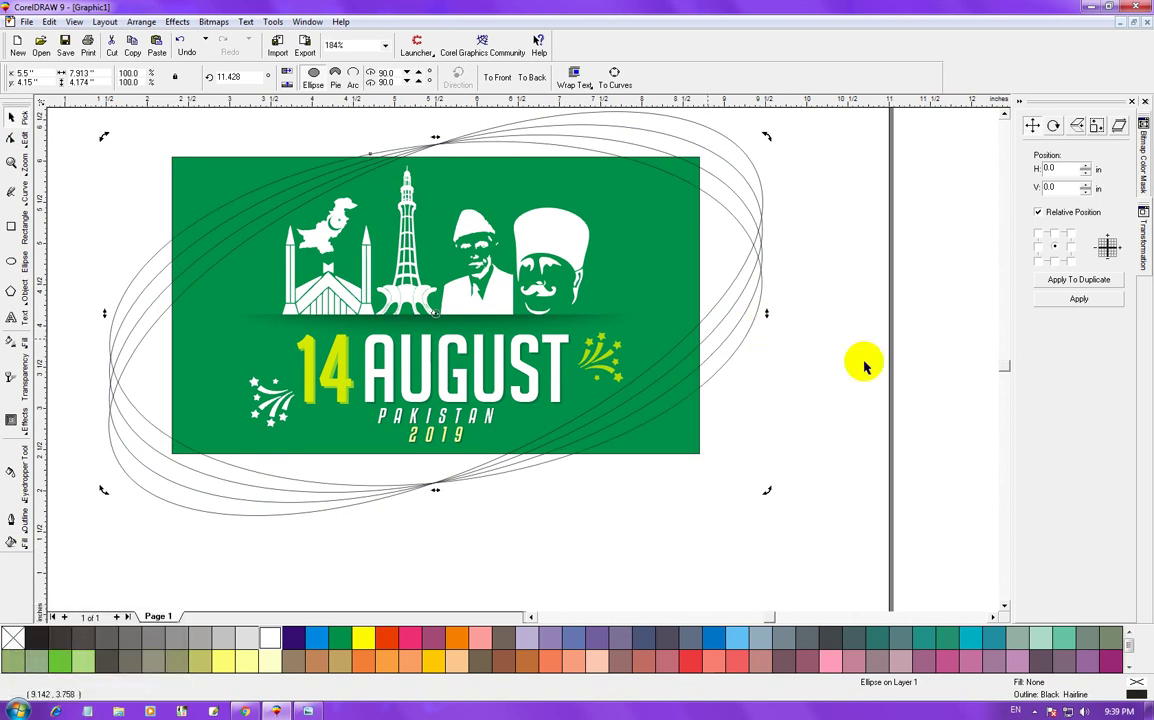
left_click(542, 43)
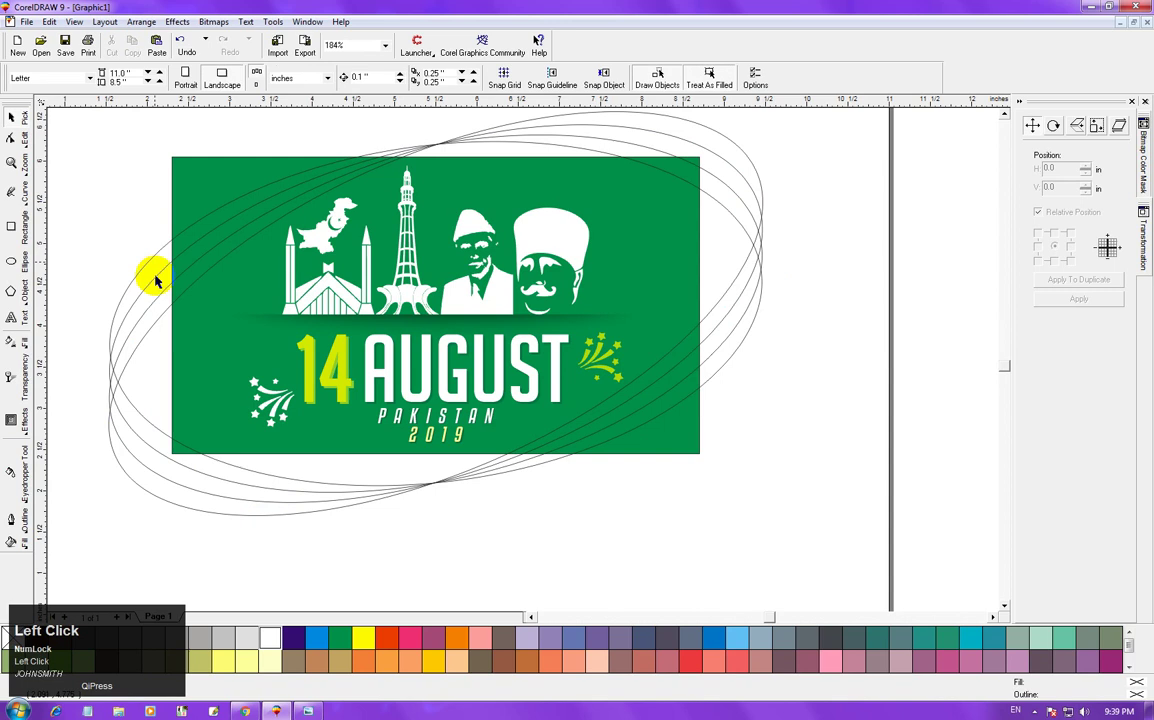
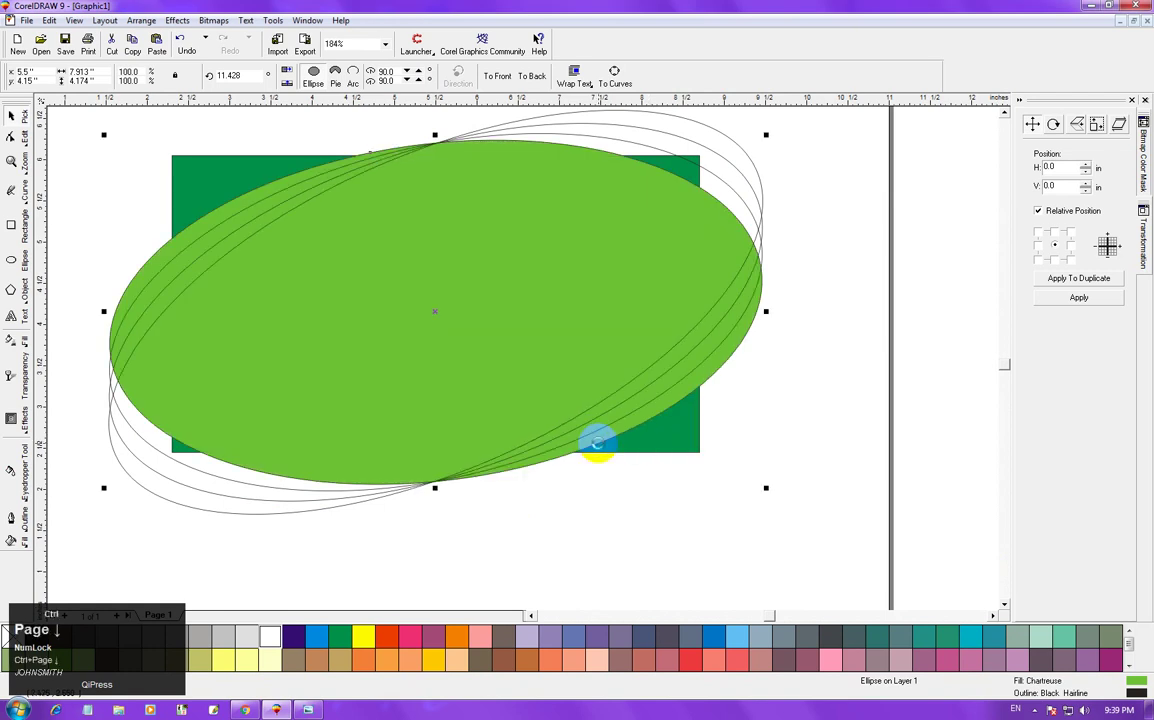
Fill the remaining ellipses white and green so the stack forms a striped swoosh.
left_click(542, 41)
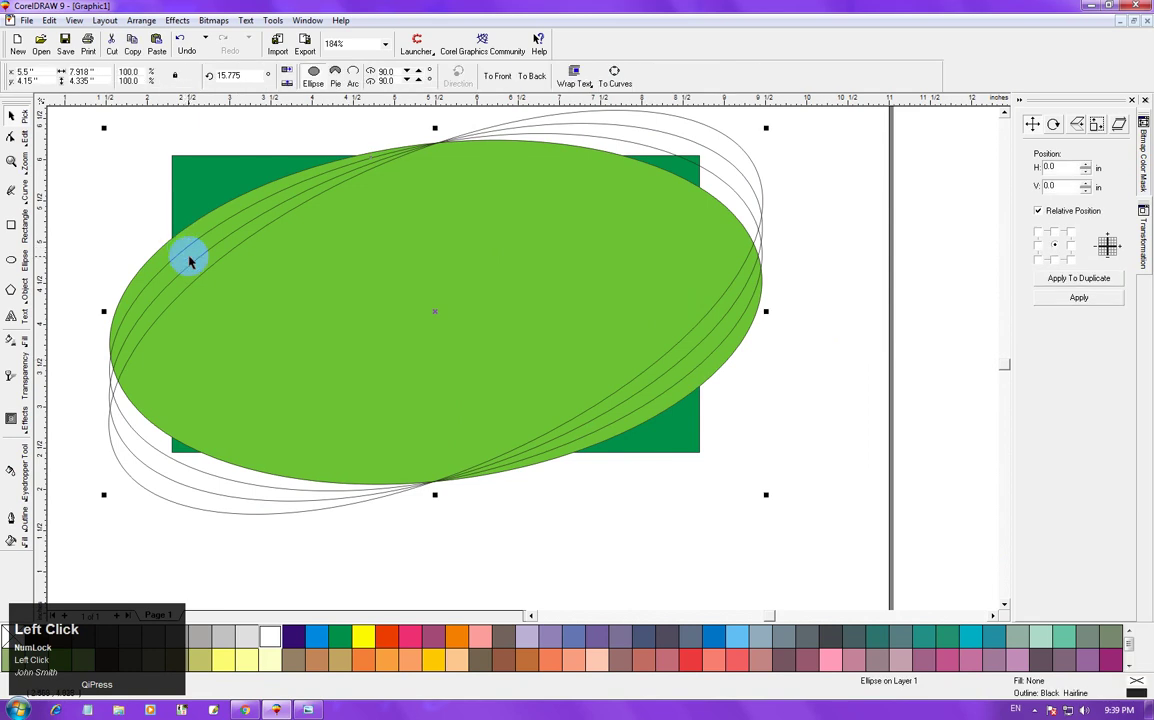
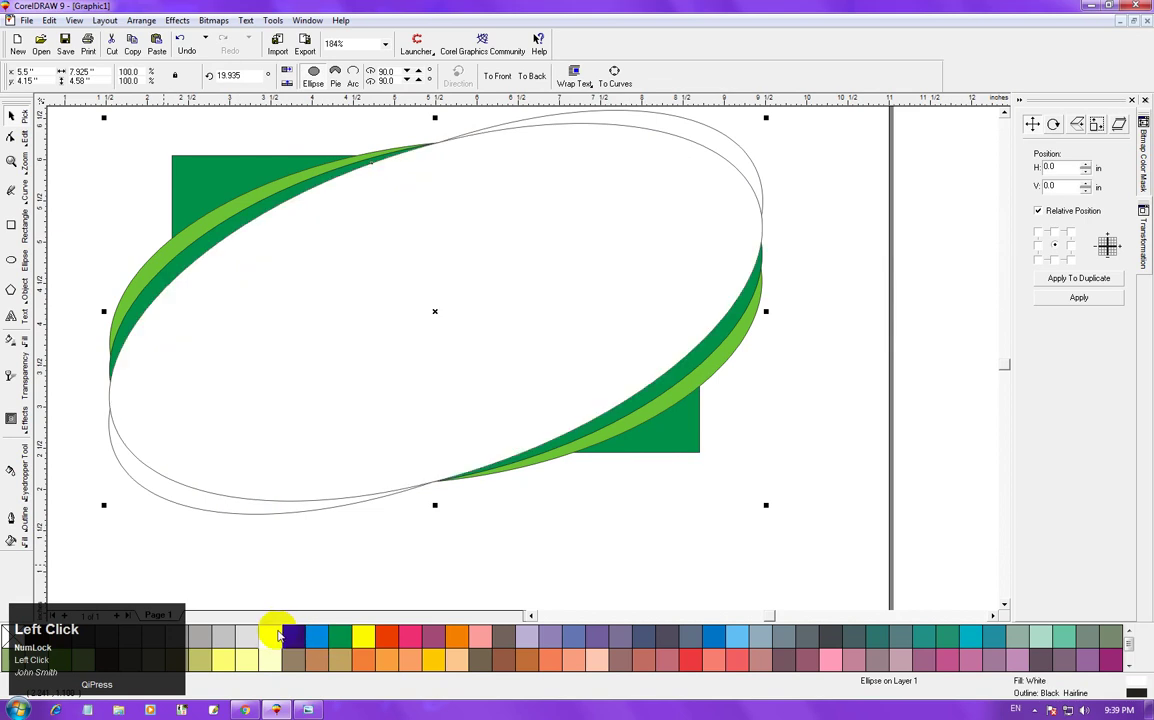
key("Page_Down")
key("ctrl+z")
left_click(218, 580)
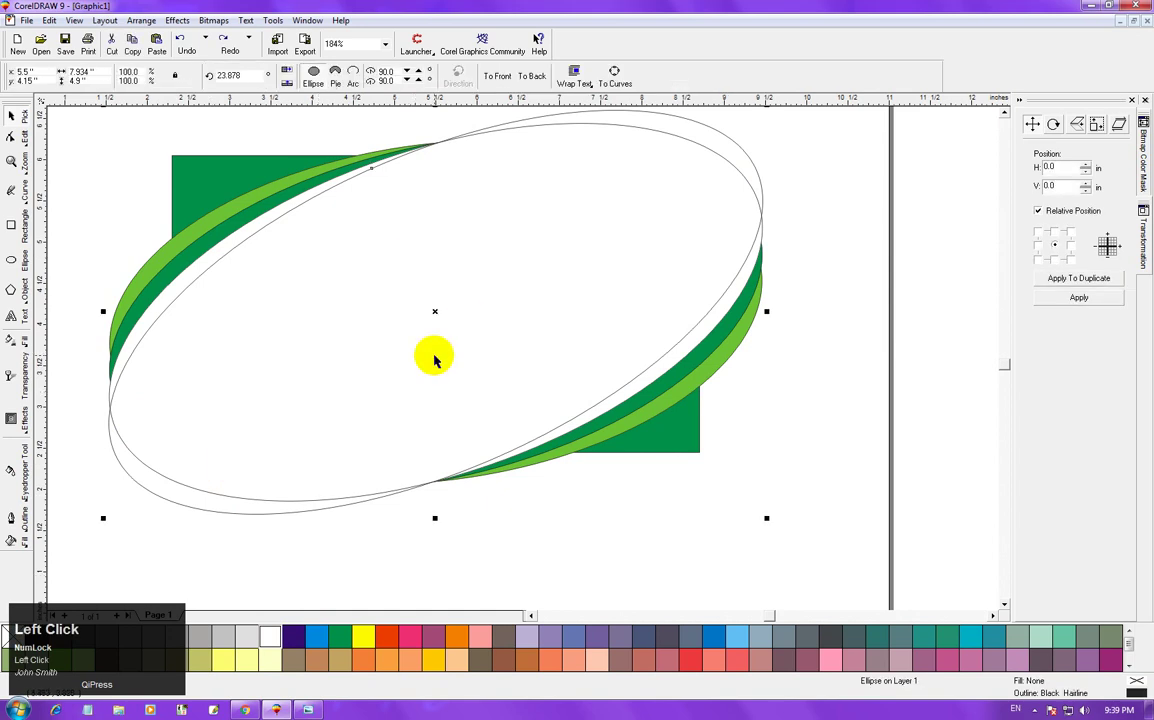
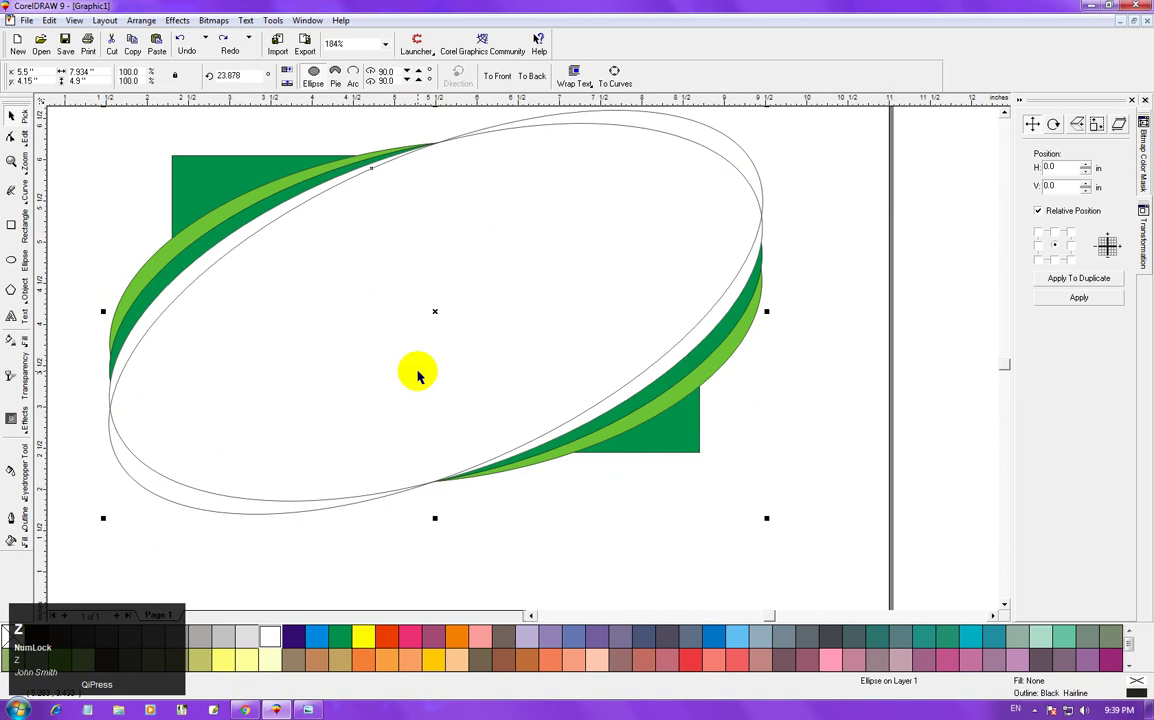
left_click(343, 640)
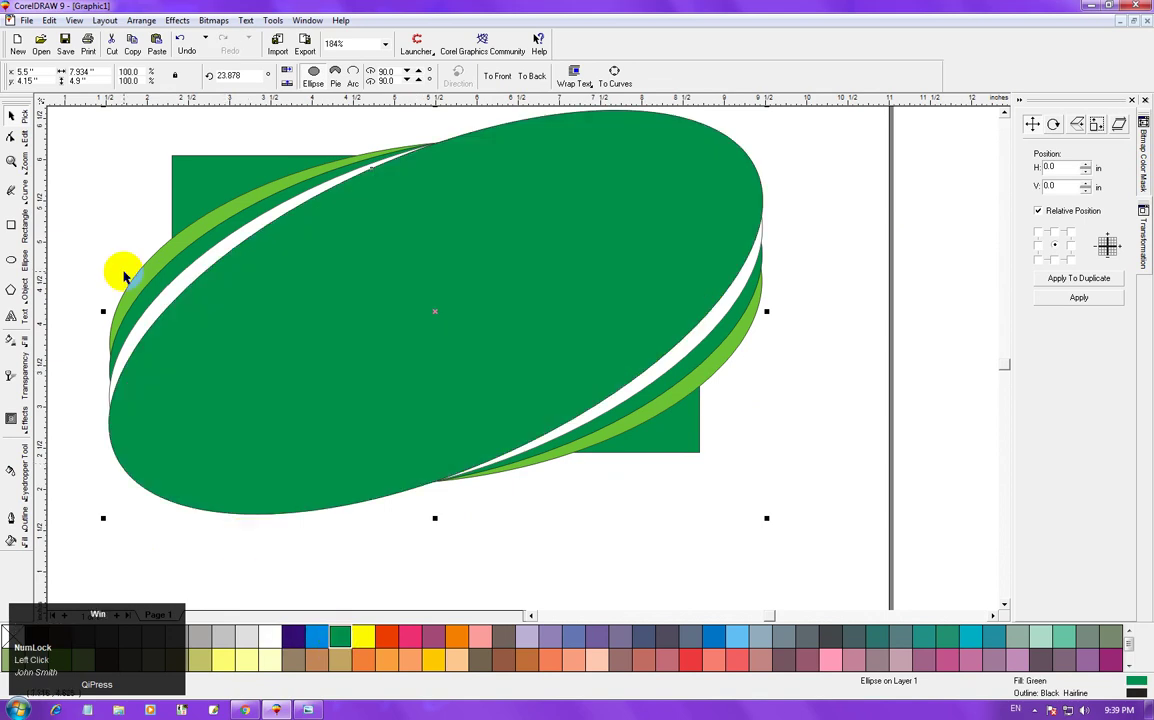
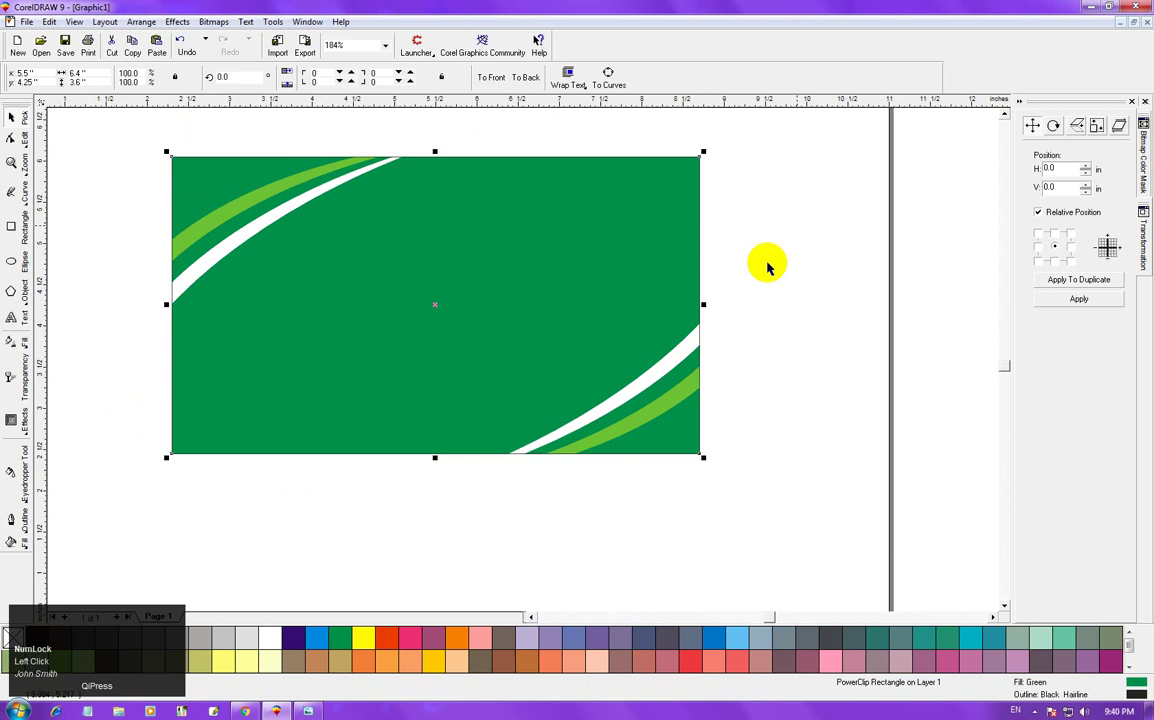
Edit the banner PowerClip's contents and send the swoosh ellipses behind the artwork.
right_click(542, 43)
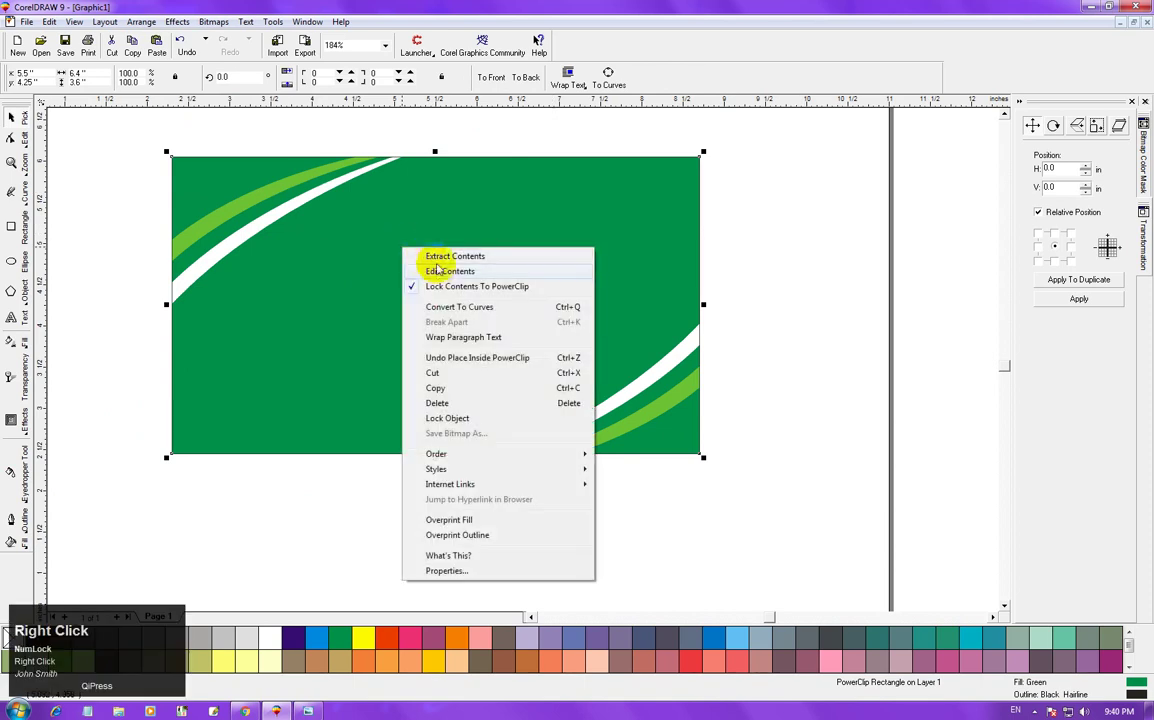
left_click(542, 43)
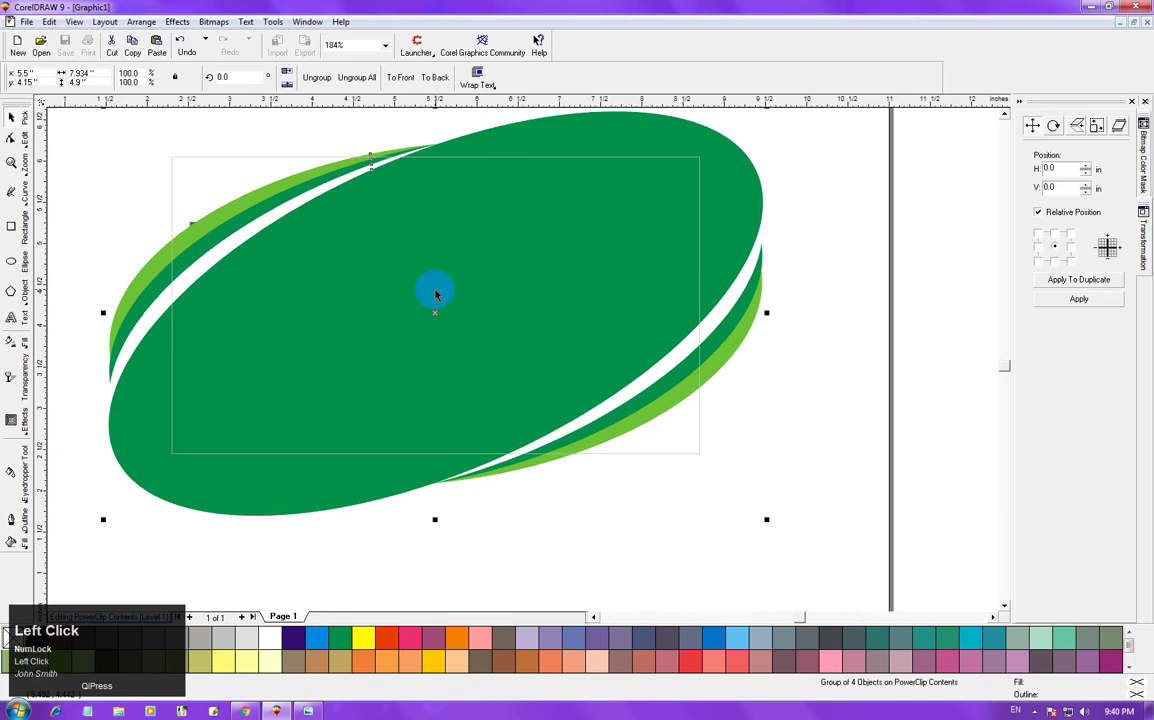
key("Page_Down")
left_click(542, 43)
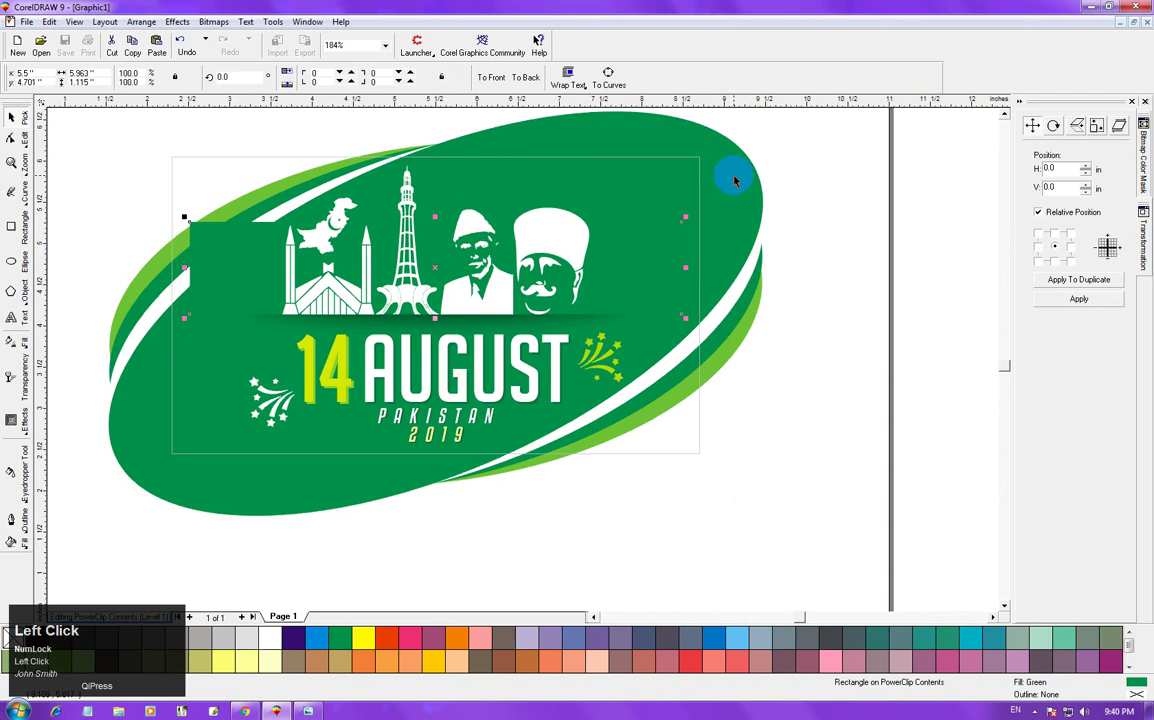
left_click(542, 43)
key("ctrl+u")
left_click(542, 43)
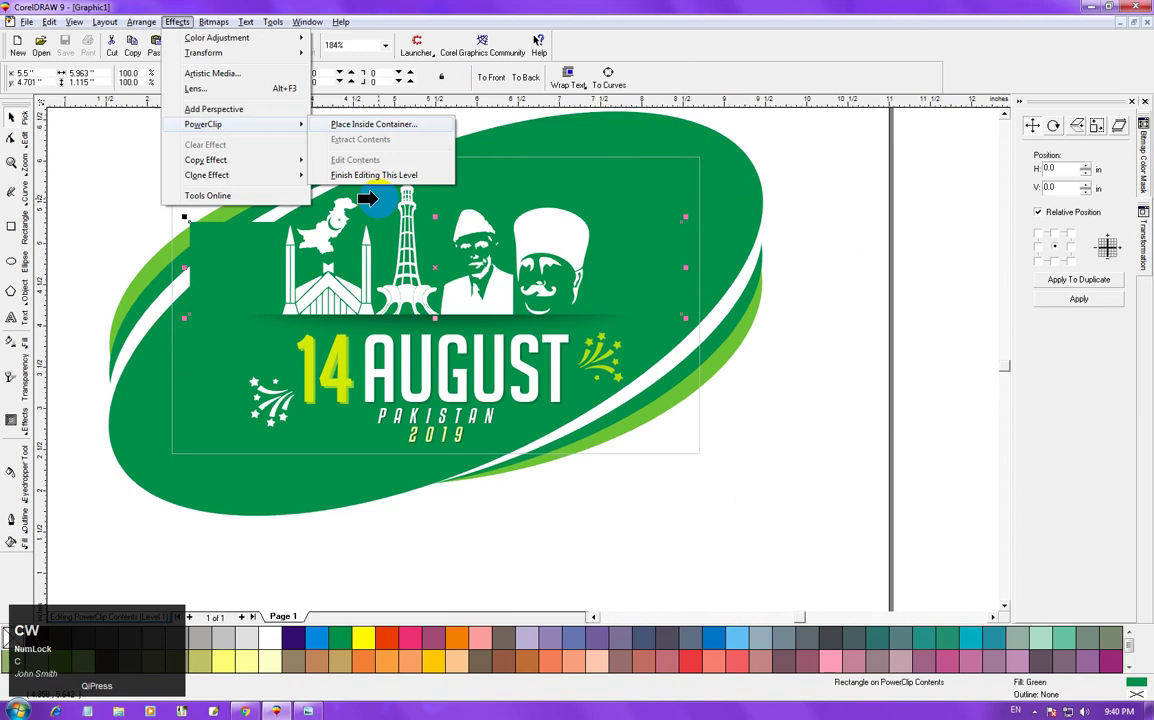
left_click(542, 43)
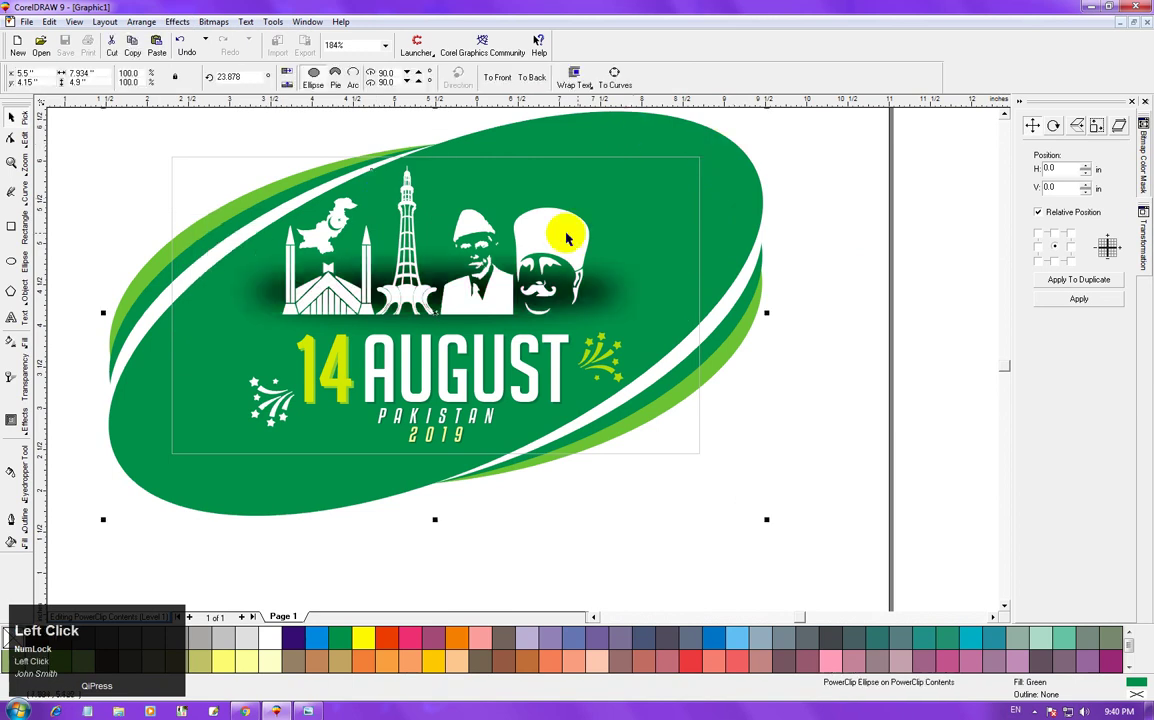
key("ctrl+z")
Finish editing the clipped contents and preview the completed banner full screen.
left_click(542, 43)
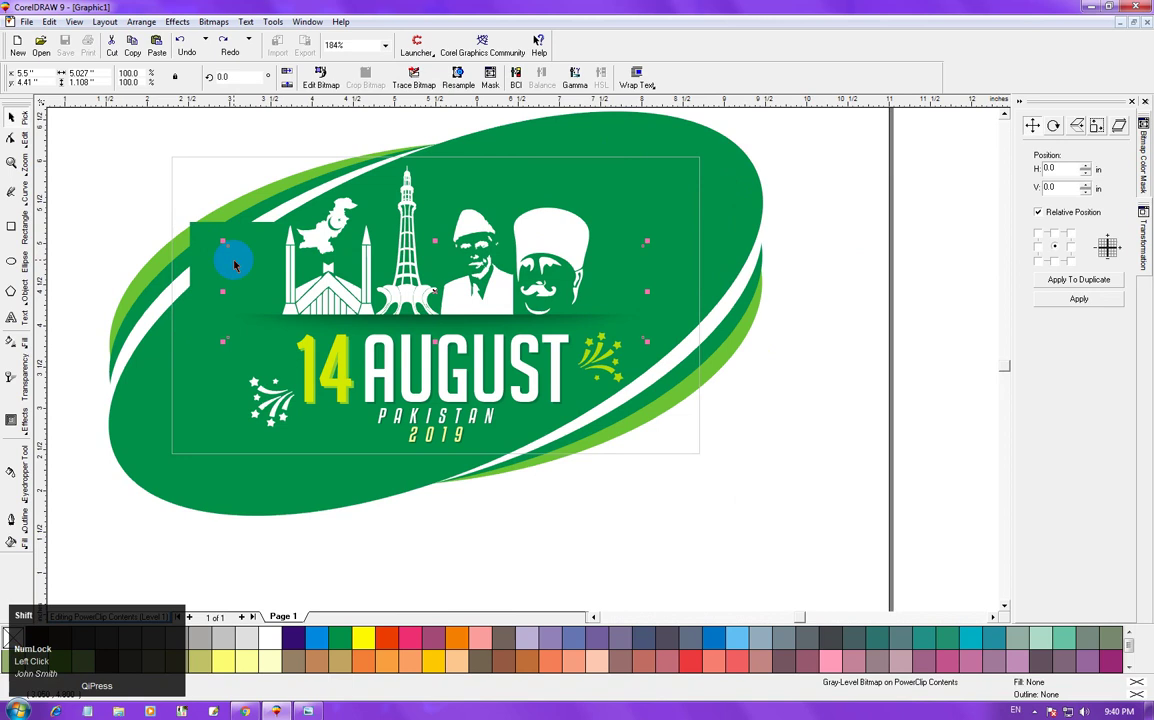
double_click(542, 43)
key("alt+c")
key("alt+w")
left_click(542, 43)
right_click(542, 43)
left_click(542, 43)
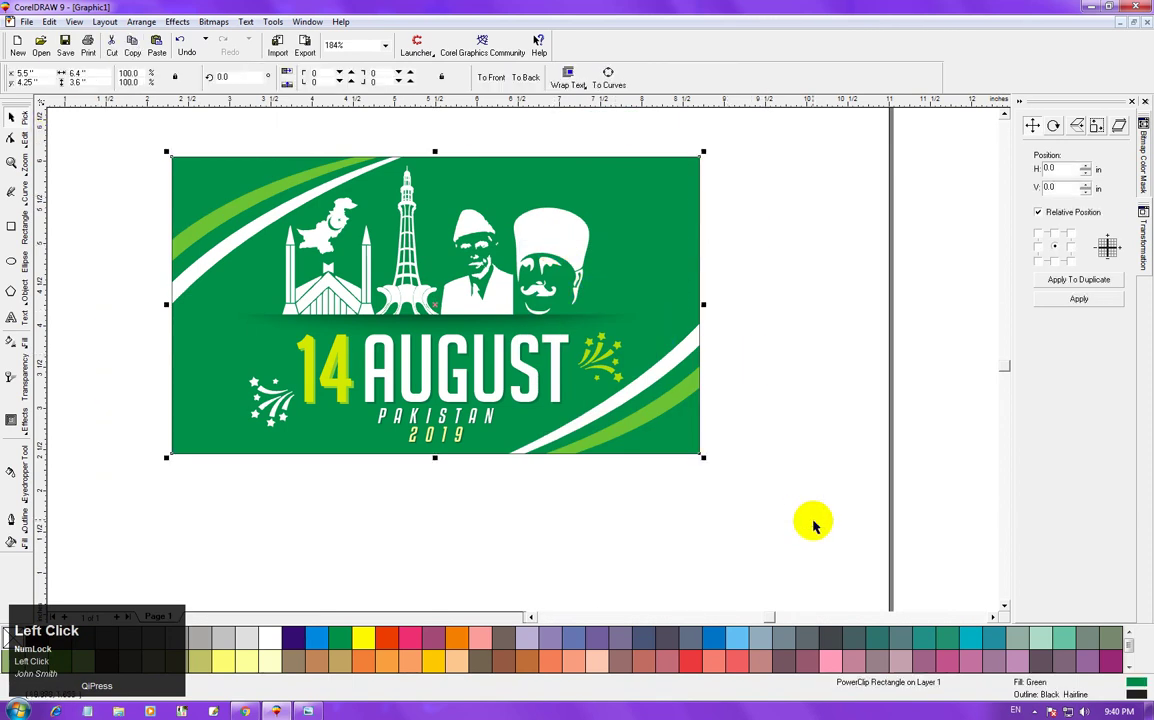
key("shift+F2")
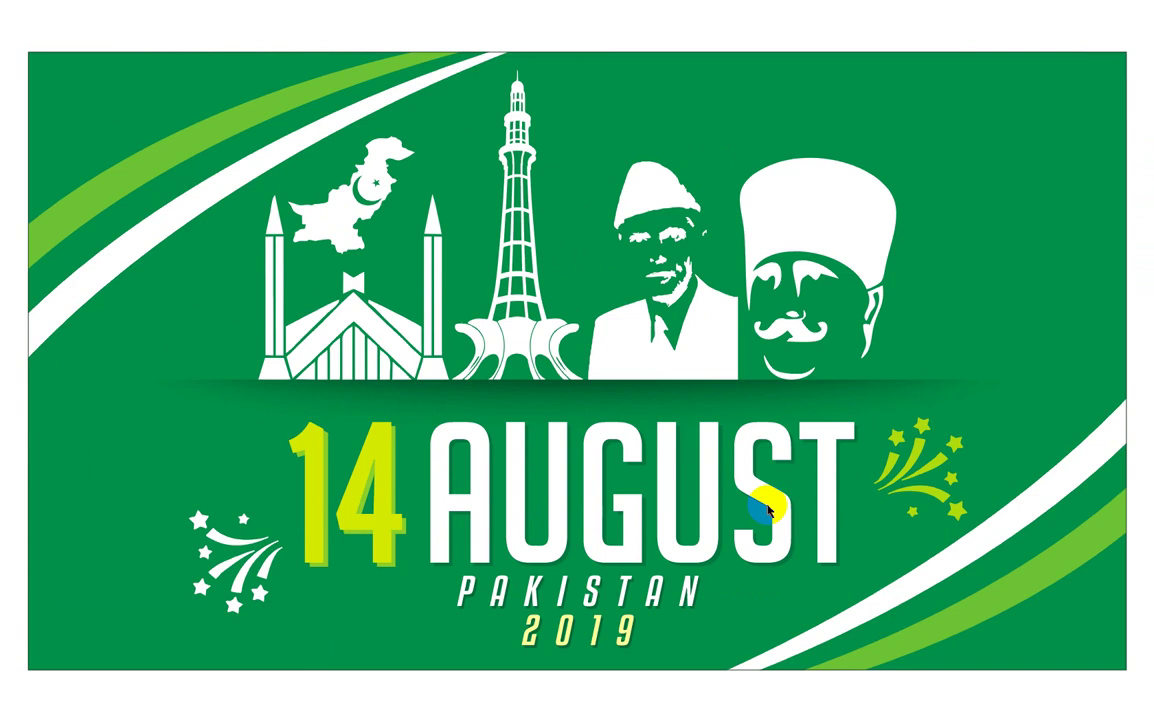